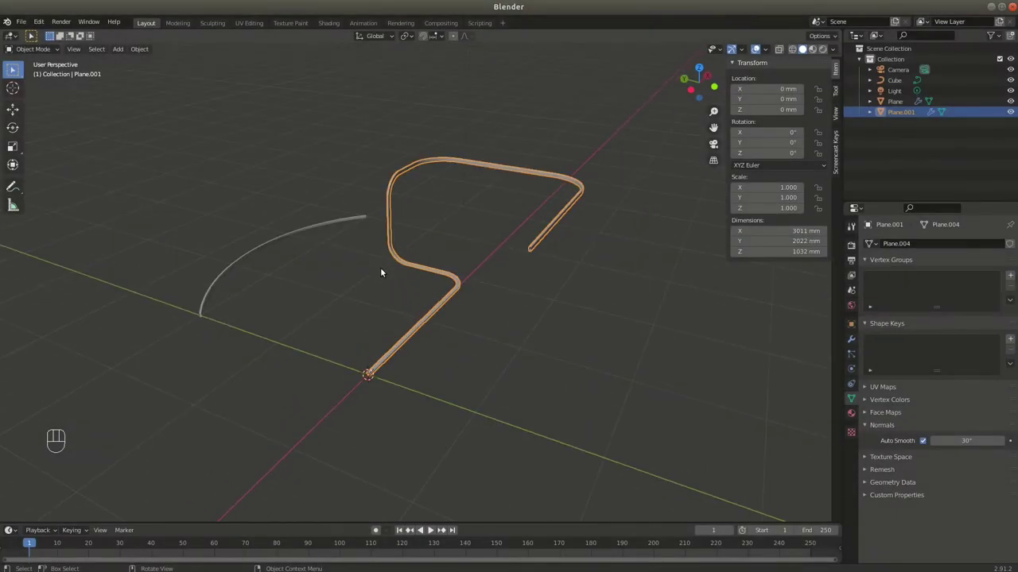
Orbit and zoom around the finished rails to inspect the hollow rectangular end and both sweeps
left_click_drag(414, 291, 399, 294)
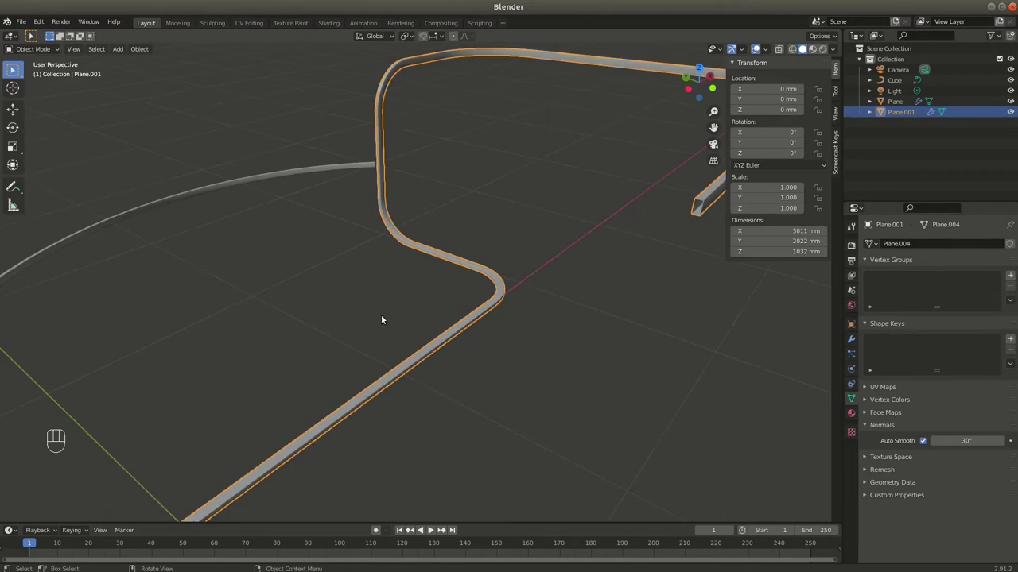
left_click_drag(371, 300, 360, 305)
left_click_drag(333, 305, 312, 332)
left_click_drag(312, 339, 338, 328)
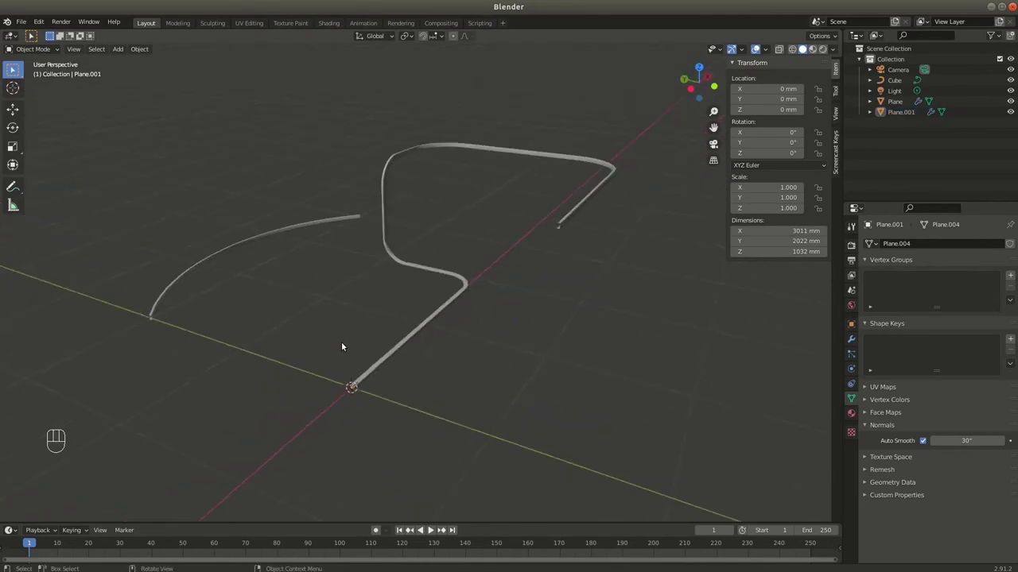
left_click_drag(360, 318, 428, 211)
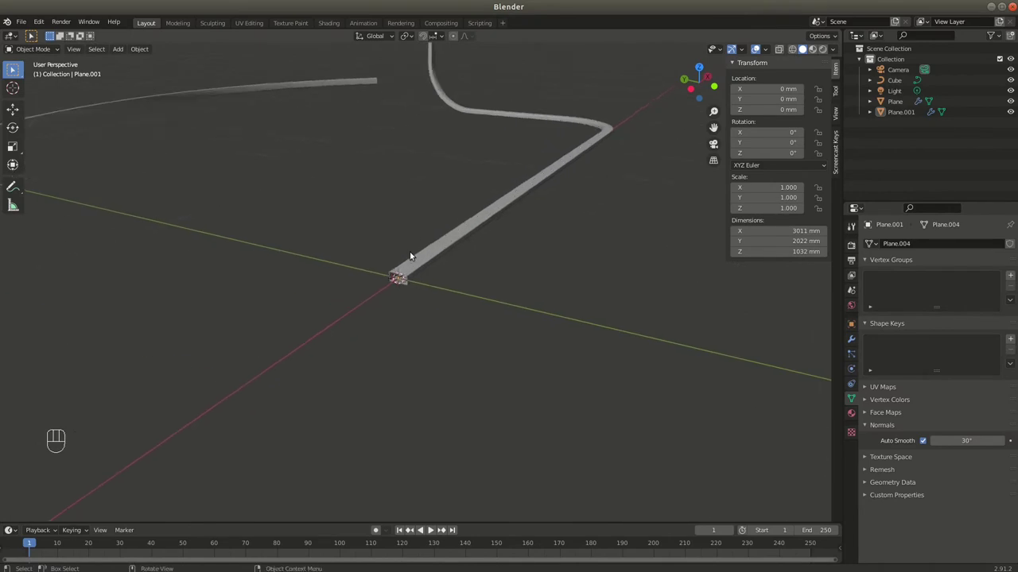
middle_click(383, 250)
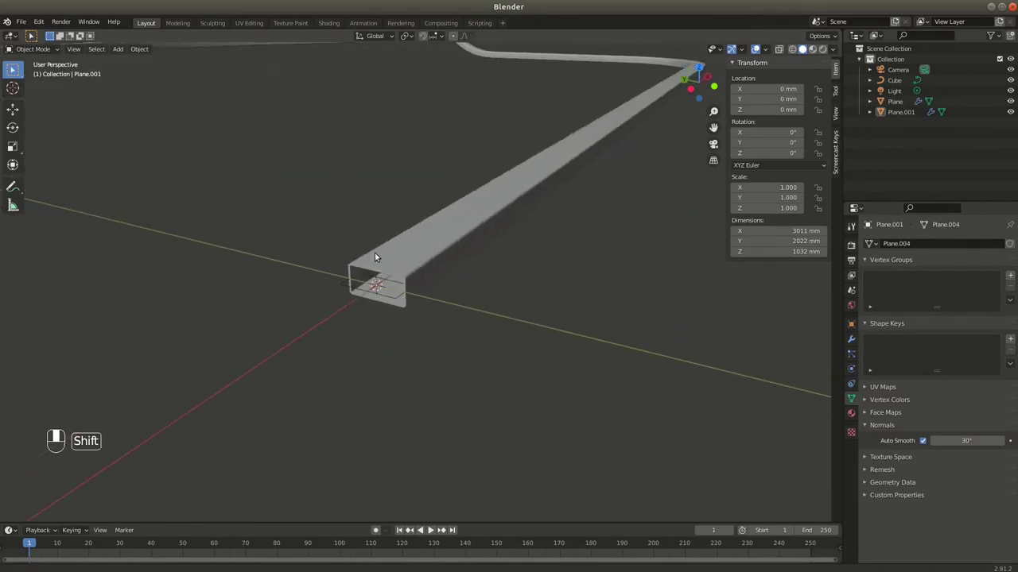
left_click_drag(376, 258, 388, 259)
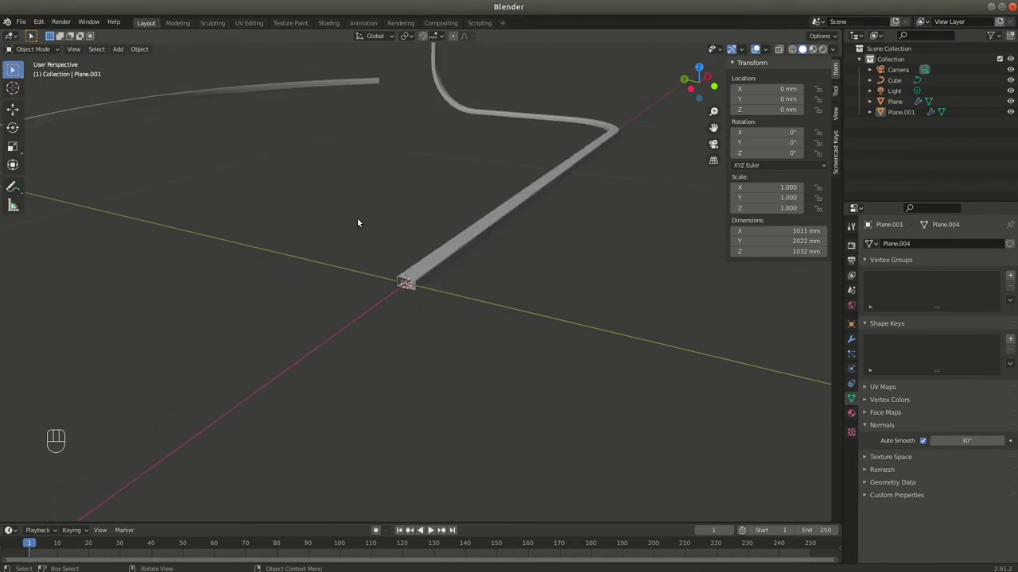
left_click_drag(281, 198, 559, 284)
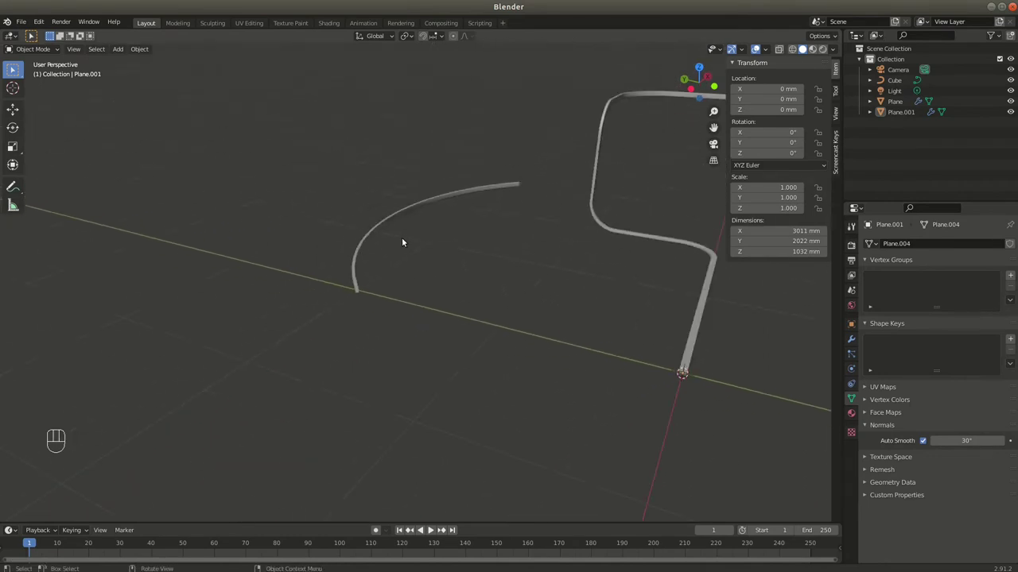
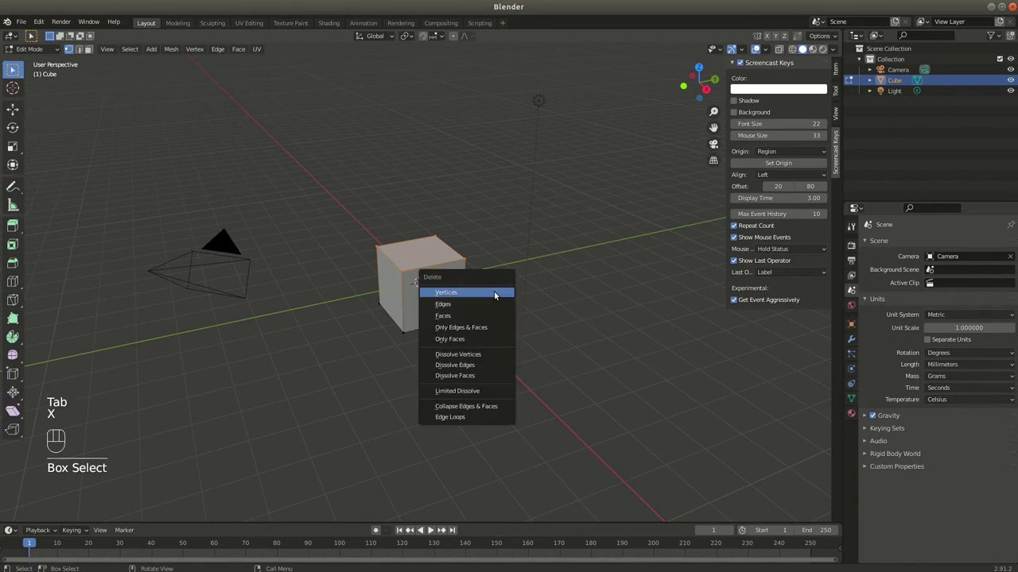
Return to Object Mode with the cube reduced to a single flat face
key("Tab")
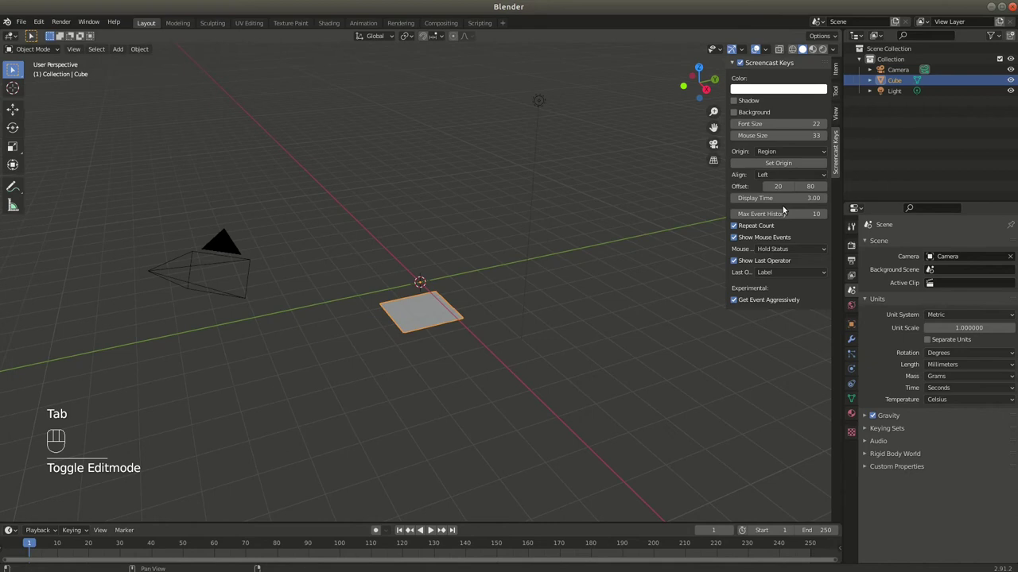
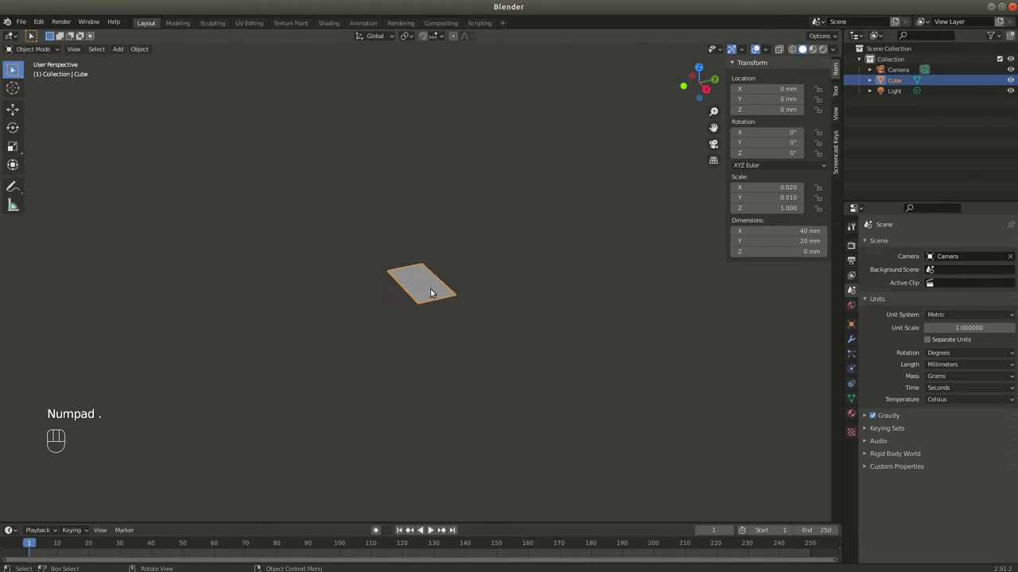
Bring the view to look straight down on the 40×20 mm rectangle from the top
left_click_drag(144, 51, 285, 87)
key("Tab")
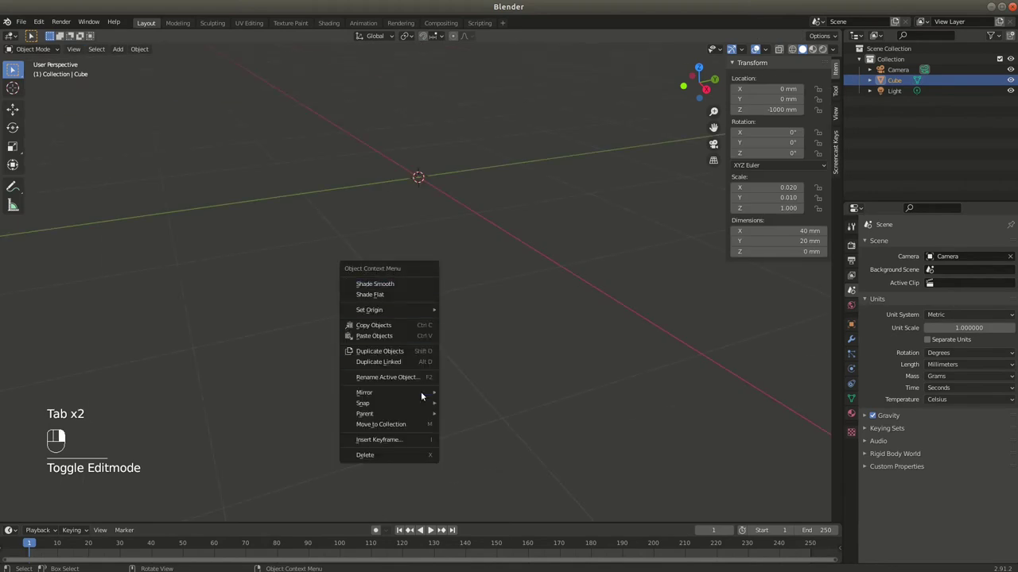
left_click_drag(413, 413, 451, 142)
left_click_drag(444, 153, 414, 307)
left_click_drag(296, 233, 364, 282)
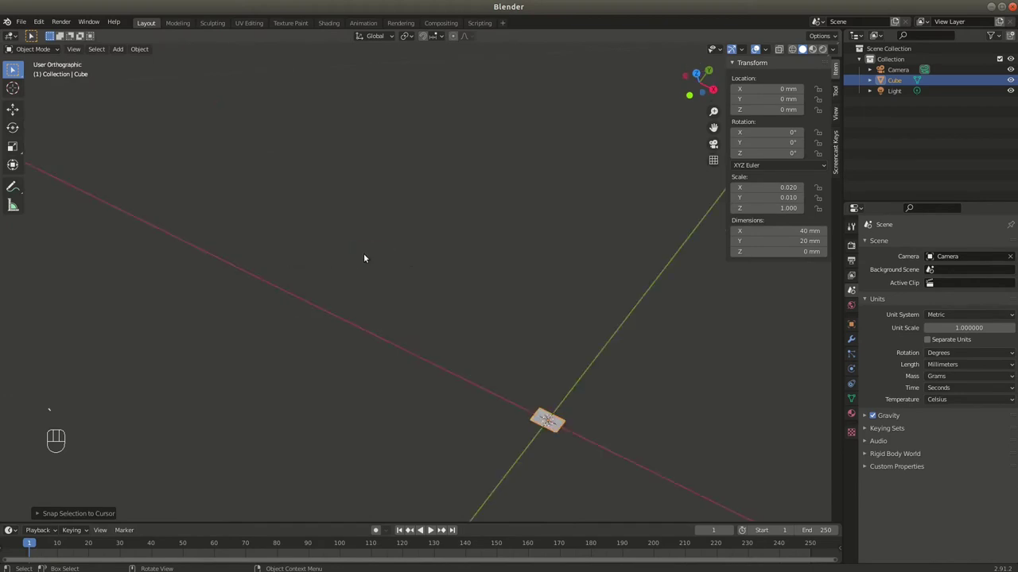
left_click_drag(413, 307, 170, 213)
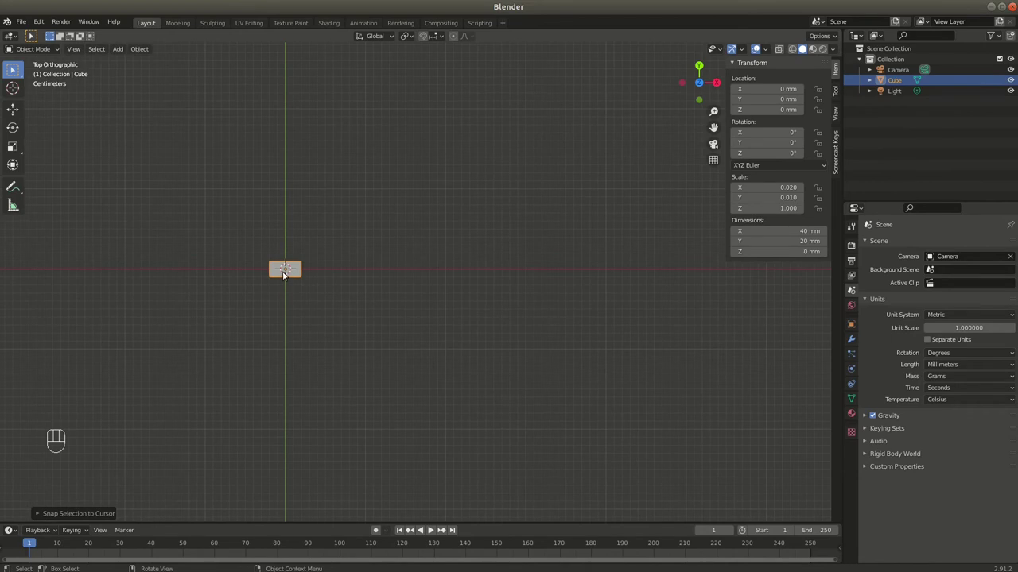
left_click_drag(291, 260, 325, 269)
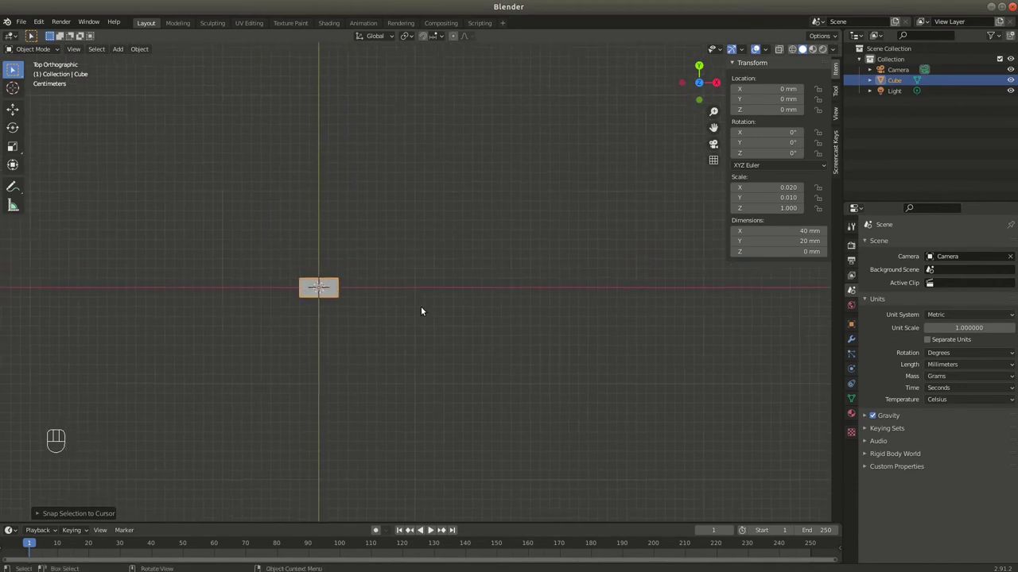
Zoom in close with the rectangle centred and enter Edit Mode on its mesh
left_click_drag(238, 260, 372, 253)
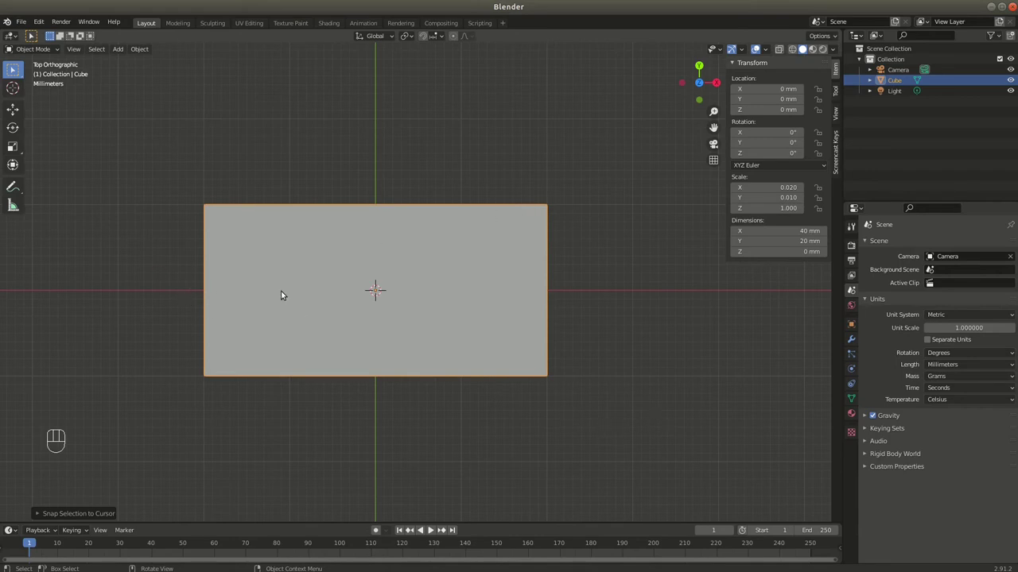
left_click_drag(384, 305, 419, 270)
key("KP_Decimal")
left_click(356, 309)
middle_click(356, 310)
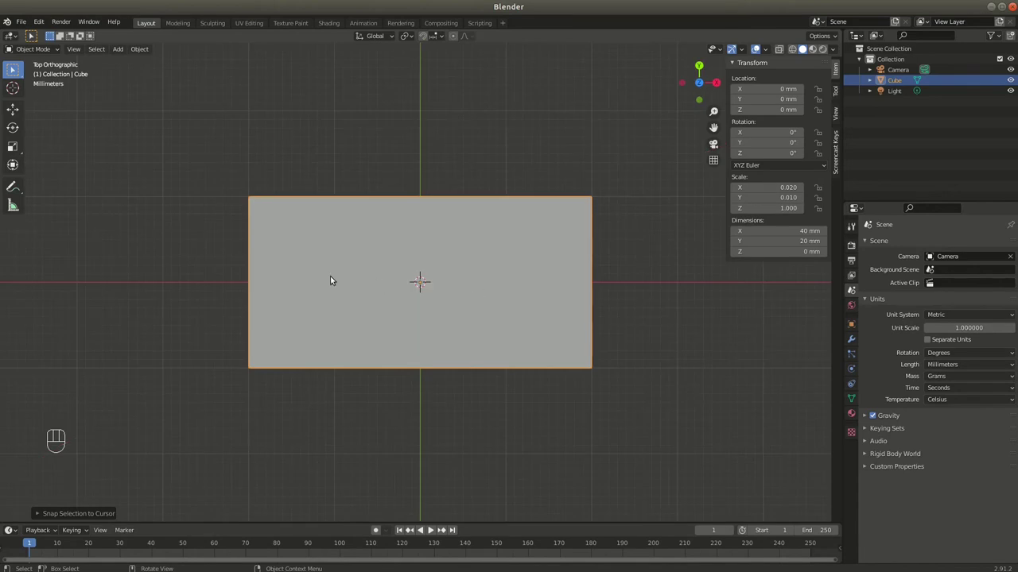
key("Tab")
Select all vertices and try a vertex bevel, cancelling the oversized corner rounding
key("a")
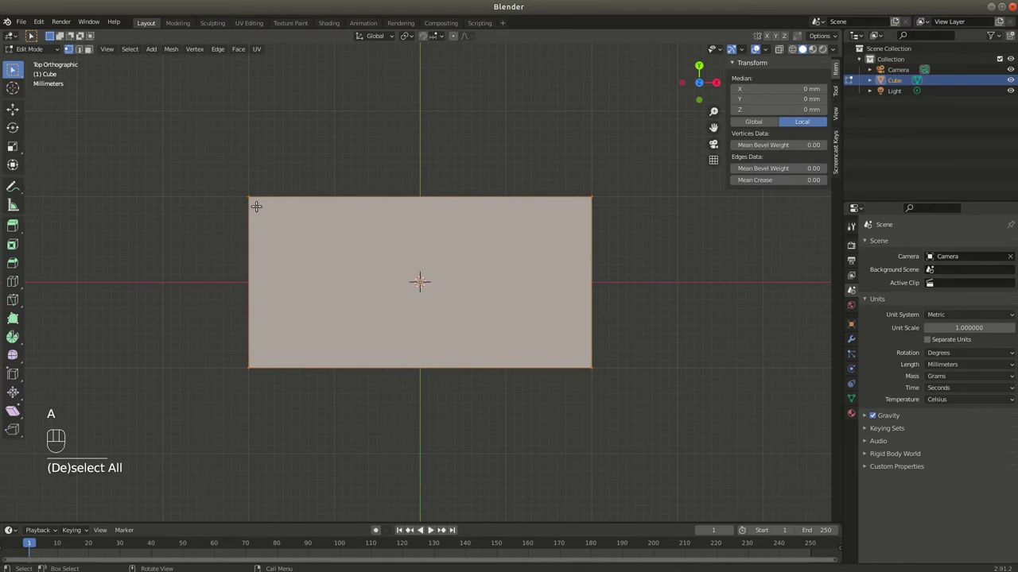
key("ctrl+shift+b")
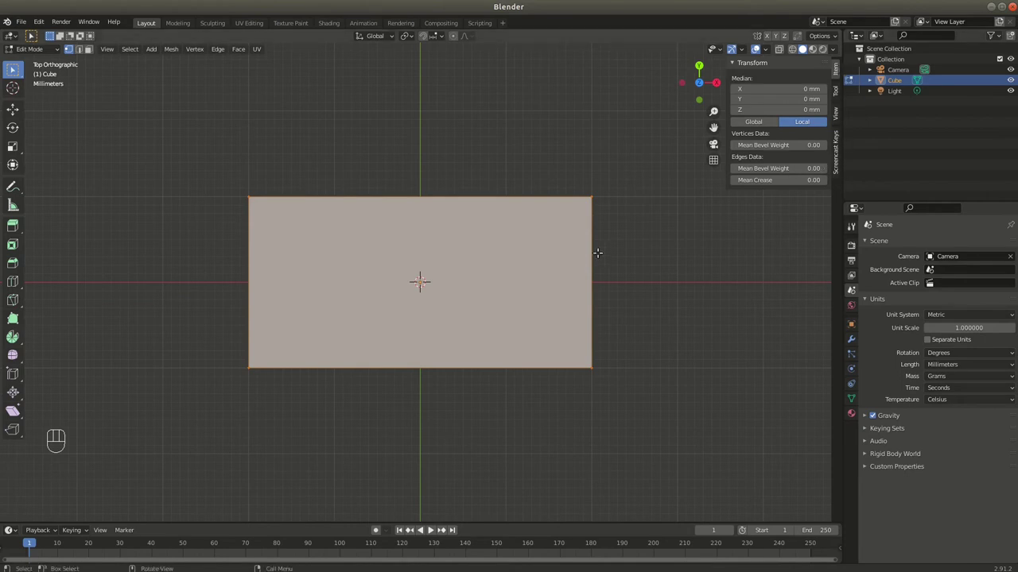
key("Tab")
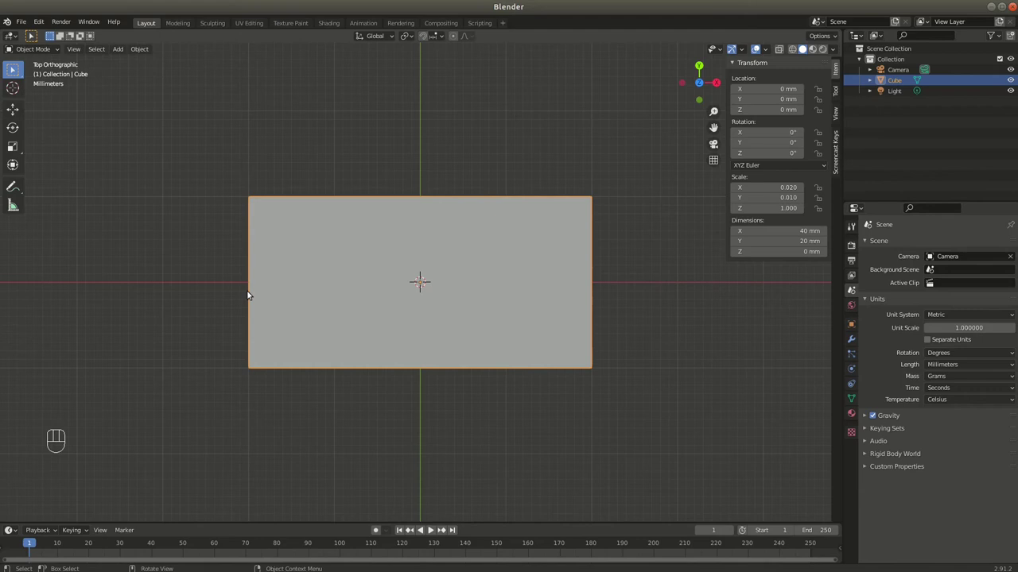
key("Tab")
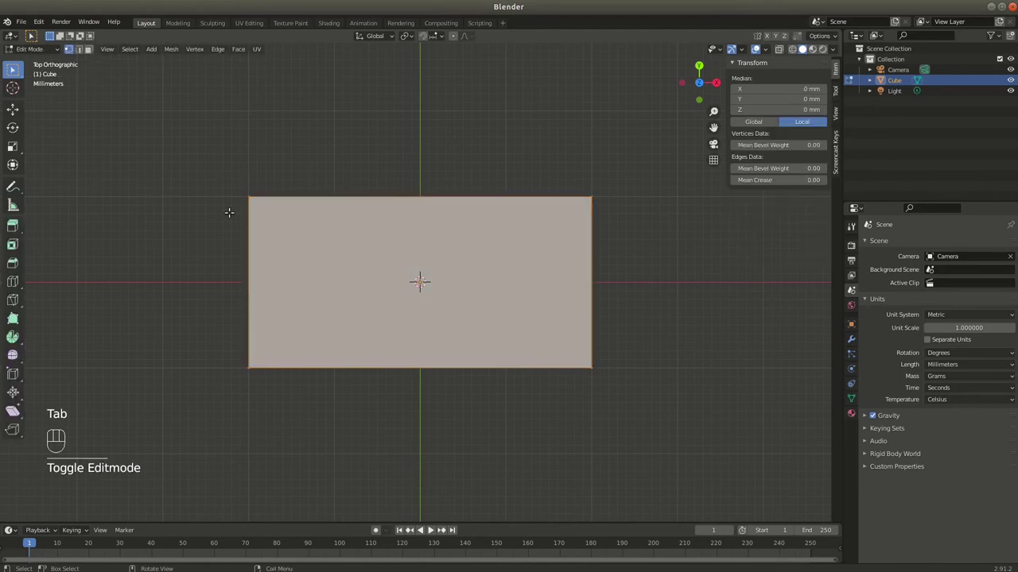
key("ctrl+shift+b")
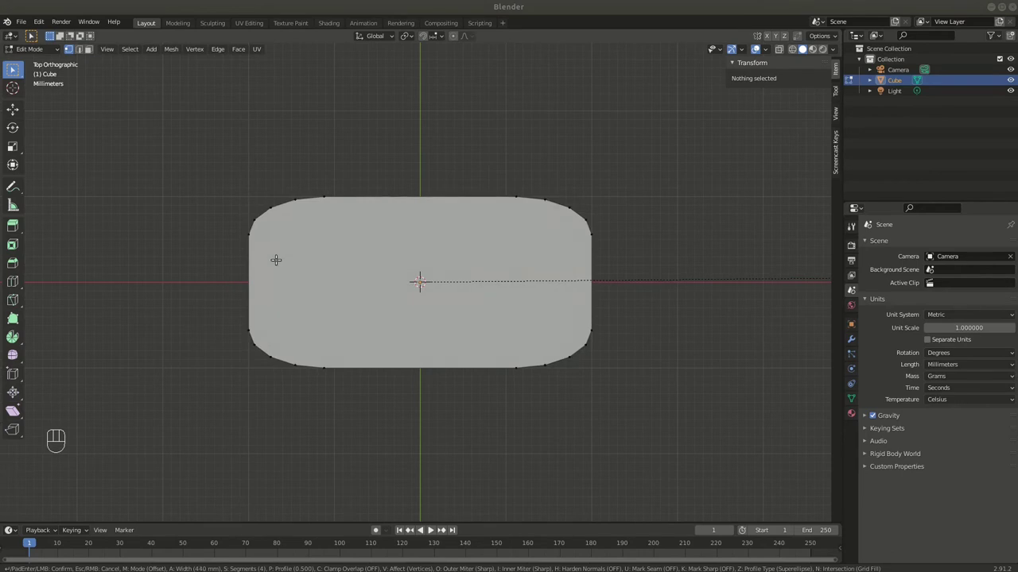
key("Tab")
Apply the rectangle's scale, then bevel its four corners into small rounds and leave Edit Mode
key("ctrl+a")
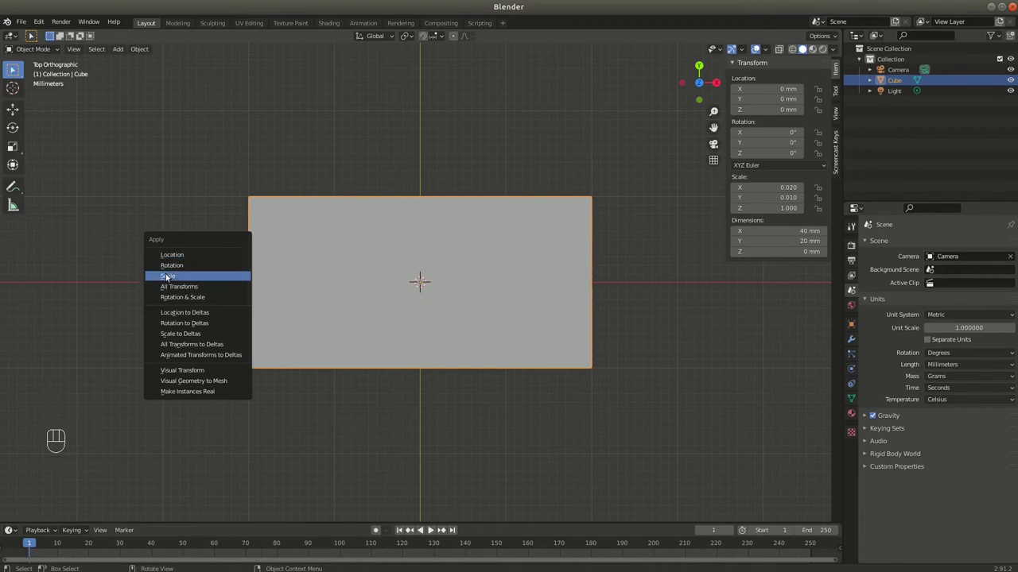
key("Tab")
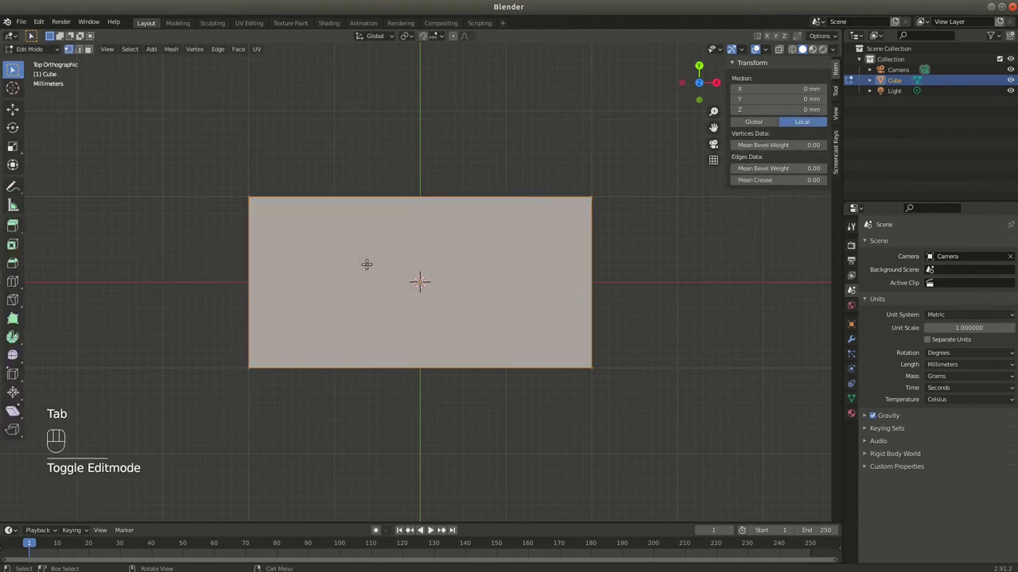
key("ctrl+shift+b")
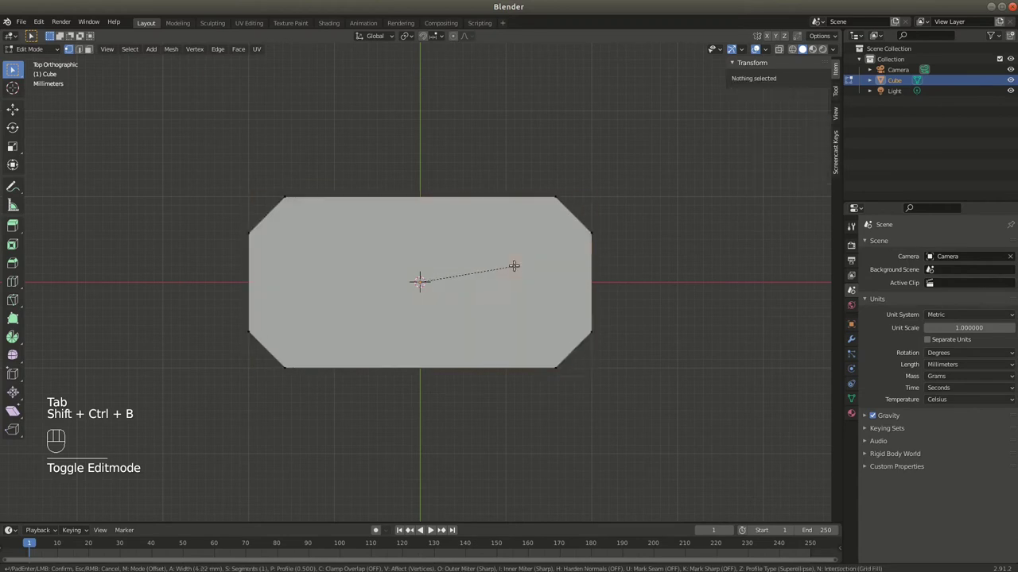
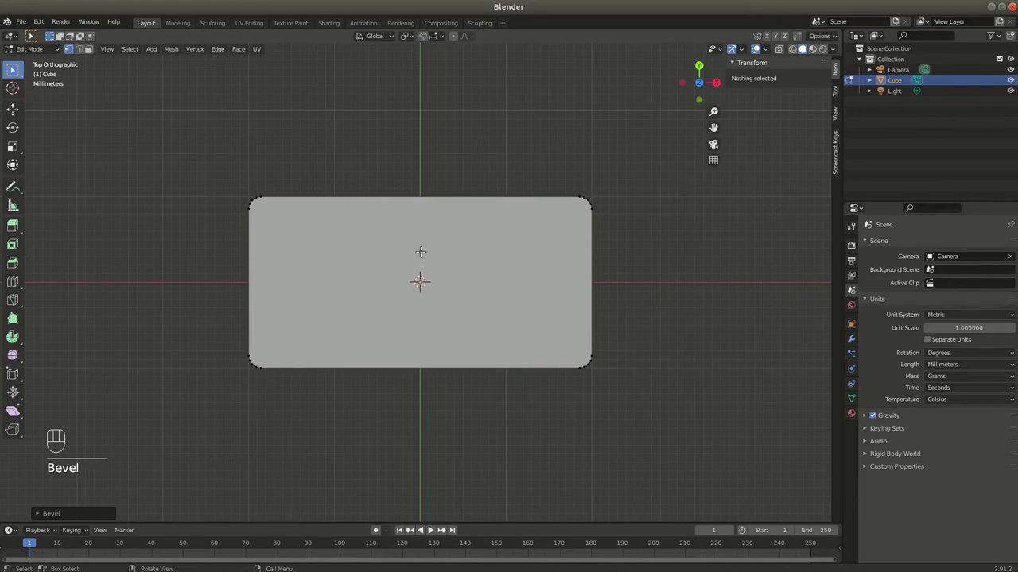
key("Tab")
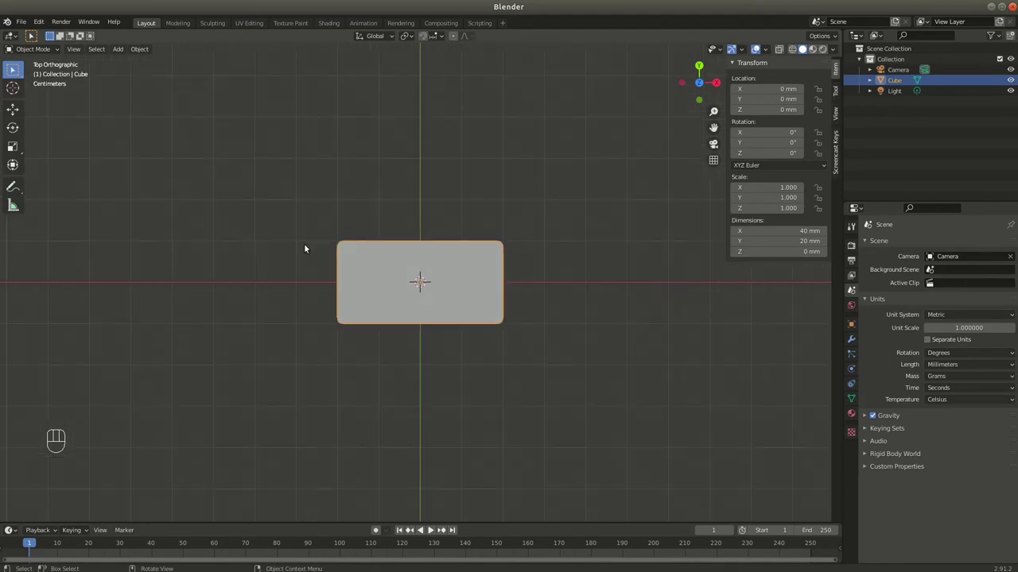
Zoom out from the rounded rectangle and add a new 2000 mm plane to the scene
left_click_drag(150, 47, 245, 329)
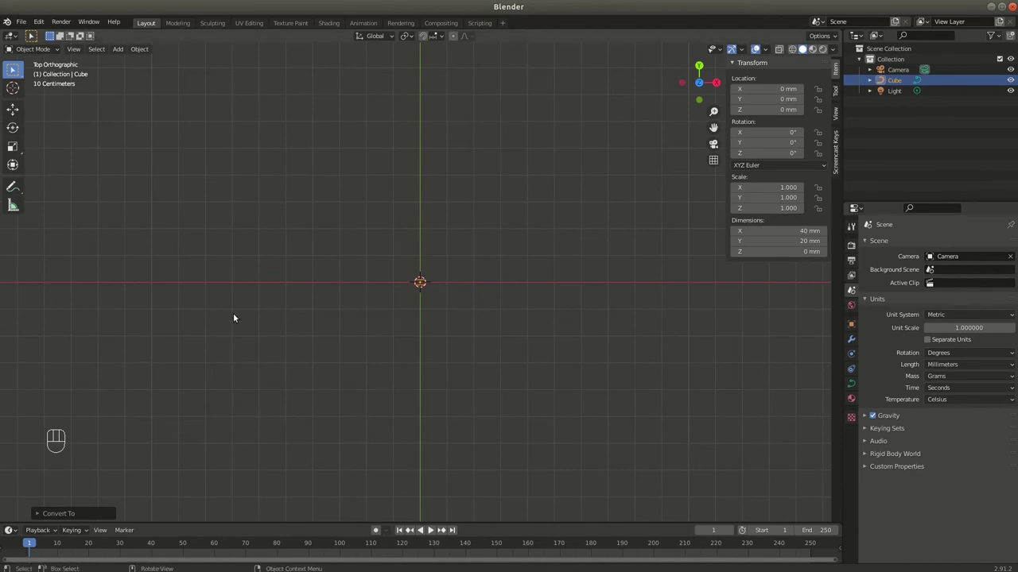
left_click_drag(225, 253, 98, 262)
key("shift+a")
Edit the plane down to a straight 3000 mm edge, moving its vertex along X toward the origin
left_click_drag(304, 240, 223, 248)
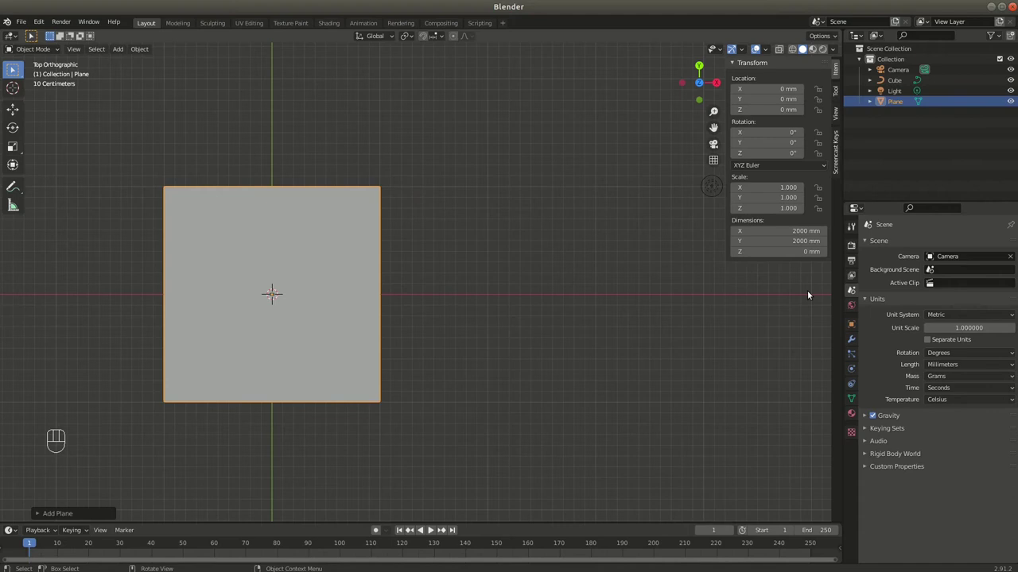
key("Tab")
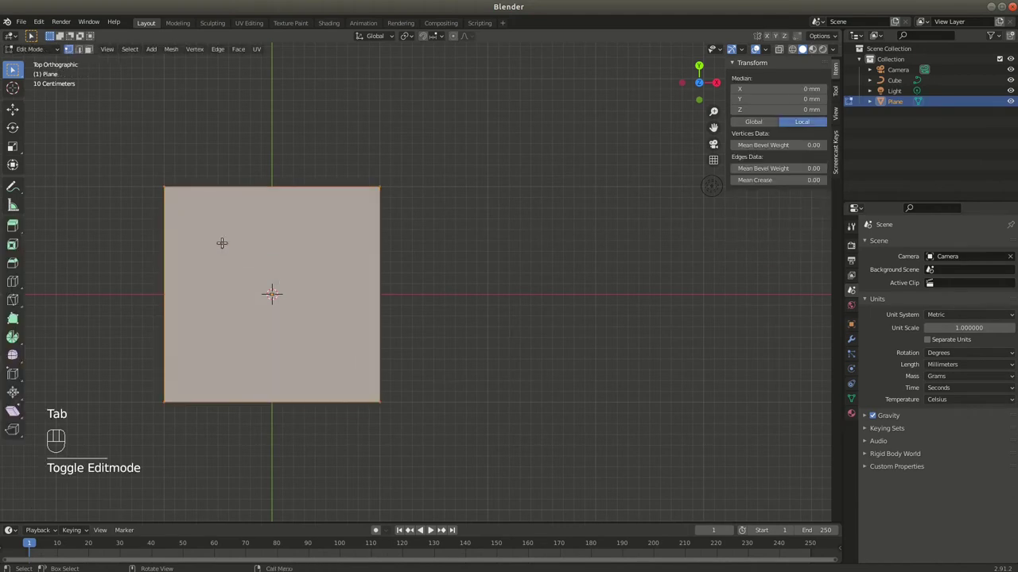
key("x")
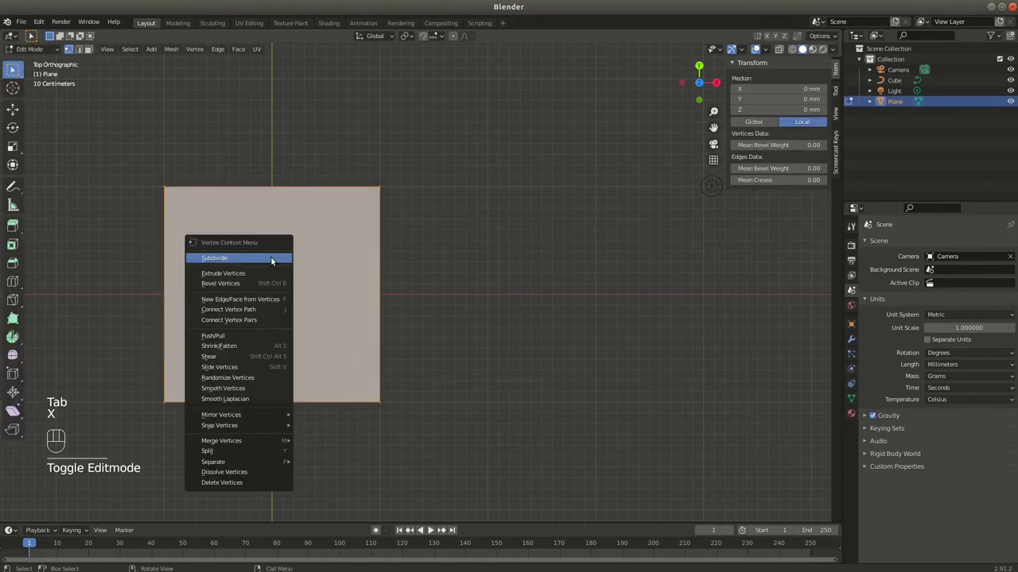
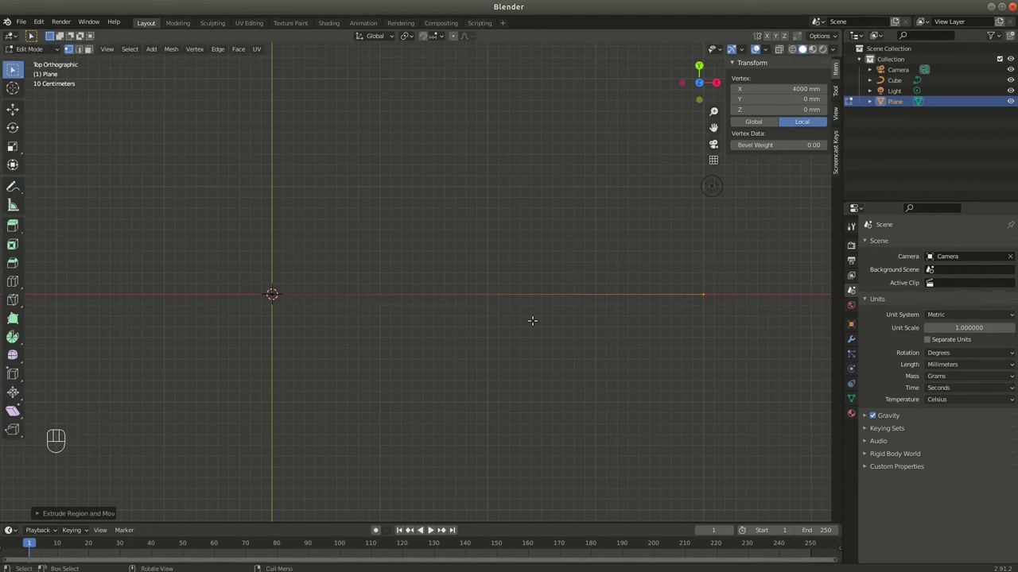
key("g")
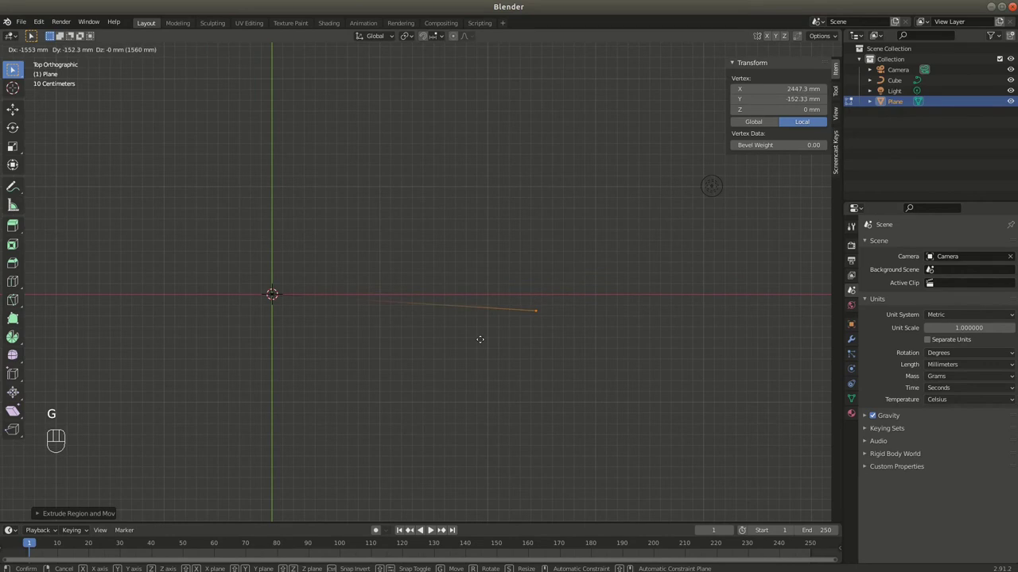
key("x")
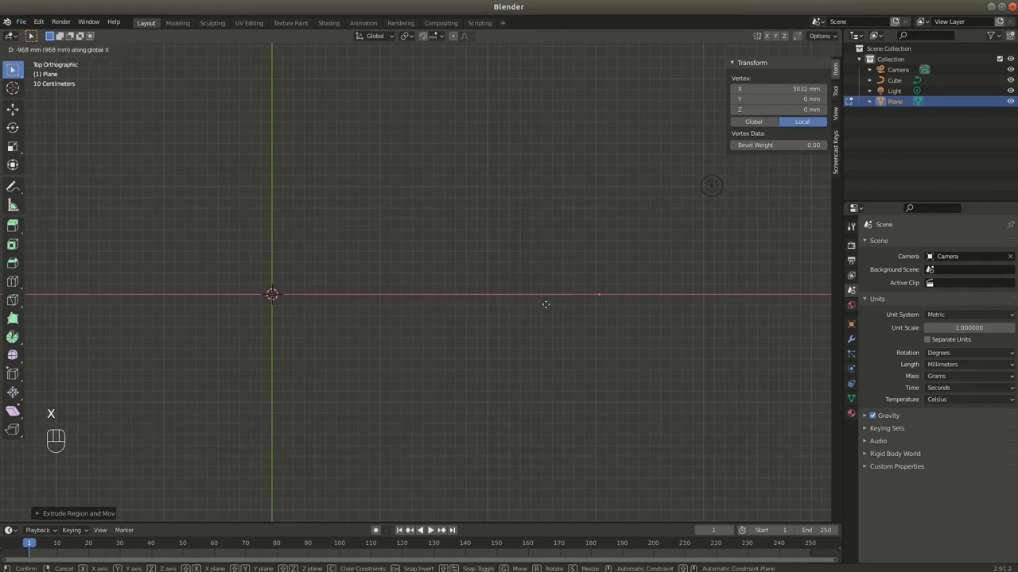
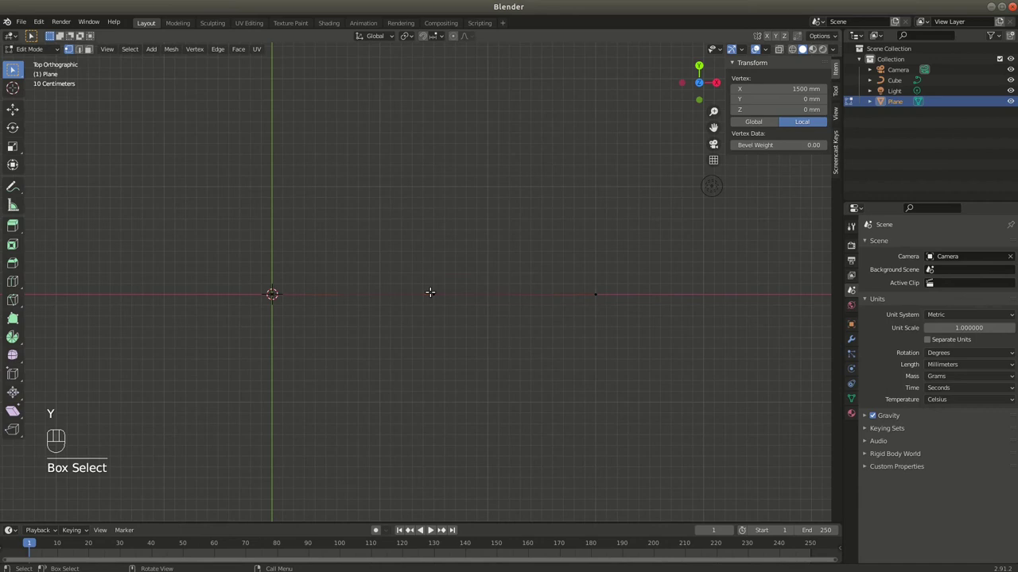
Split the edge with a middle vertex and raise it along Y toward a 1000 mm peak
type("Split")
key("y")
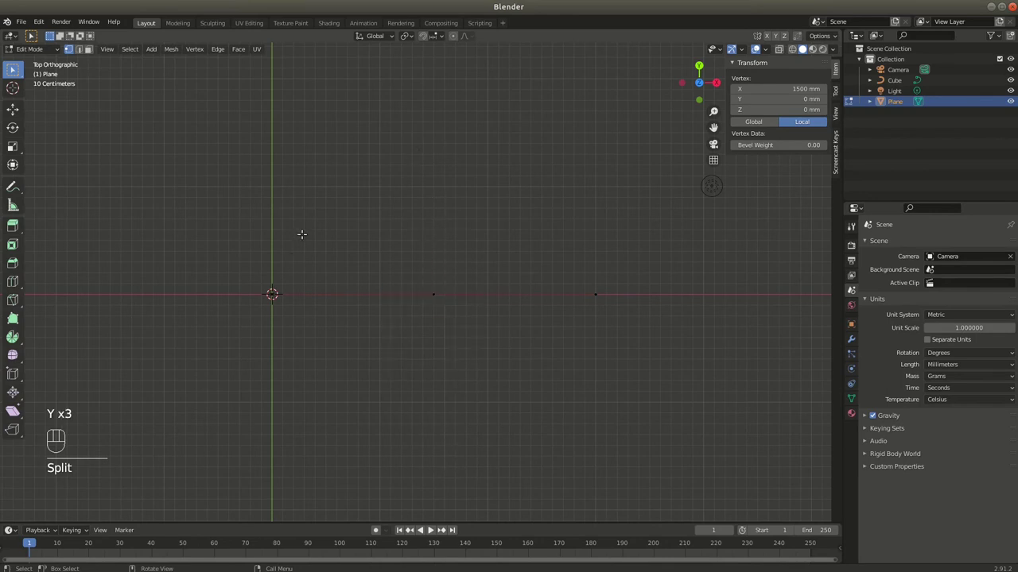
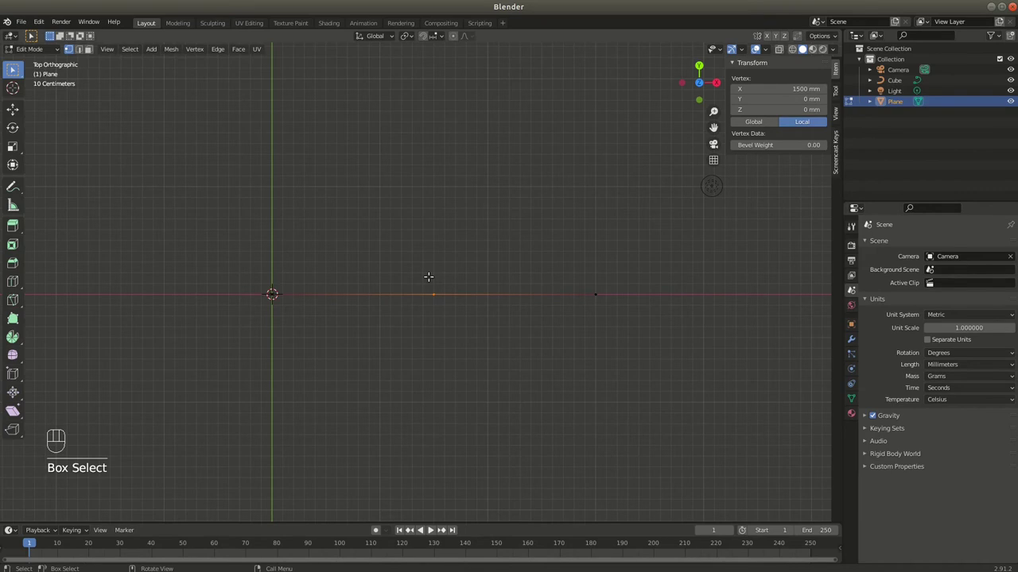
key("g")
key("y")
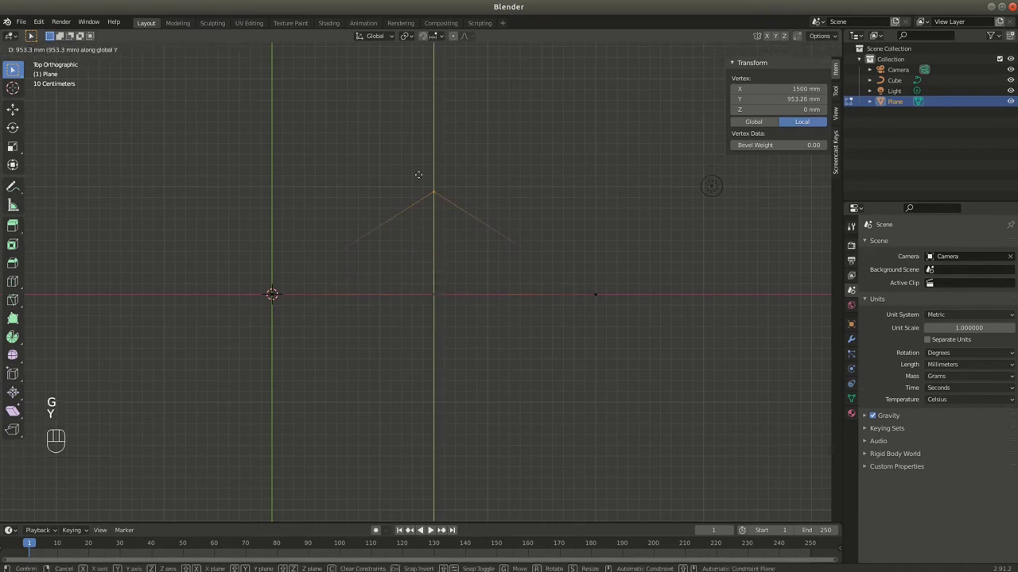
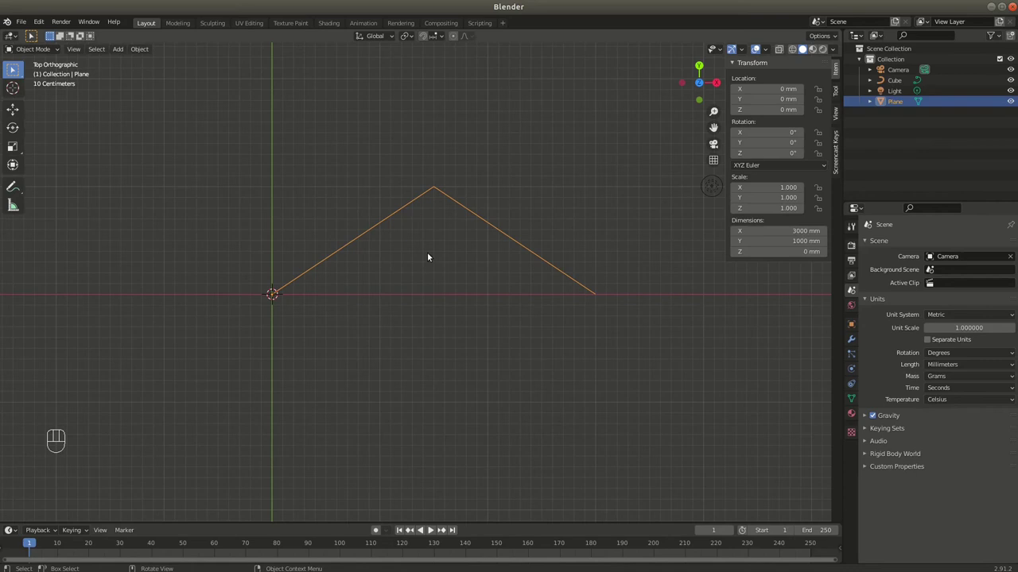
Add a second plane, move it above the peaked line, and return to editing the line
key("shift+a")
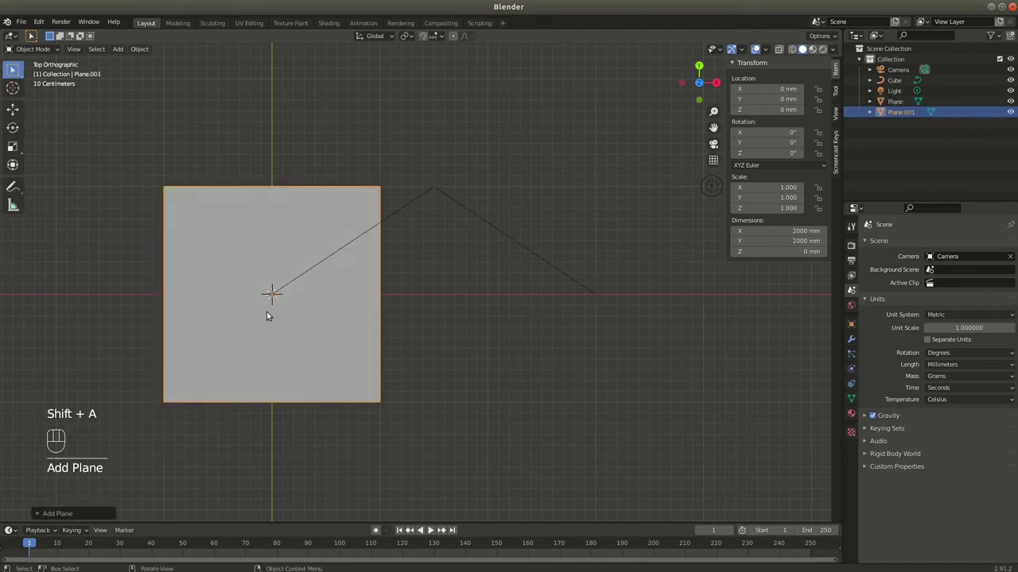
key("g")
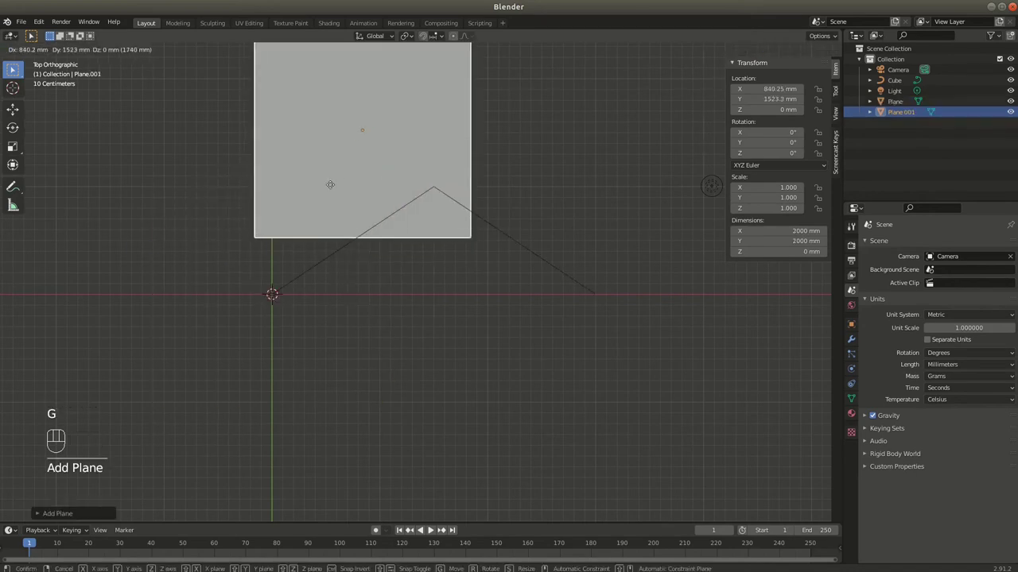
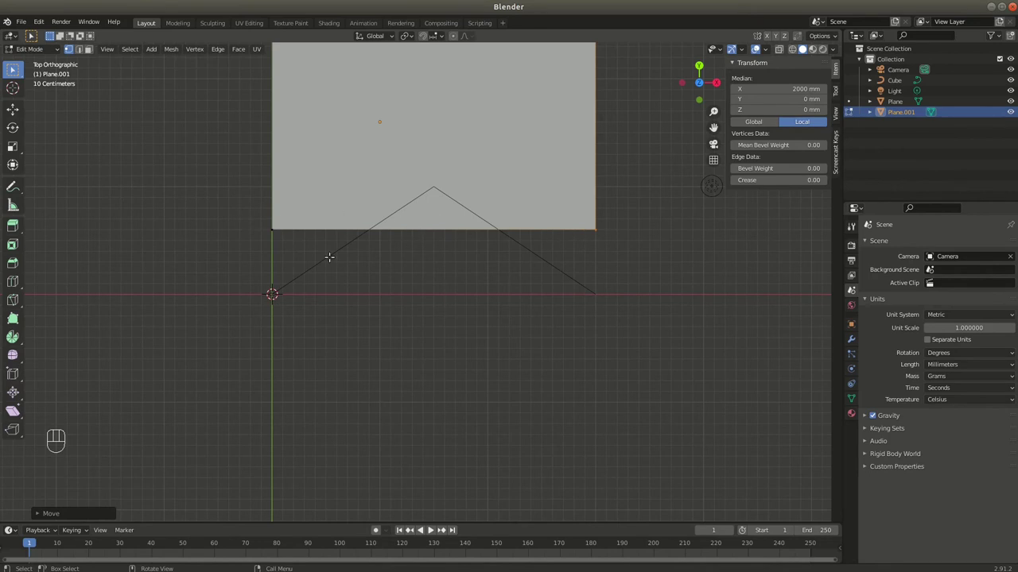
key("Tab")
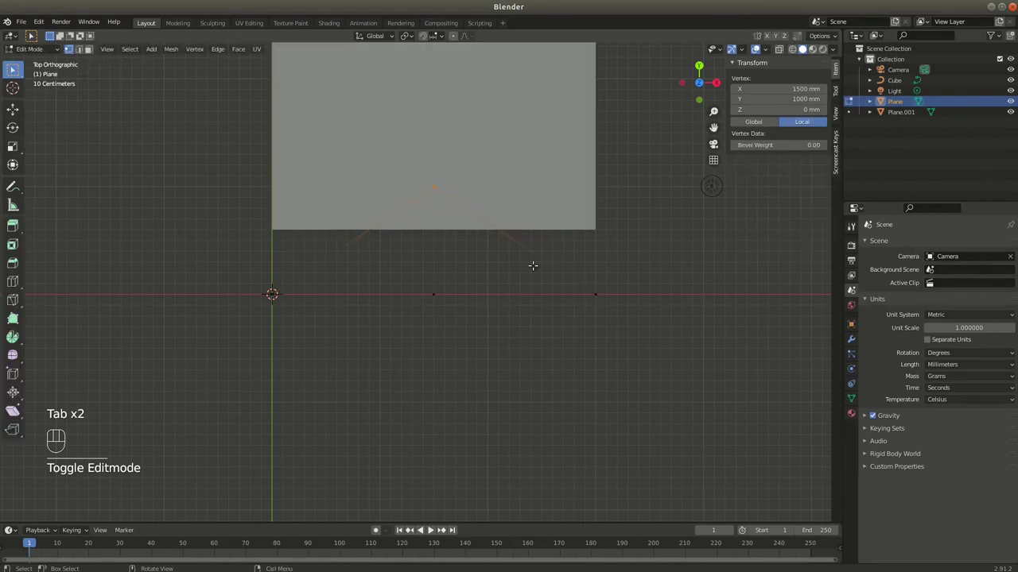
Add a Subdivision modifier to the peaked line and set its viewport level to 3
left_click(859, 339)
left_click_drag(874, 245, 822, 429)
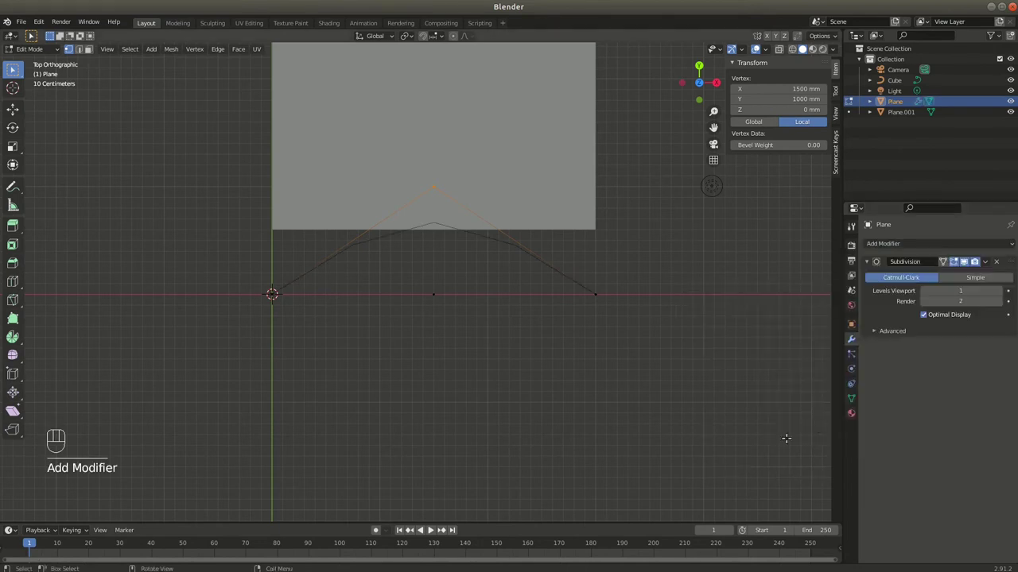
left_click(1002, 290)
left_click(999, 292)
left_click(1006, 301)
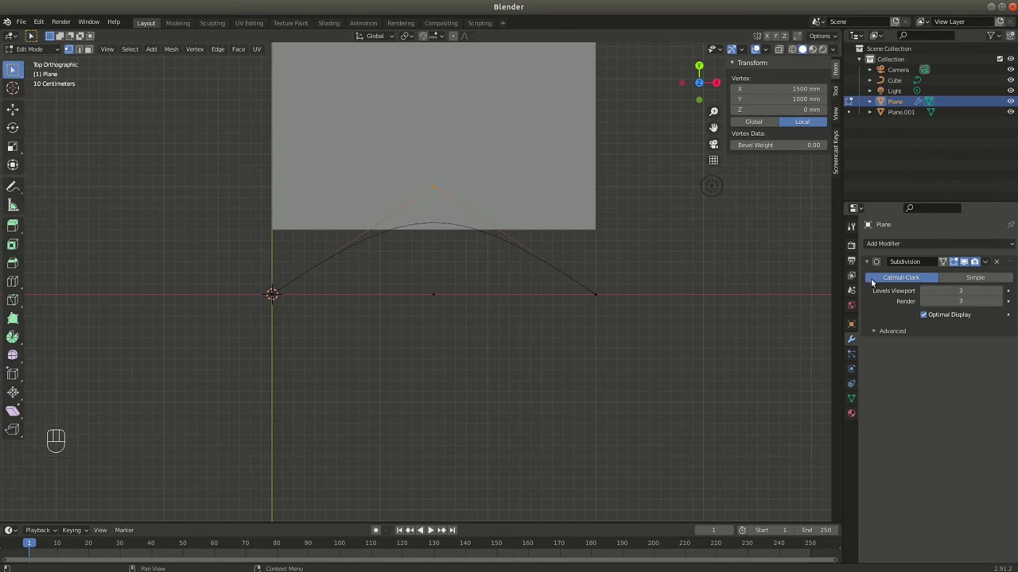
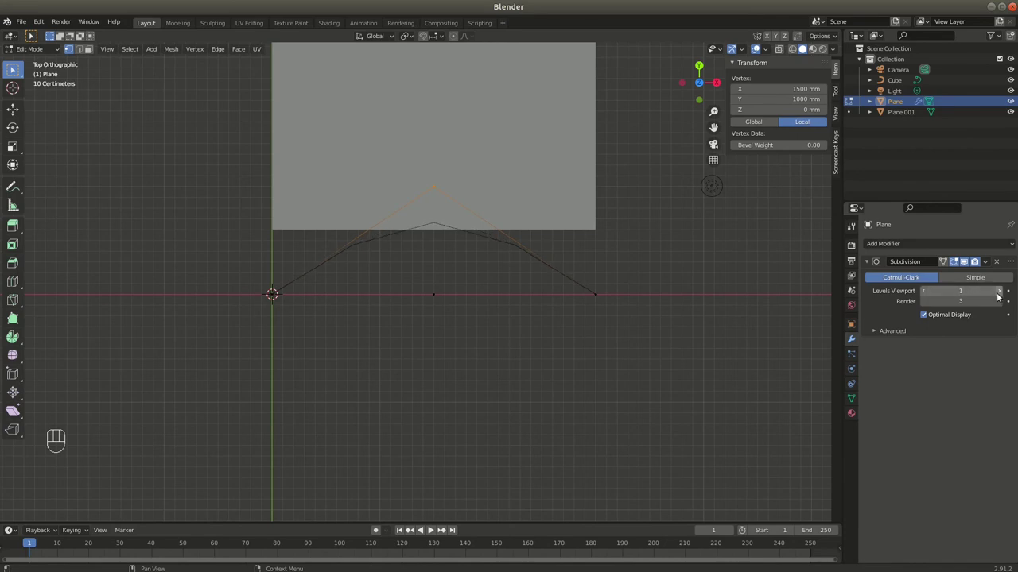
double_click(1003, 295)
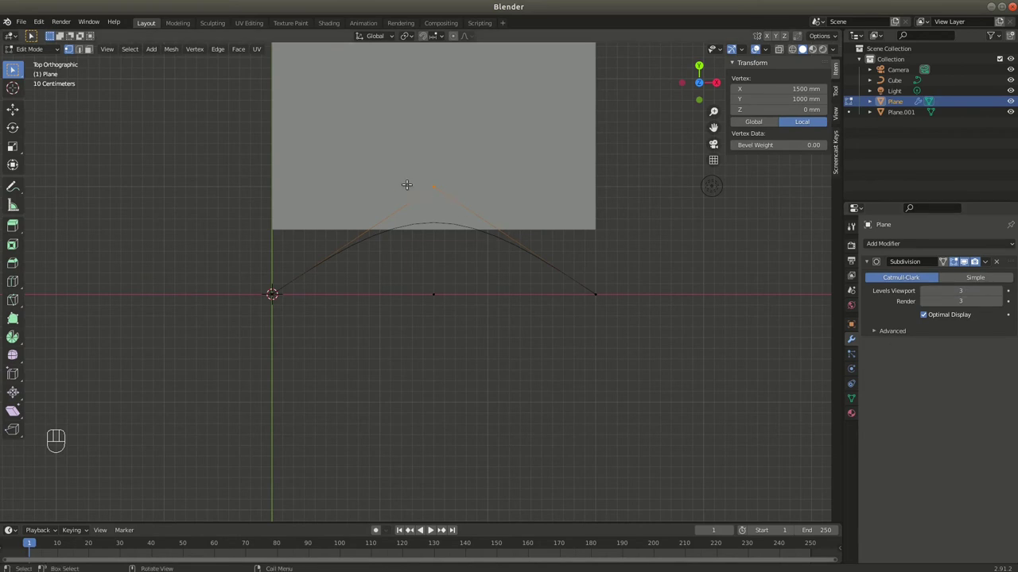
Test peak heights along Y, keep about 892 mm, and remove the Subdivision modifier
key("g")
key("y")
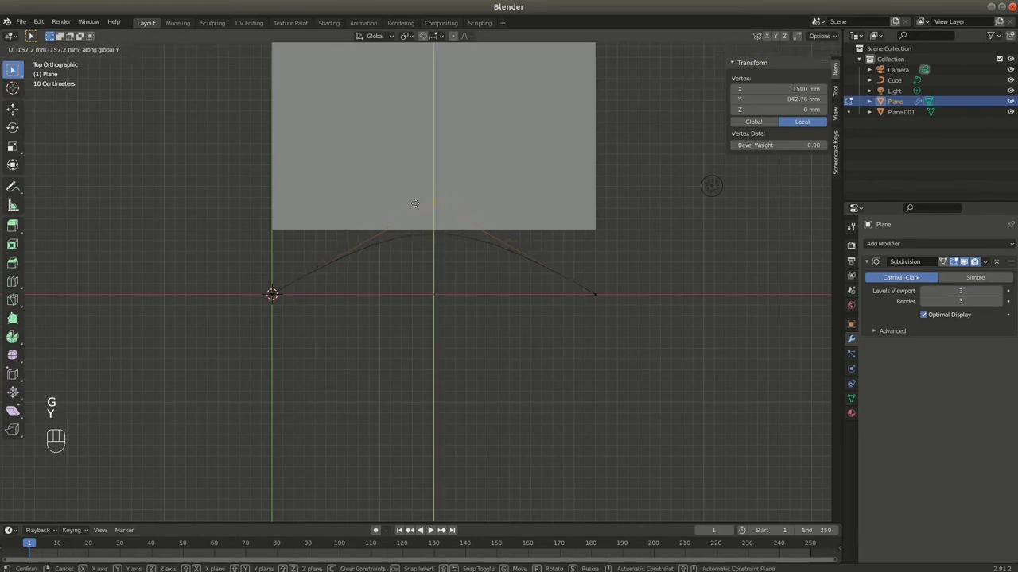
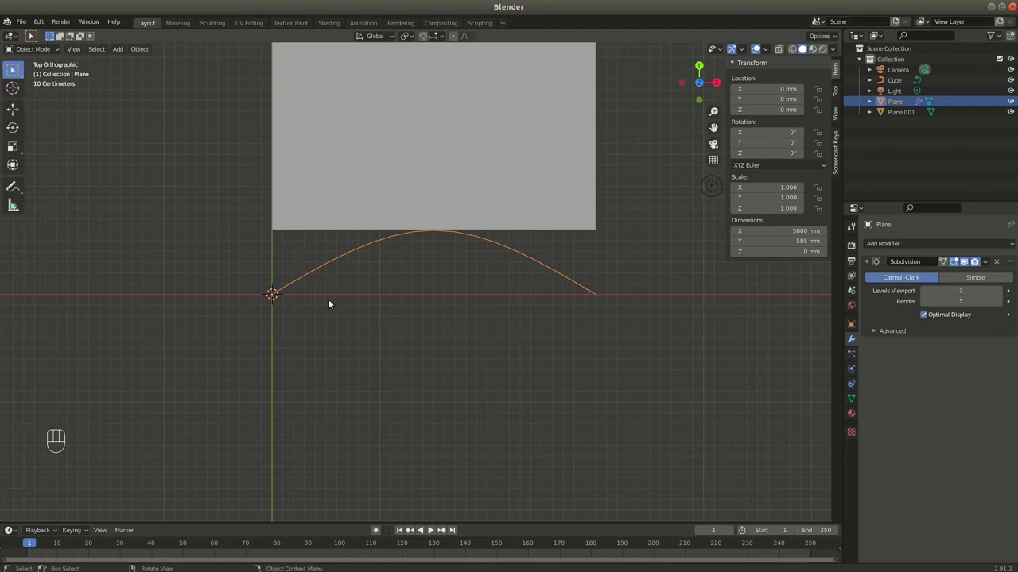
key("Tab")
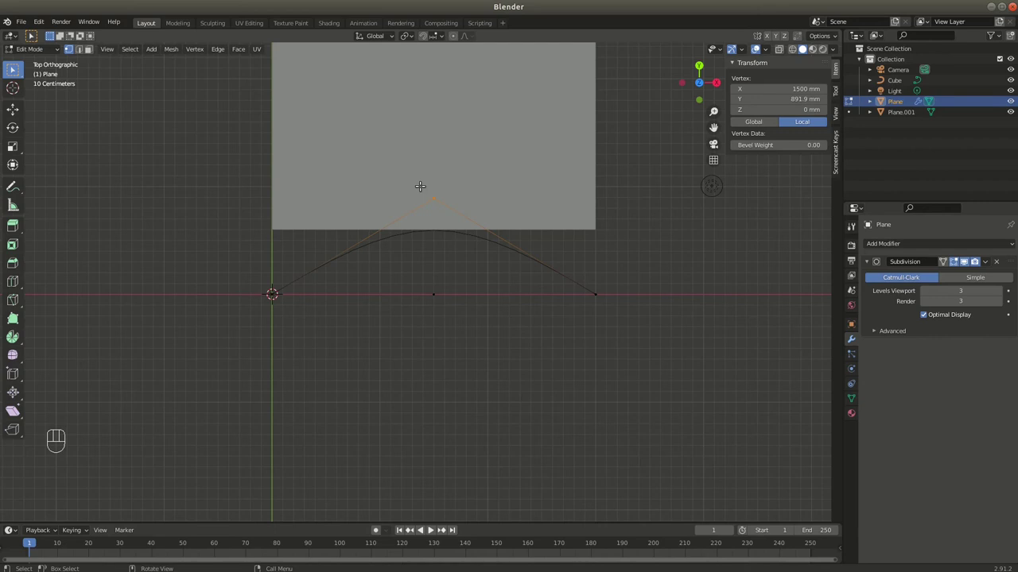
key("g")
key("y")
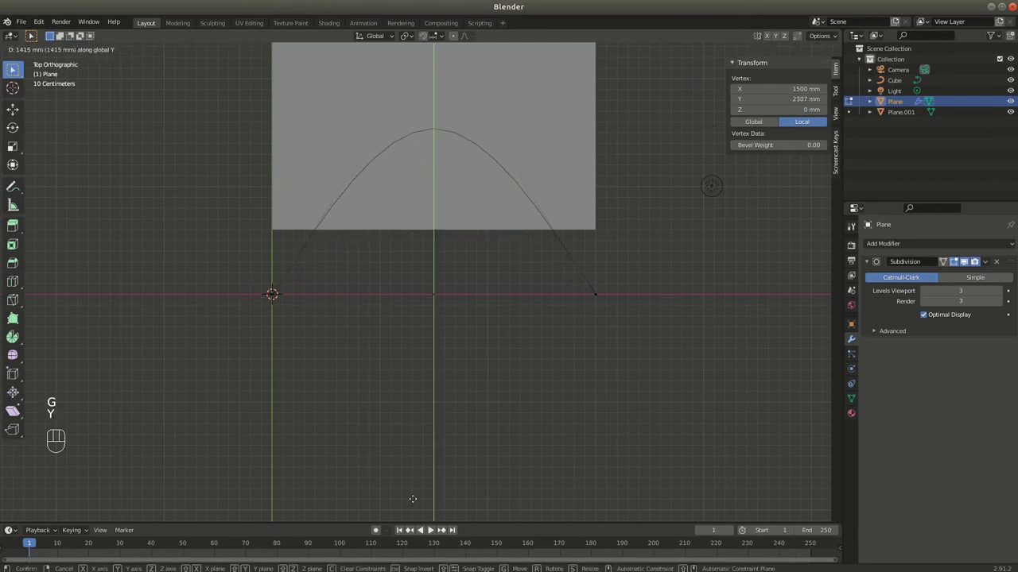
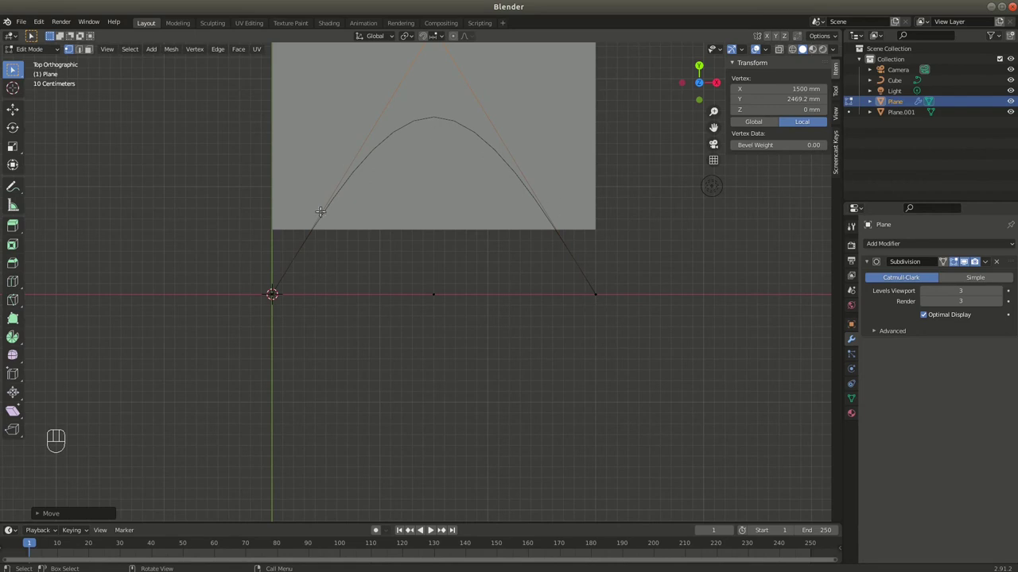
key("ctrl+z")
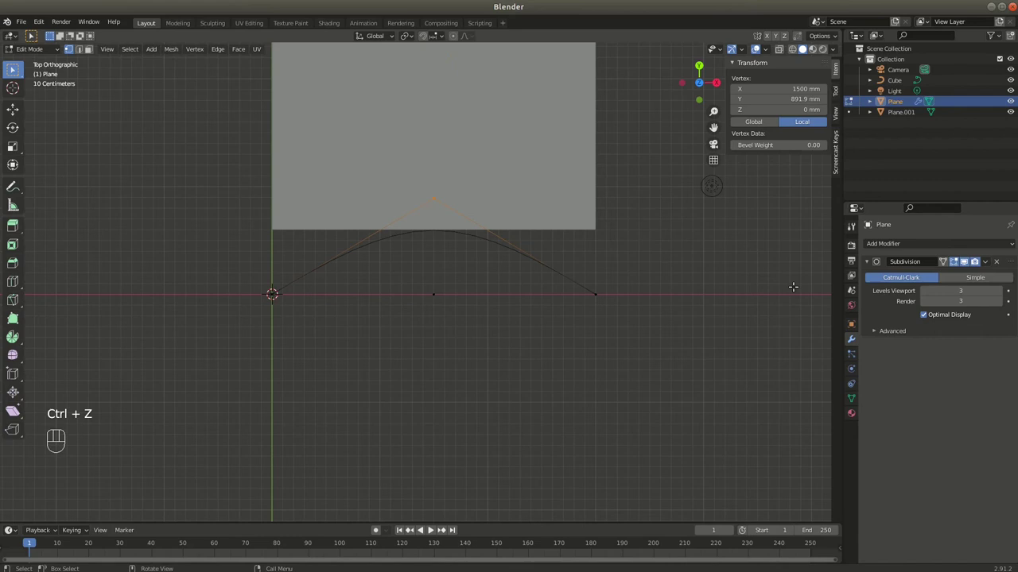
left_click(1001, 262)
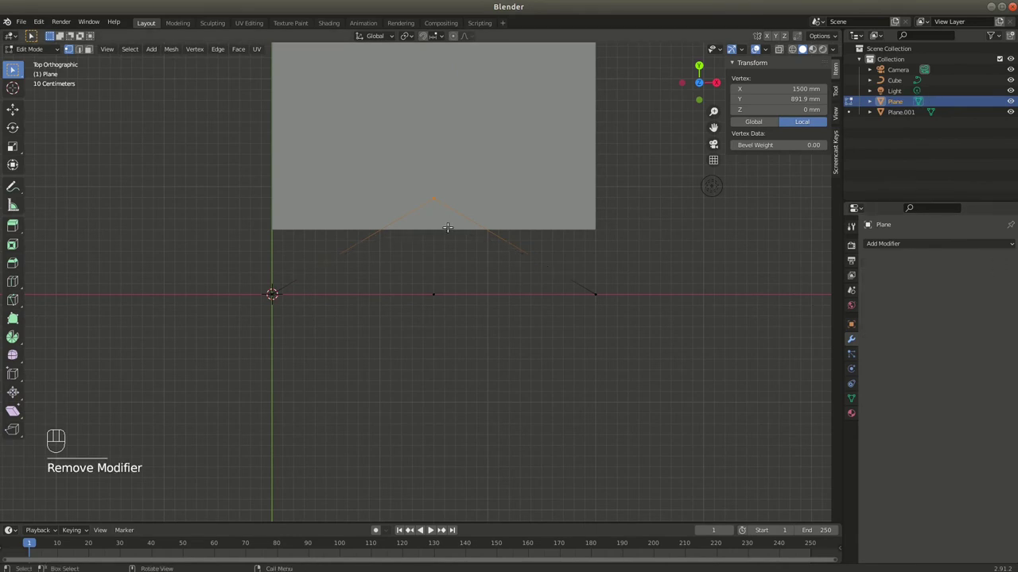
Start a vertex bevel on the peak vertex to round it into a multi-segment arc
key("ctrl+shift+b")
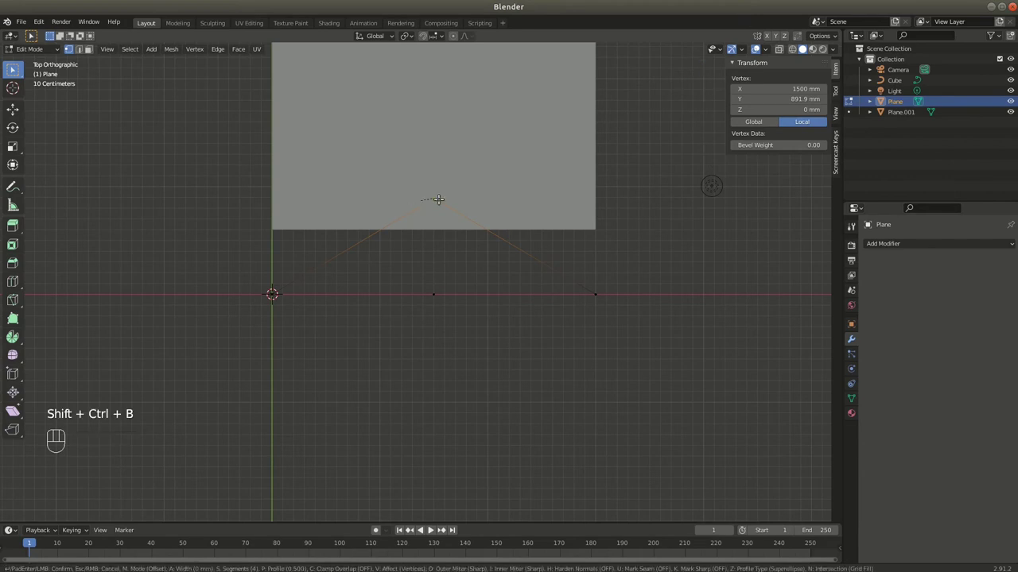
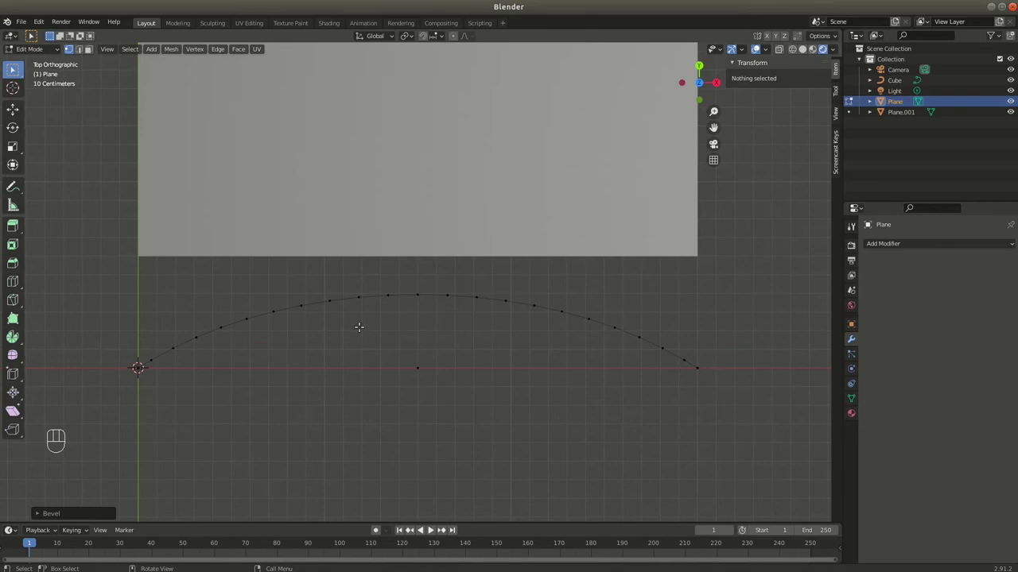
Undo the bevel, raise the peak higher along Y, re-bevel it into a smooth arc and leave Edit Mode
key("ctrl+z")
key("ctrl+shift+z")
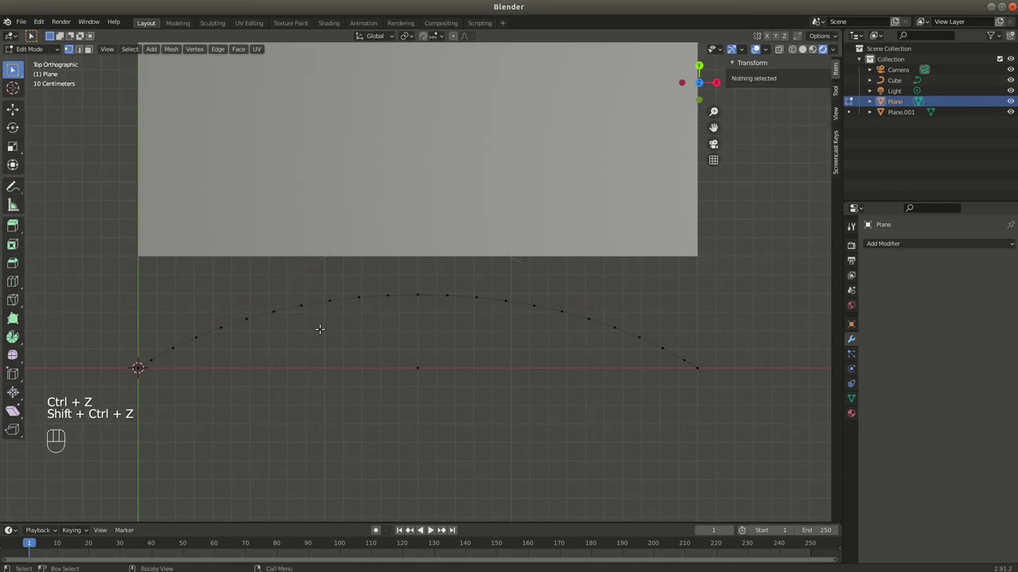
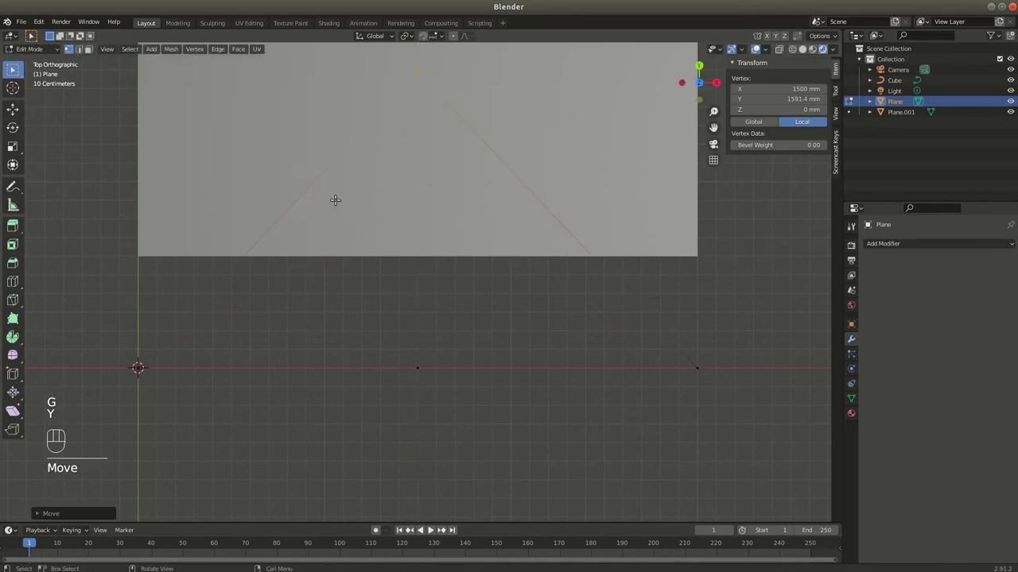
key("ctrl+shift+b")
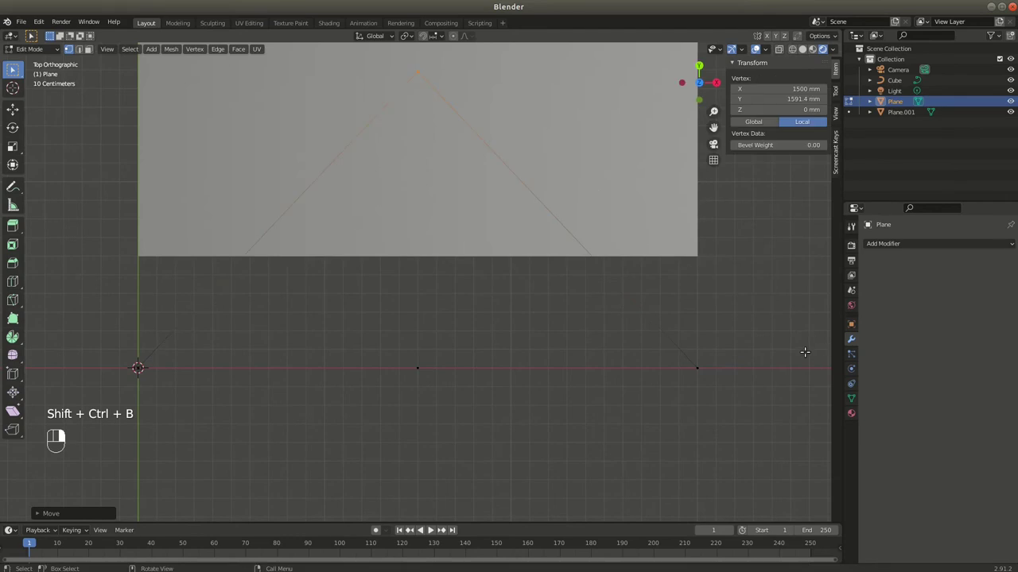
key("g")
key("y")
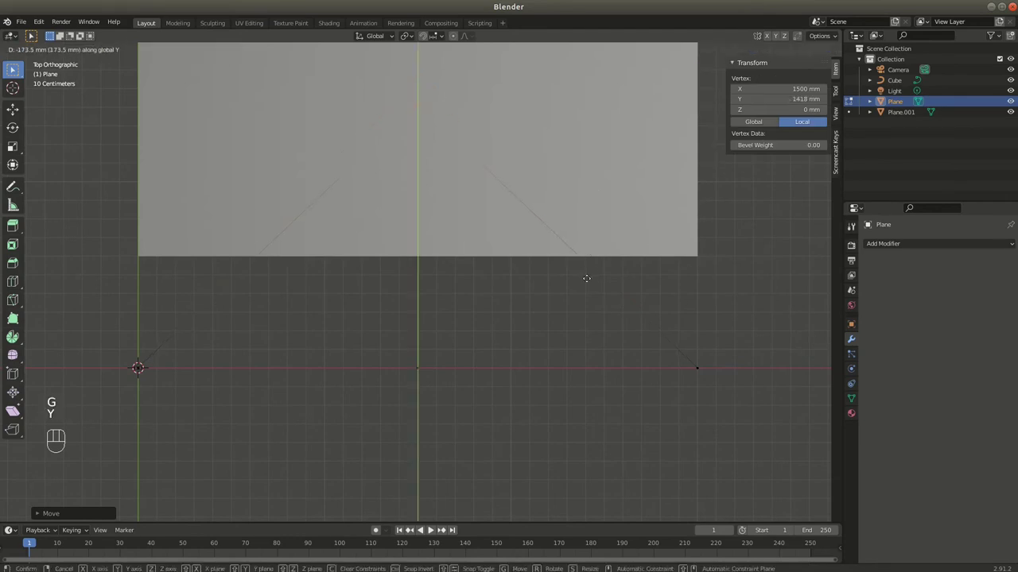
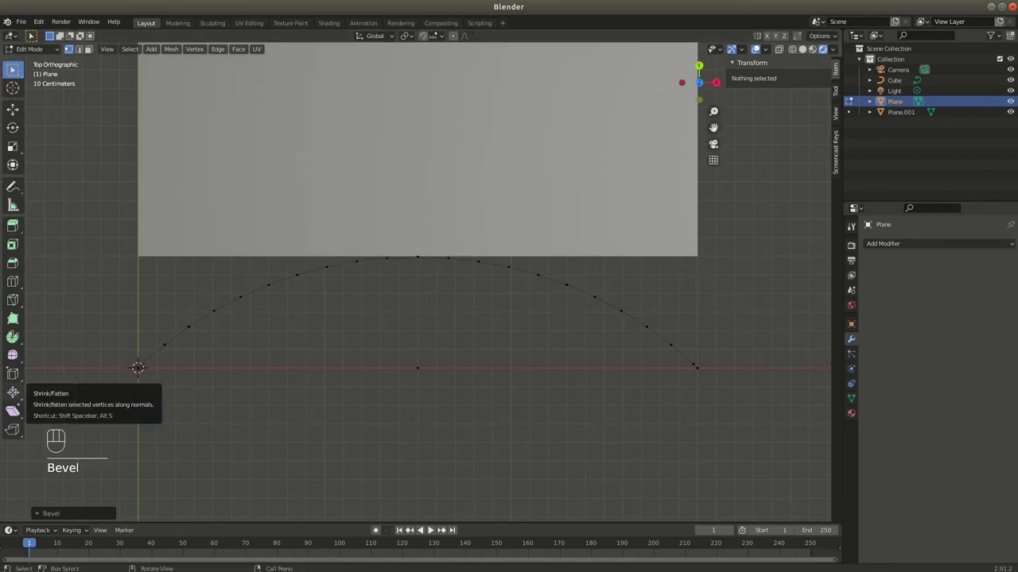
key("Tab")
Select the second rectangular plane above the arc for deletion
left_click(390, 209)
Delete the rectangular plane and convert the arc object into a curve
key("x")
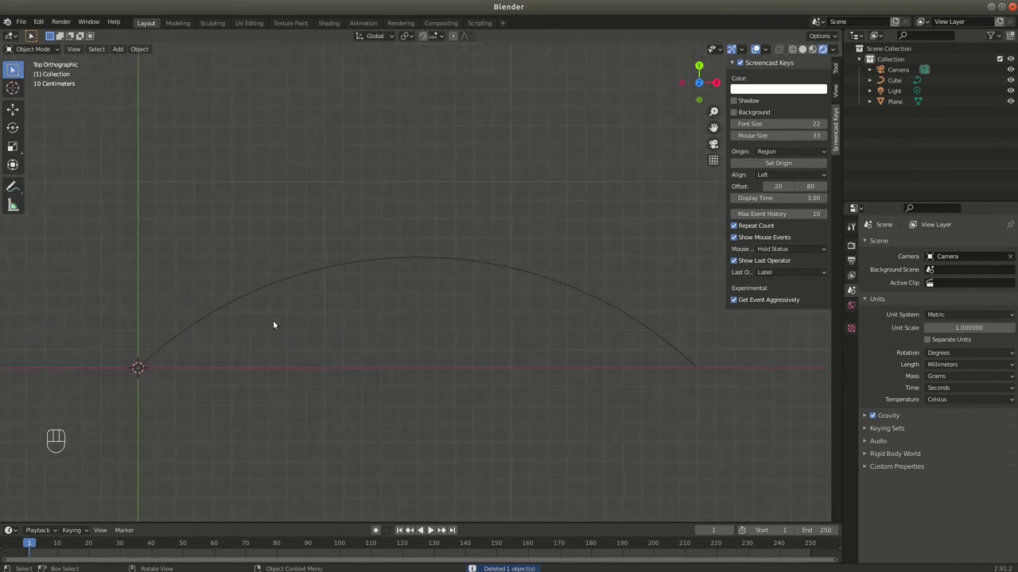
left_click_drag(169, 358, 317, 310)
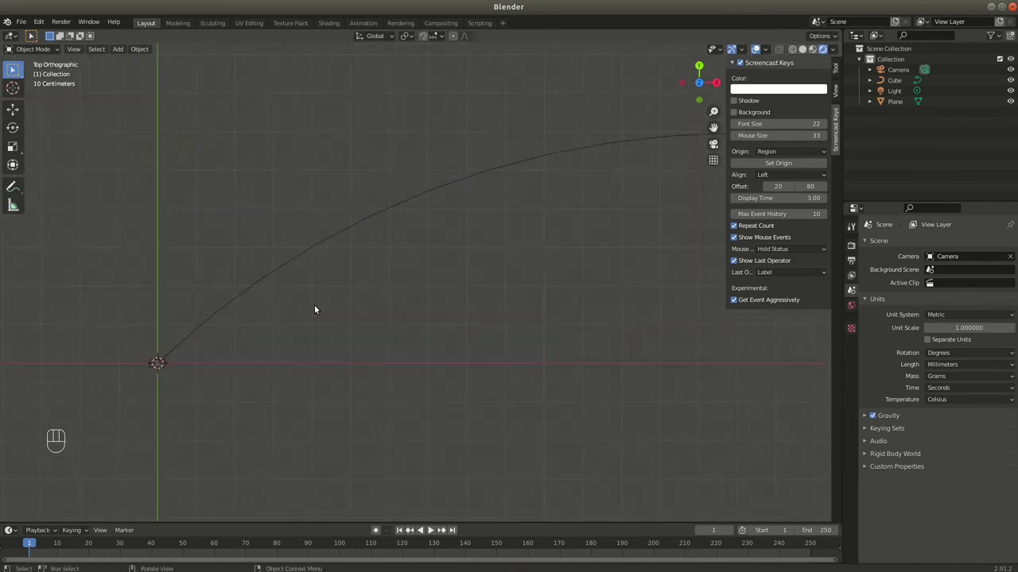
left_click_drag(272, 309, 382, 310)
left_click(288, 326)
Expand the curve's Geometry and Bevel settings in Object Data Properties
left_click_drag(145, 48, 261, 328)
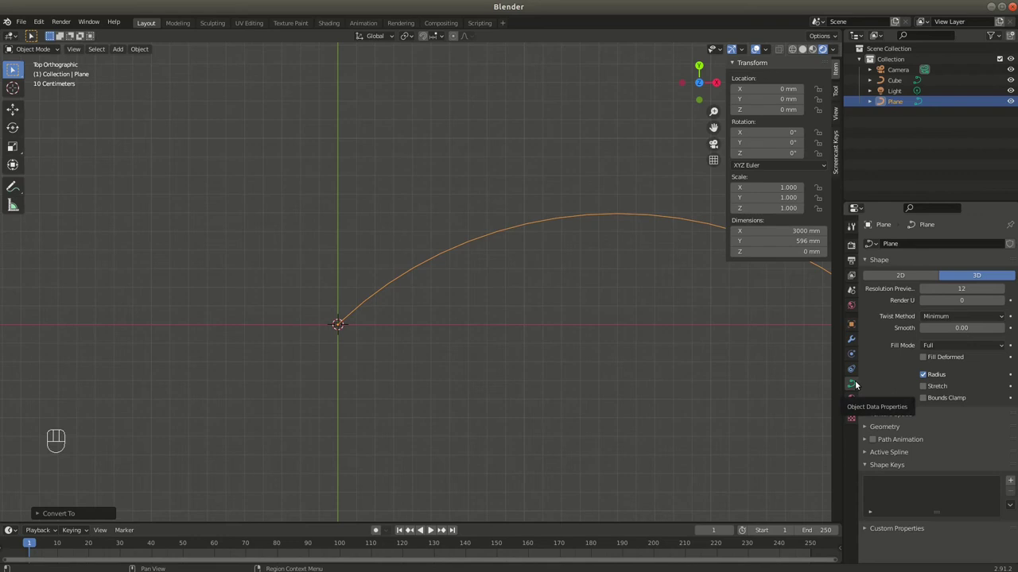
left_click(868, 425)
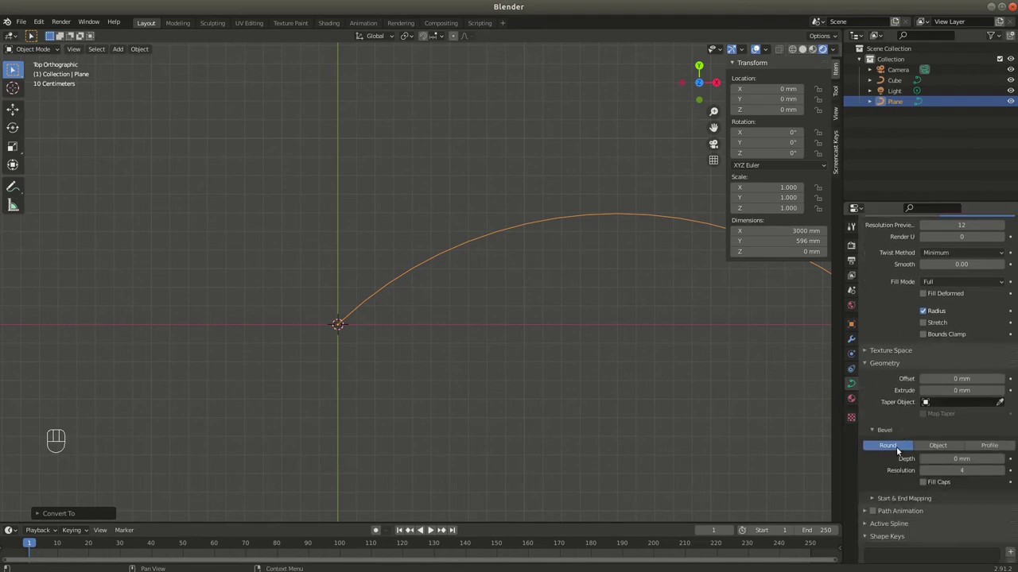
Set the arc curve's bevel to Object mode with Cube as the cross-section, forming a rectangular rail
left_click(937, 446)
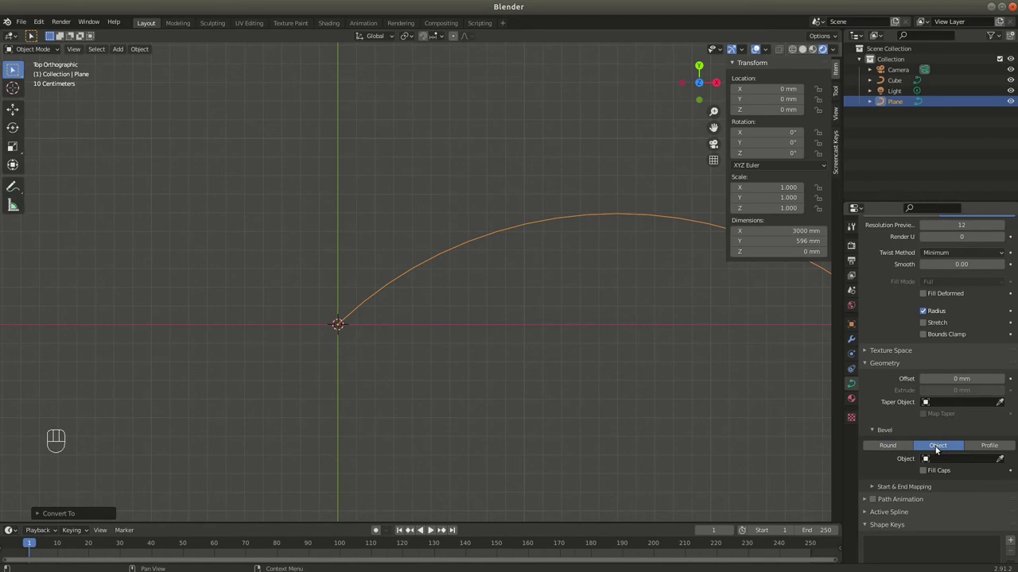
left_click_drag(931, 452, 913, 353)
left_click_drag(343, 320, 444, 275)
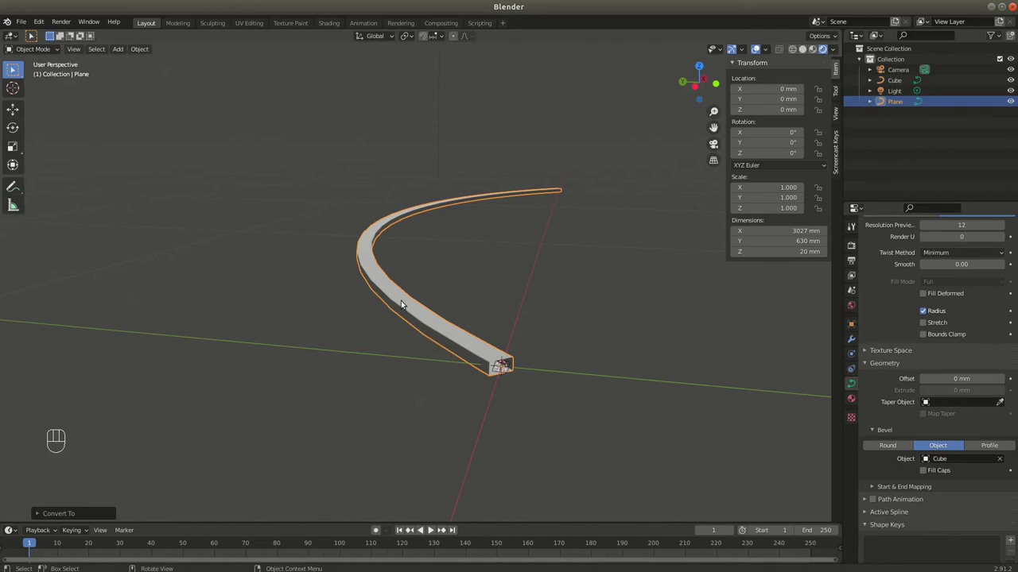
Rotate the Cube cross-section 90° around Z and apply the rotation so the rail stands 40 mm tall
left_click(509, 374)
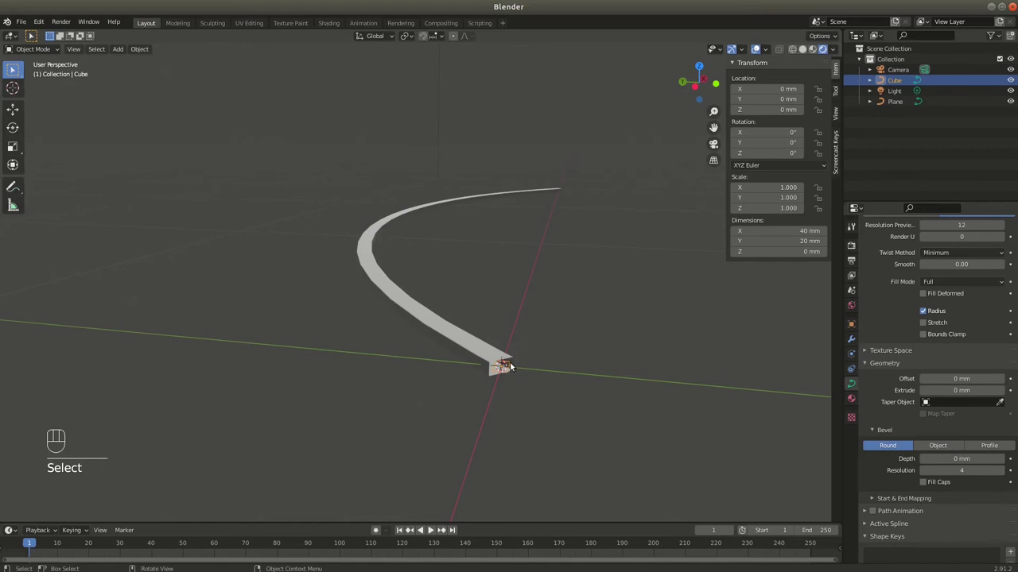
left_click_drag(490, 371, 464, 378)
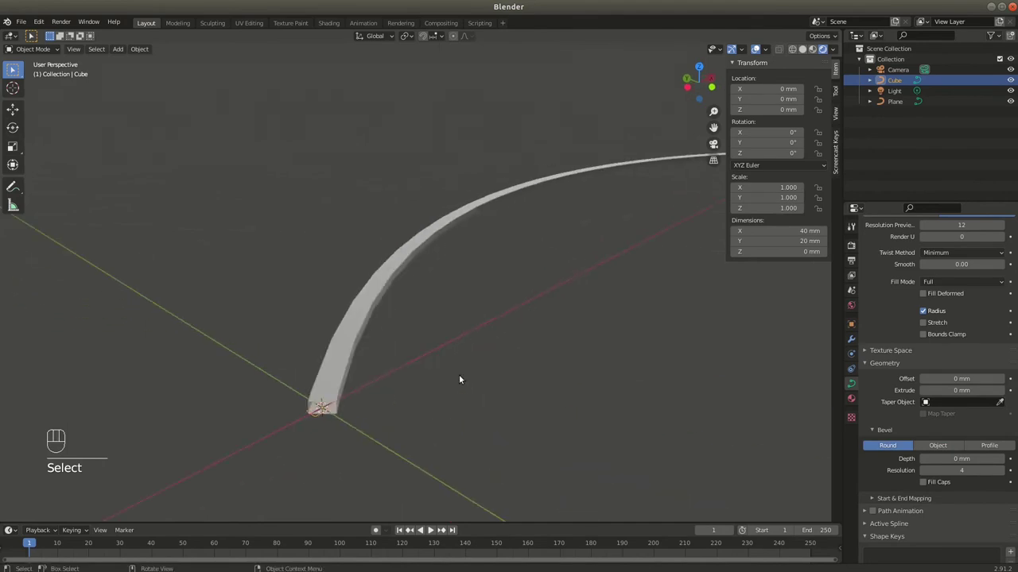
key("r")
key("z")
key("KP_9")
key("KP_0")
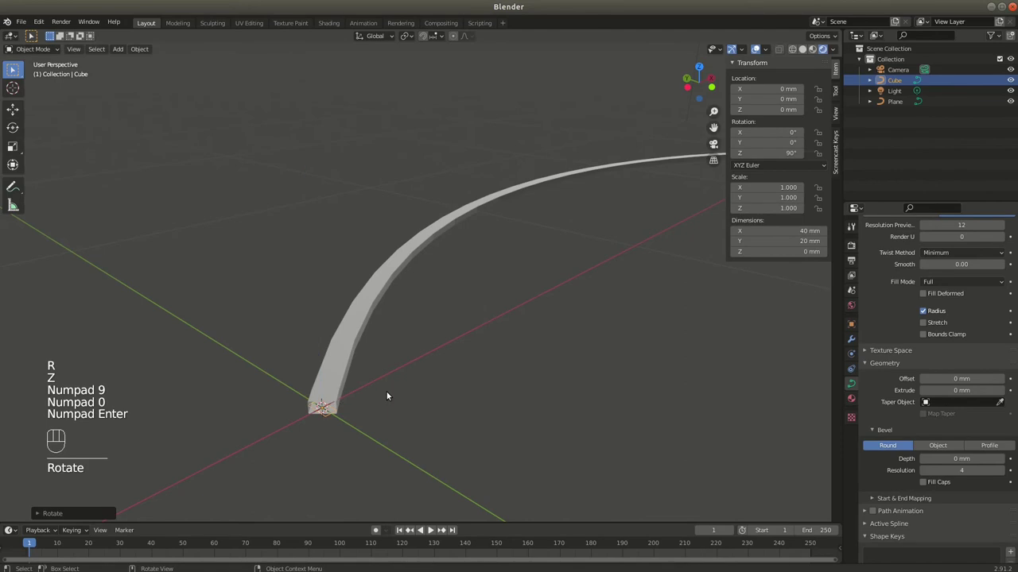
left_click_drag(325, 350, 341, 345)
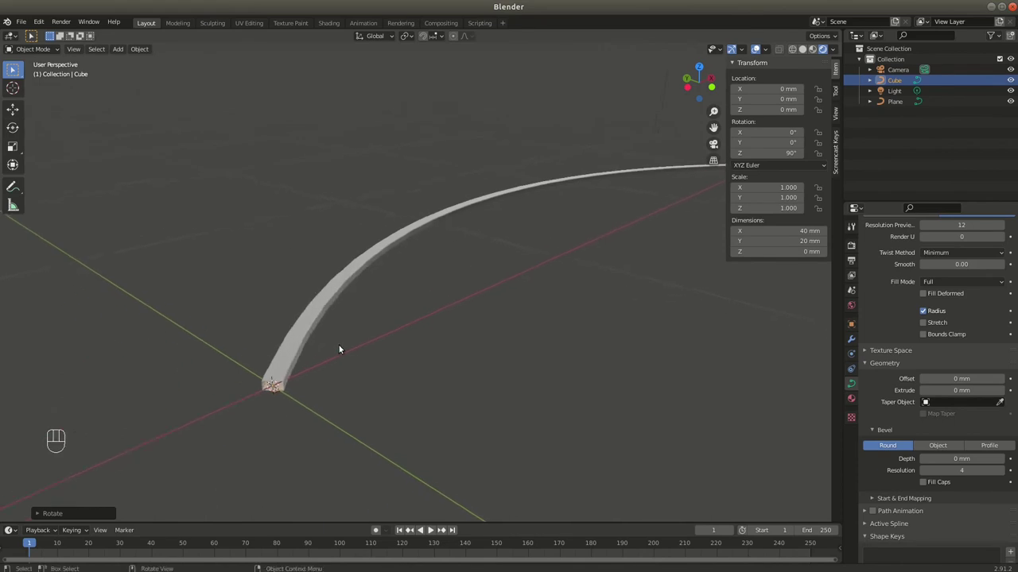
key("ctrl+a")
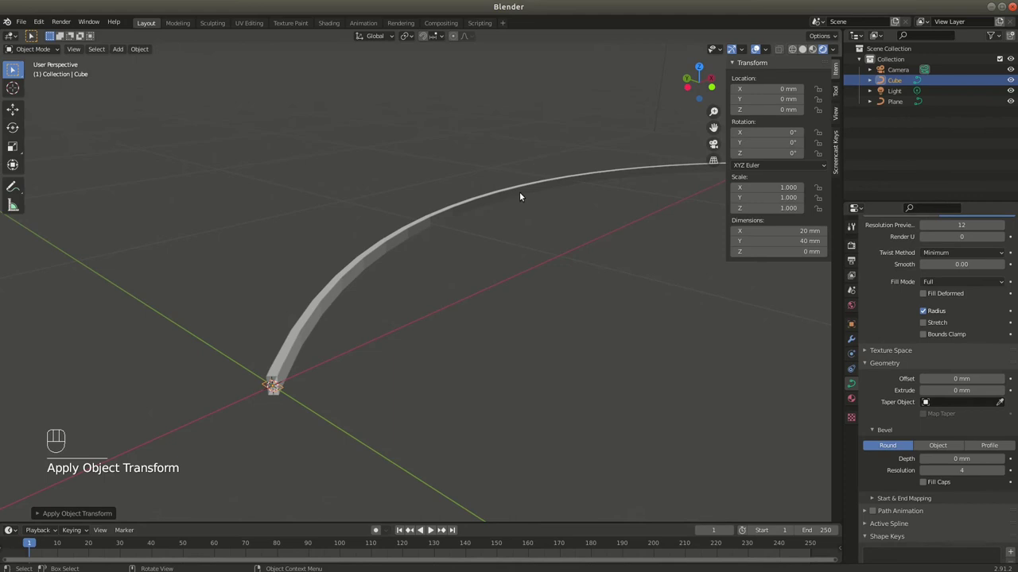
Orbit along the rail to inspect it, then select the swept rail curve
left_click_drag(290, 362, 317, 357)
left_click_drag(426, 326, 376, 312)
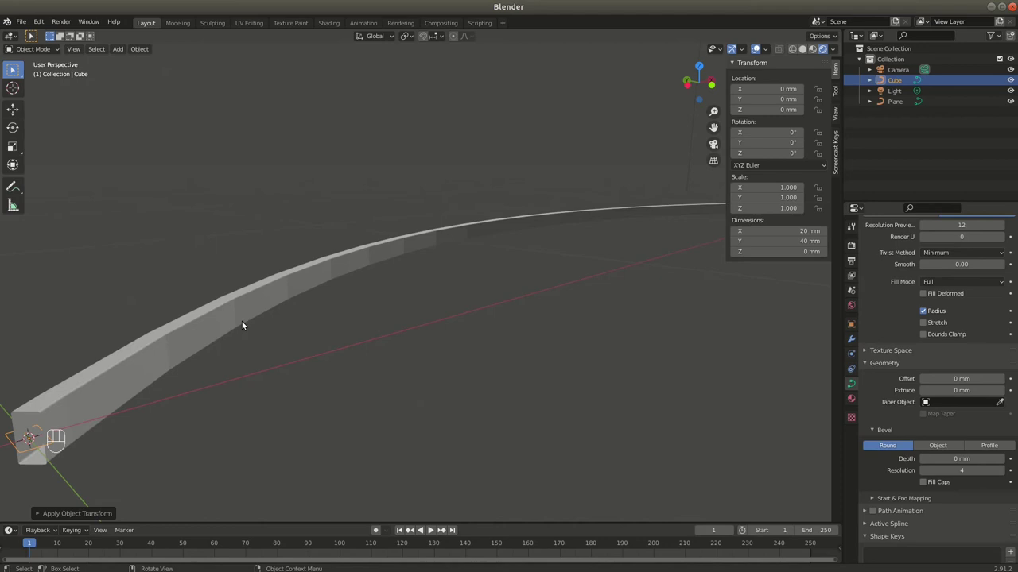
left_click_drag(410, 299, 441, 293)
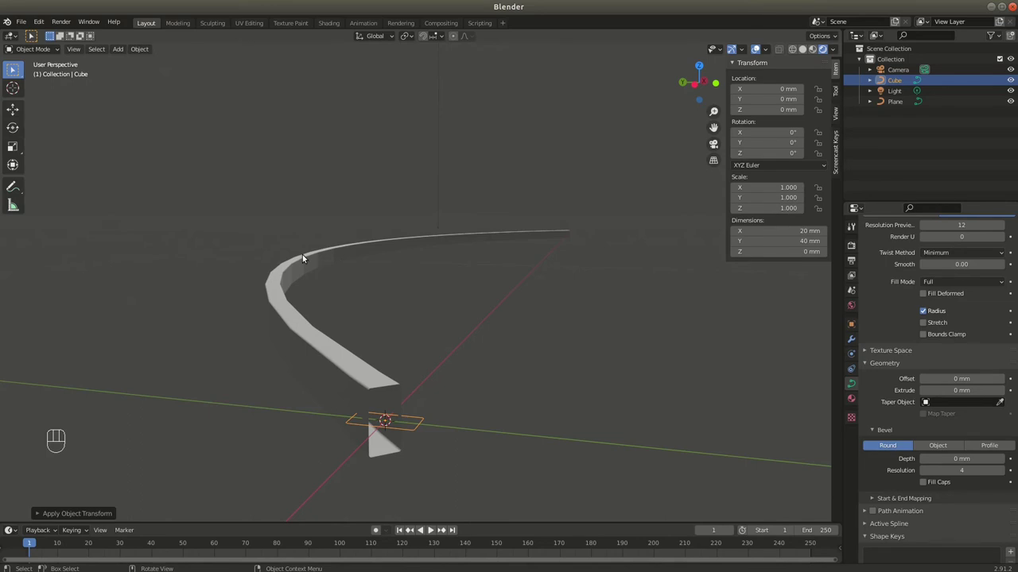
middle_click(286, 292)
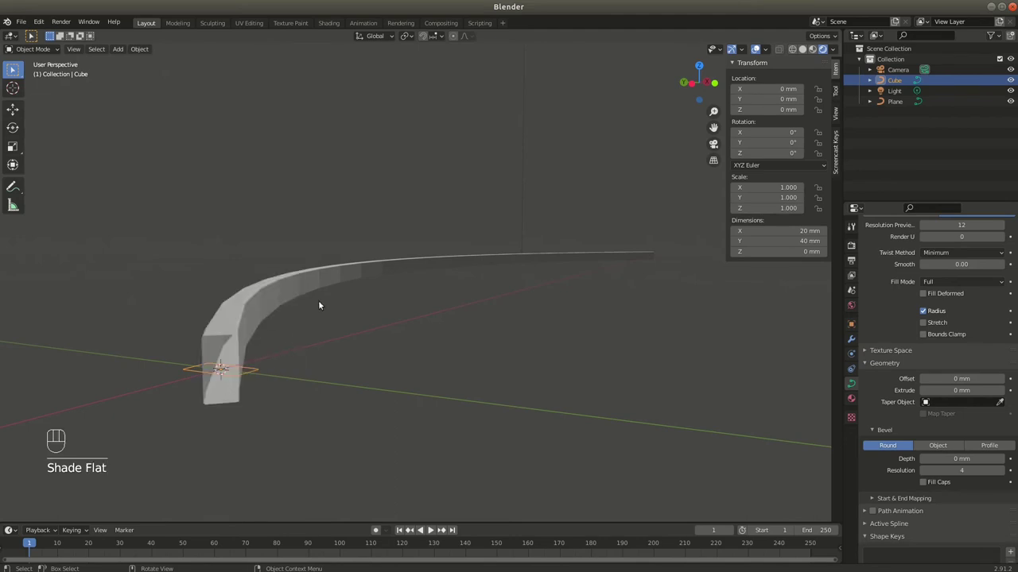
left_click_drag(298, 313, 286, 338)
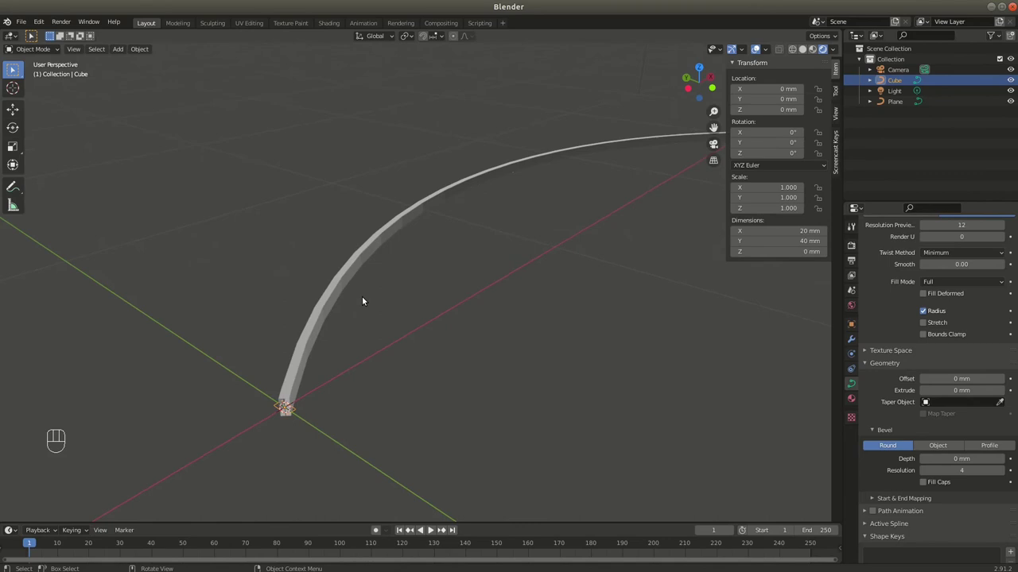
left_click(334, 286)
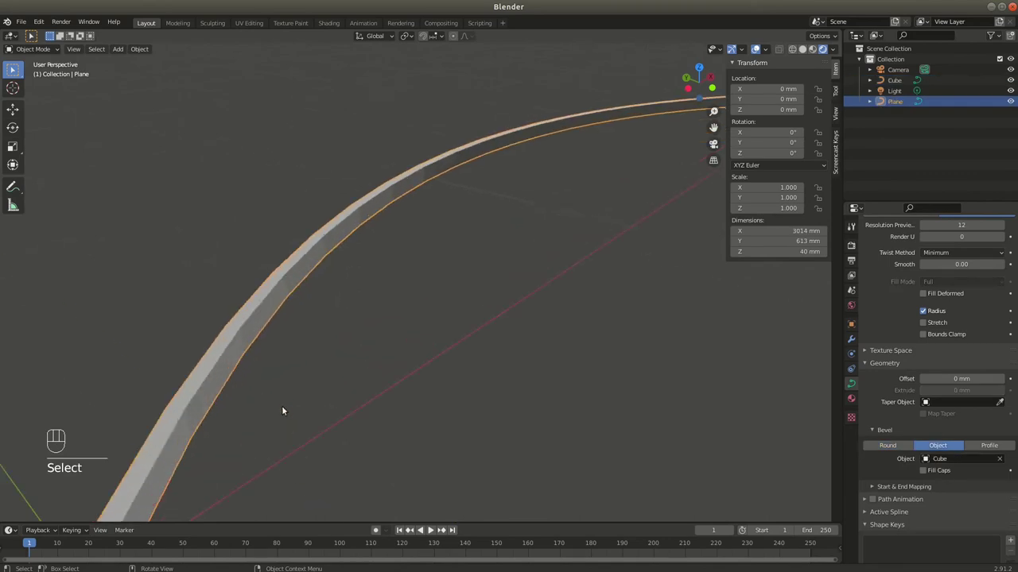
Convert the swept rail curve into a mesh object
left_click_drag(308, 349, 302, 331)
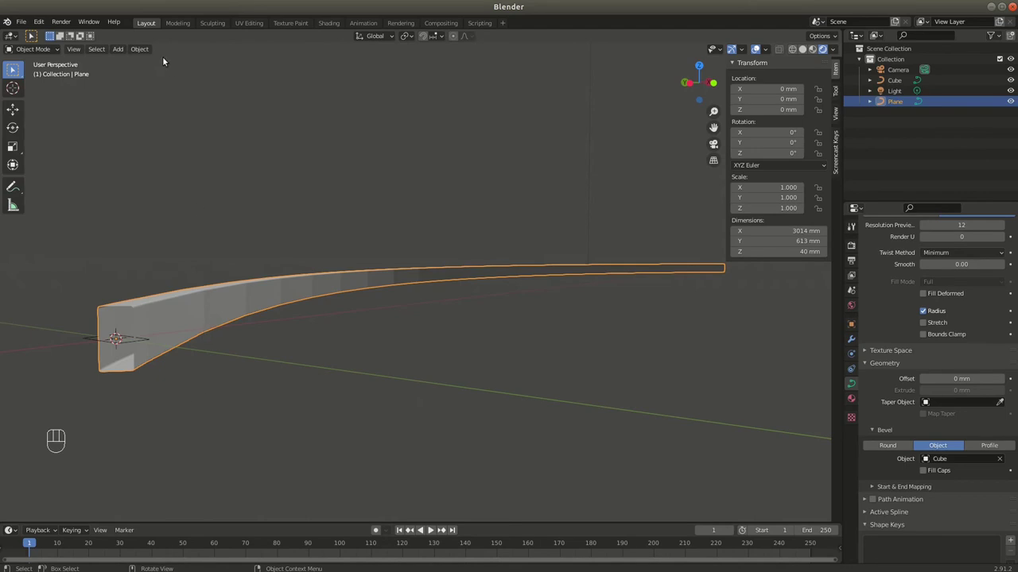
left_click_drag(148, 44, 283, 344)
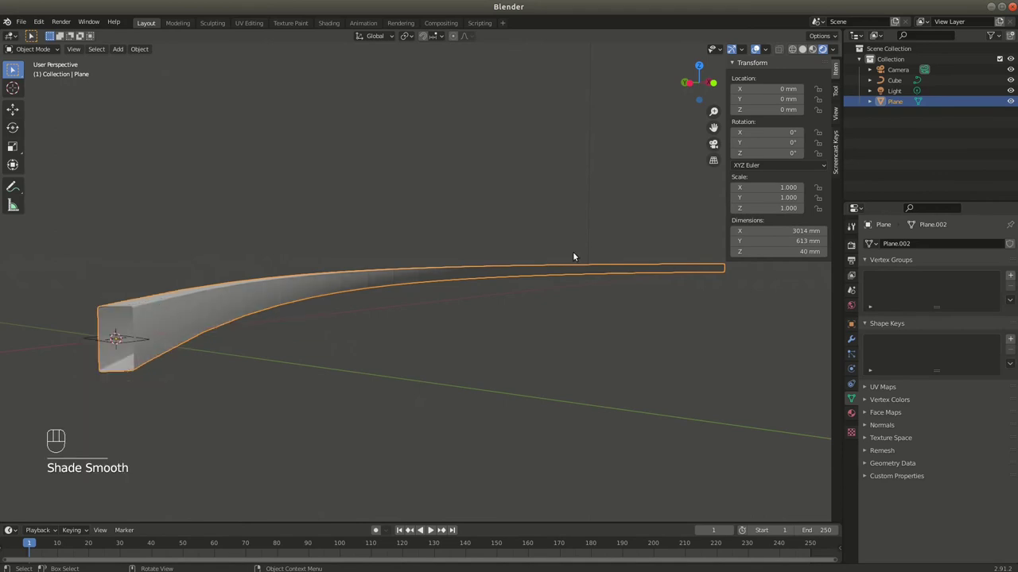
left_click_drag(134, 315, 157, 317)
middle_click(231, 303)
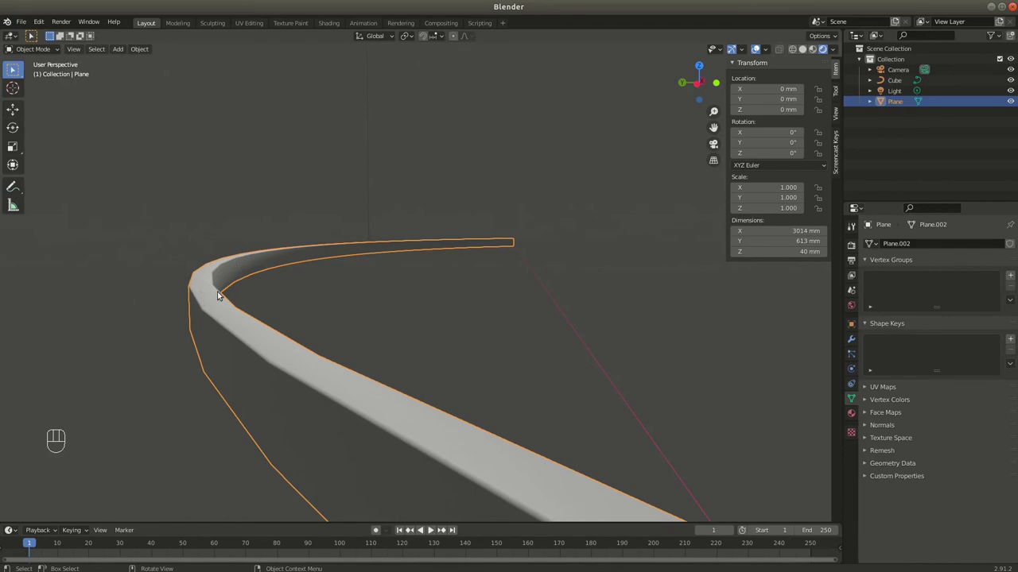
left_click_drag(331, 344, 307, 337)
Orbit along the rail to inspect its shading and zoom in on its open end
left_click_drag(302, 312, 251, 345)
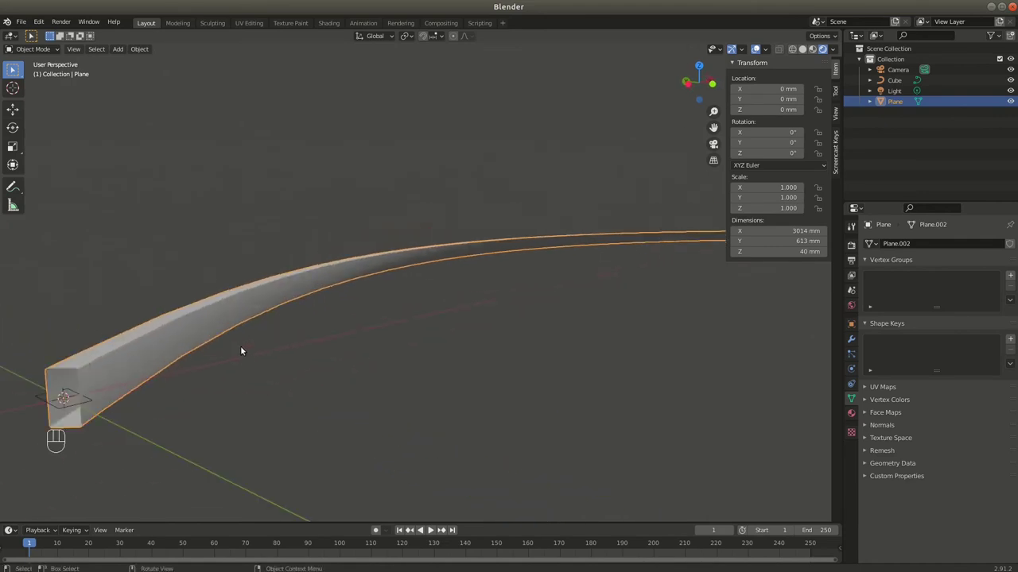
left_click_drag(245, 361, 271, 359)
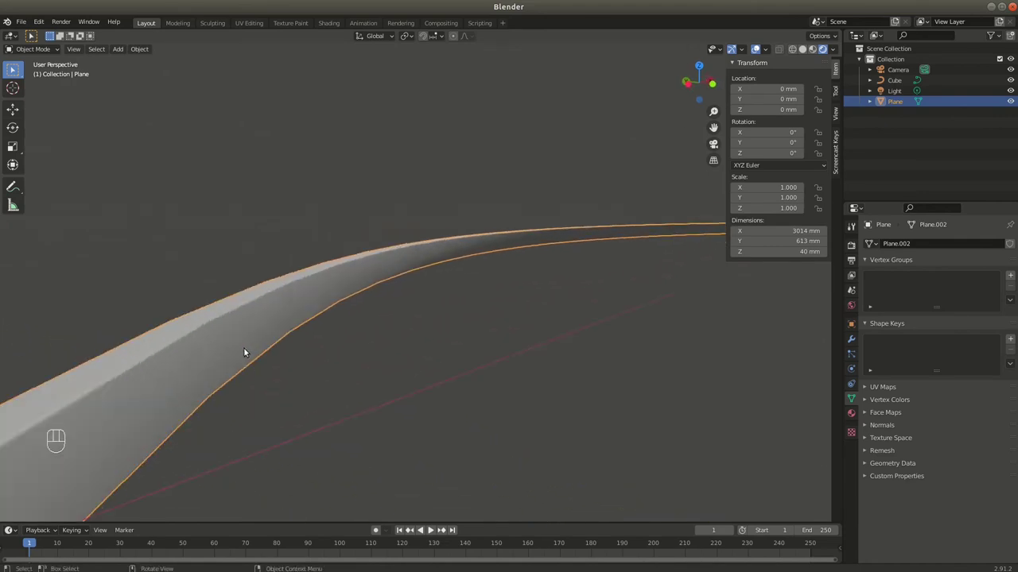
left_click_drag(202, 363, 253, 354)
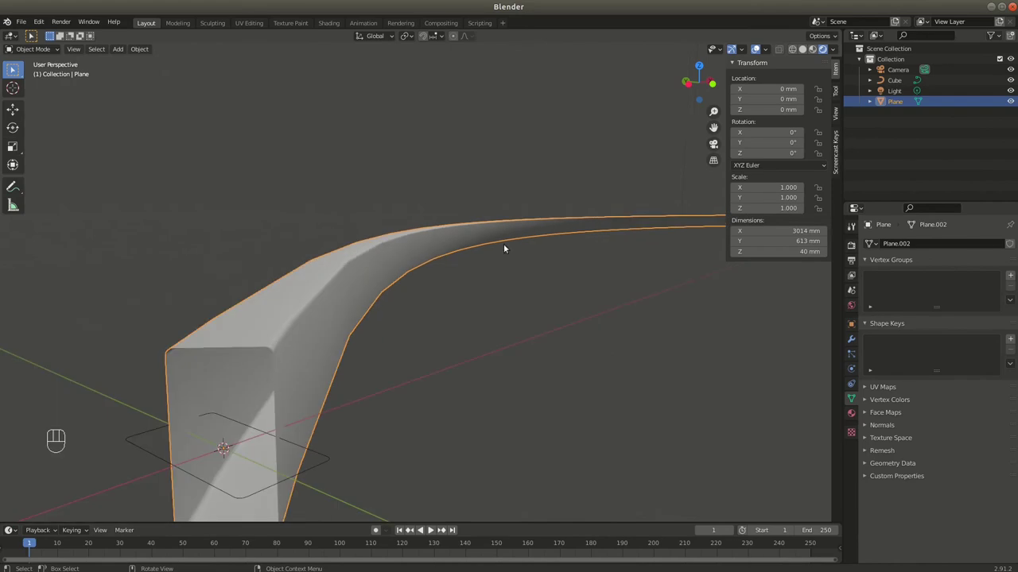
left_click_drag(528, 302, 543, 300)
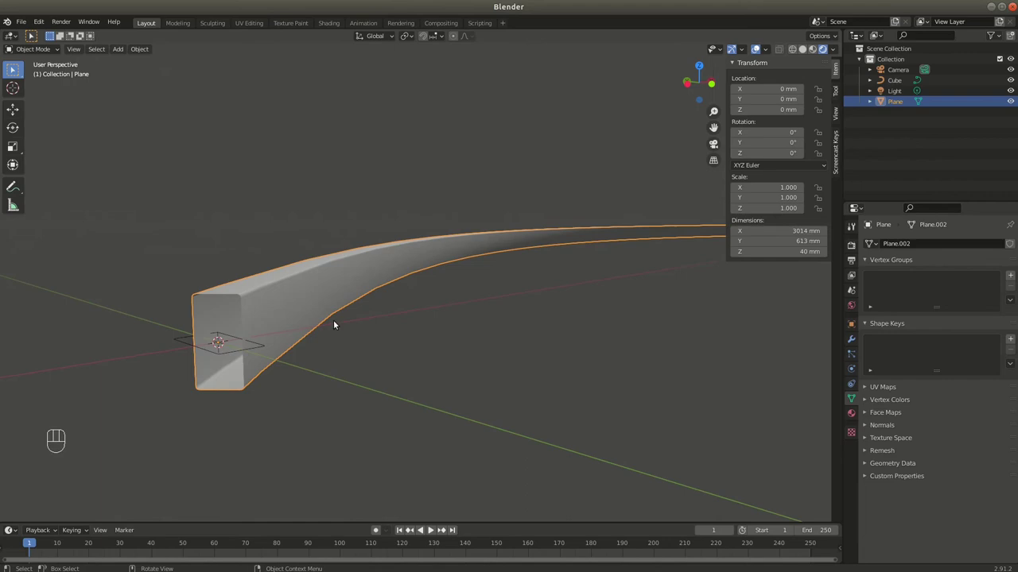
left_click_drag(251, 349, 286, 349)
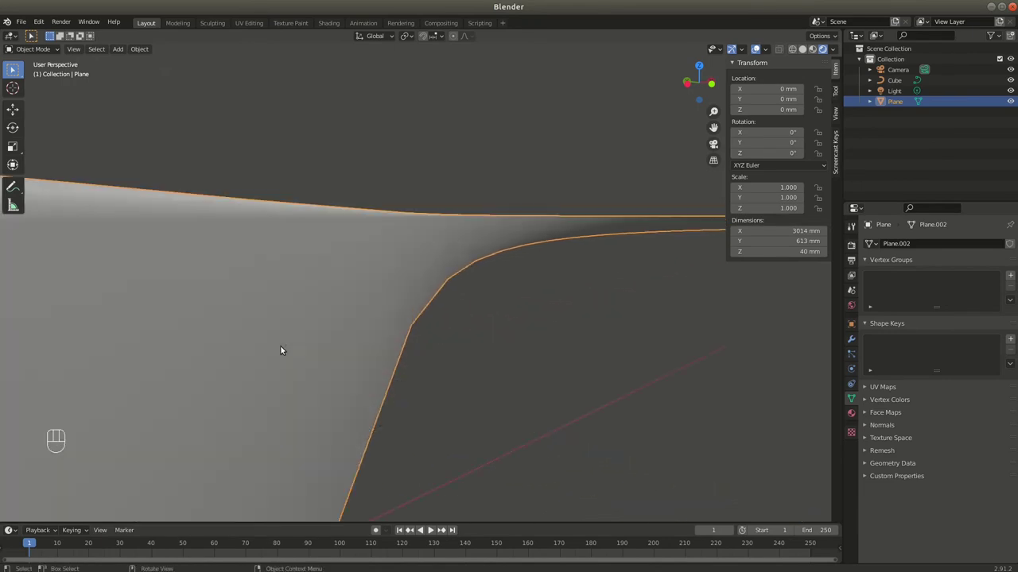
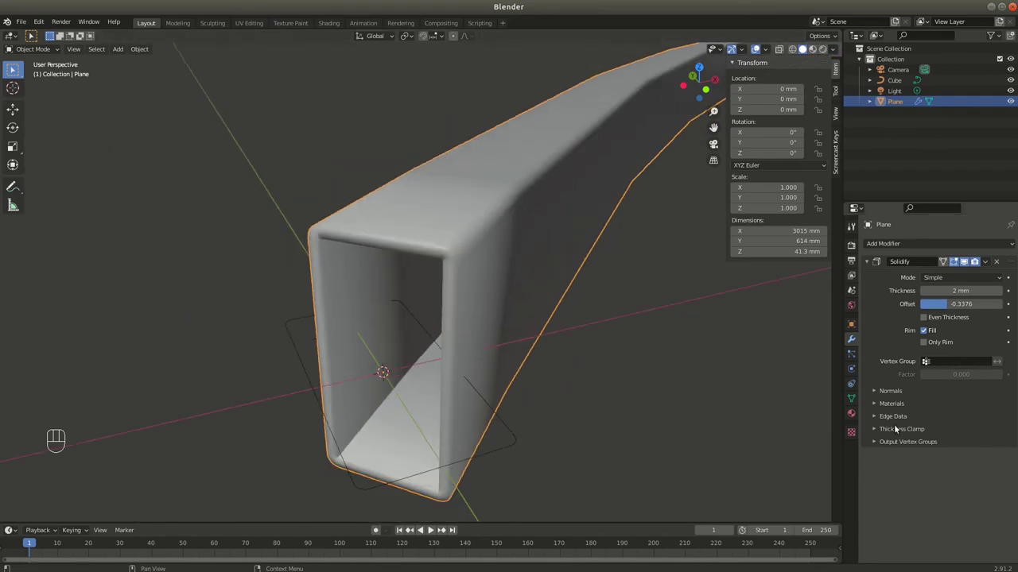
Give the rail mesh 2 mm walls with a Solidify modifier and orbit to look into the hollow tube
key("Tab")
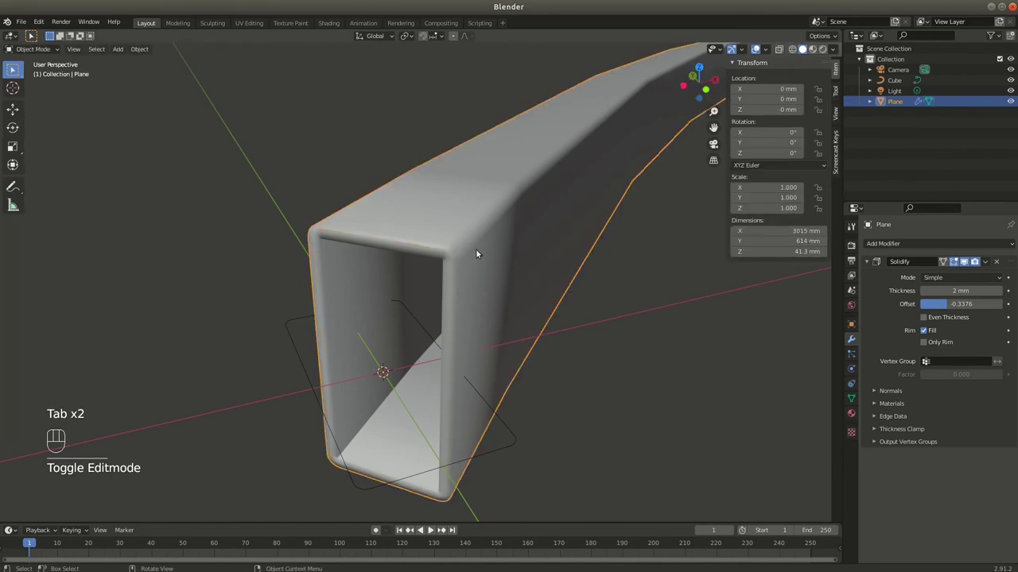
left_click_drag(488, 241, 451, 274)
left_click_drag(445, 282, 427, 276)
middle_click(458, 227)
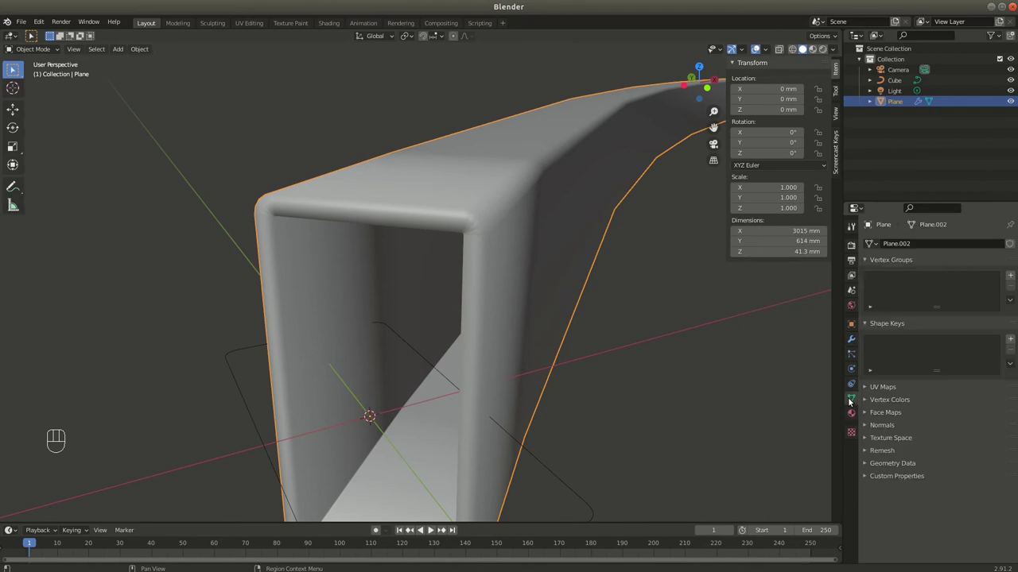
Enable Auto Smooth on the tube mesh with a 30° angle
left_click(870, 427)
left_click(927, 442)
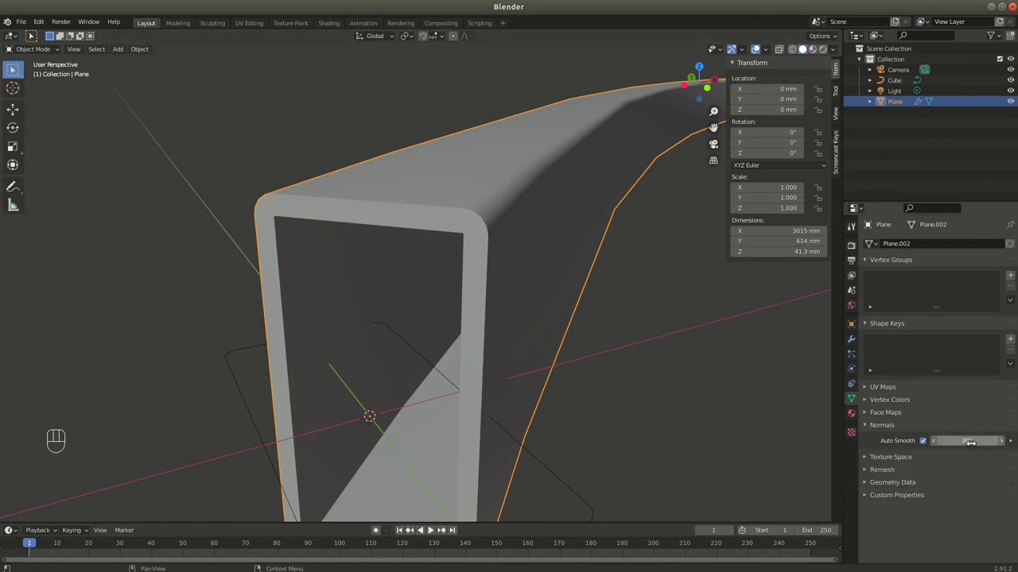
left_click_drag(379, 349, 359, 317)
left_click_drag(496, 329, 485, 286)
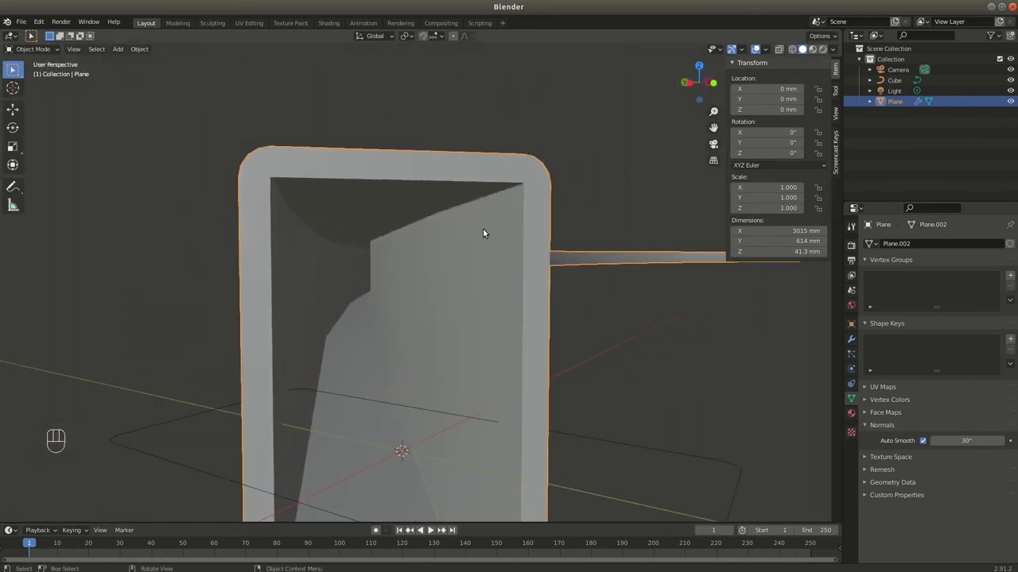
Check the smoothed tube and shift the Solidify wall offset to 0.5414
left_click_drag(472, 264, 324, 180)
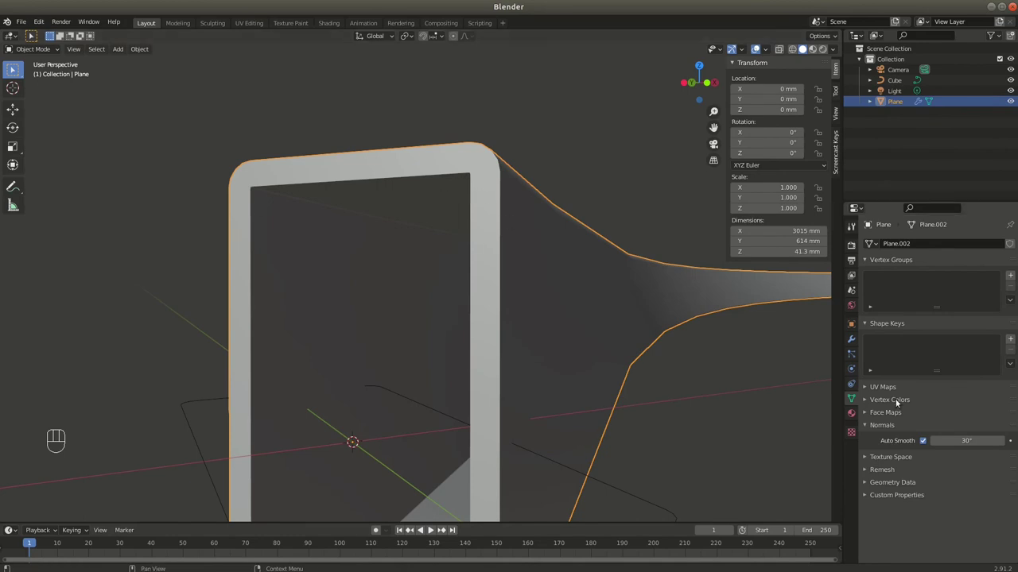
left_click_drag(949, 303, 643, 265)
left_click_drag(488, 228, 489, 225)
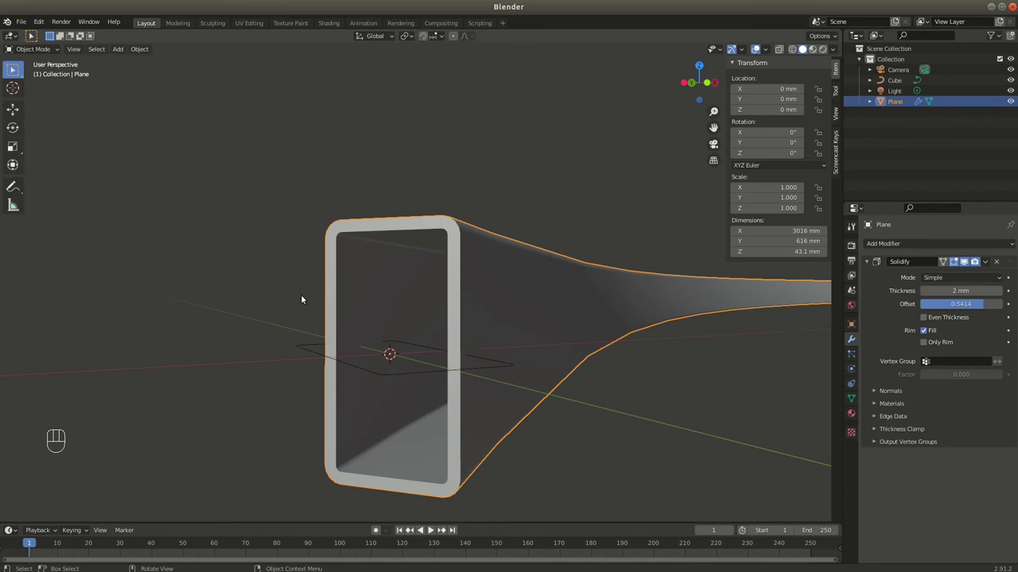
key("Tab")
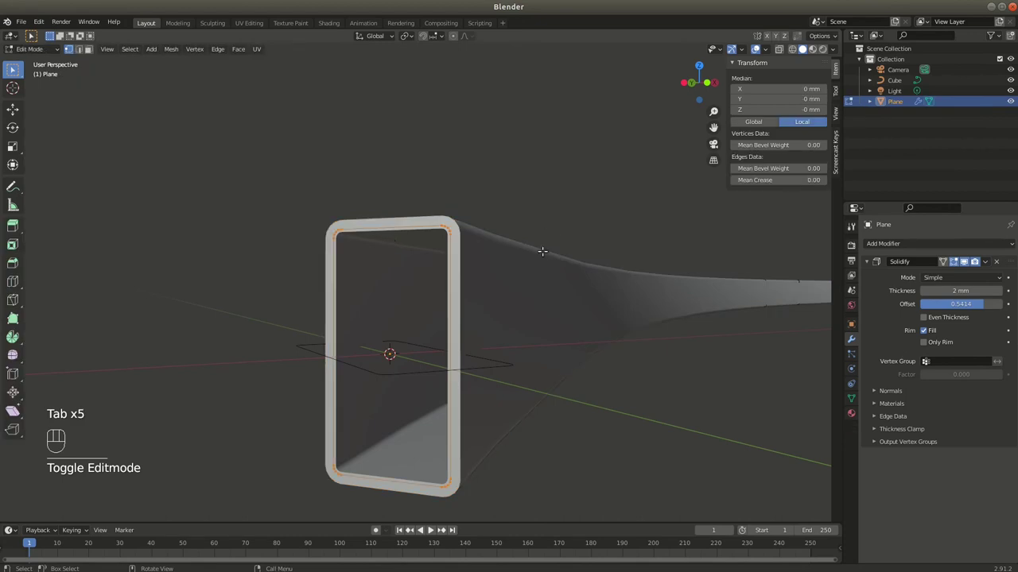
key("Tab")
left_click_drag(385, 364, 377, 379)
left_click_drag(407, 378, 434, 377)
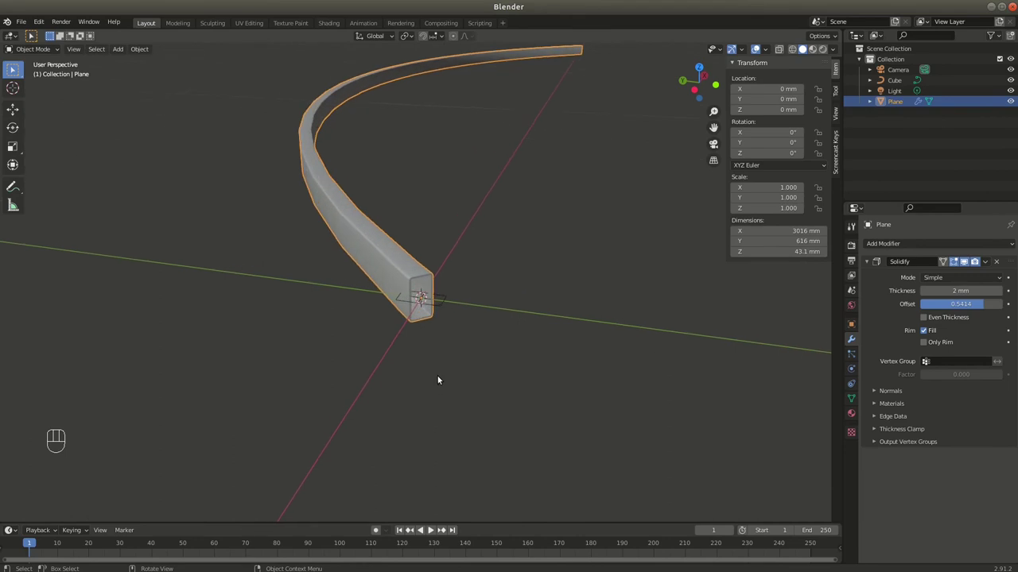
left_click_drag(407, 310, 364, 349)
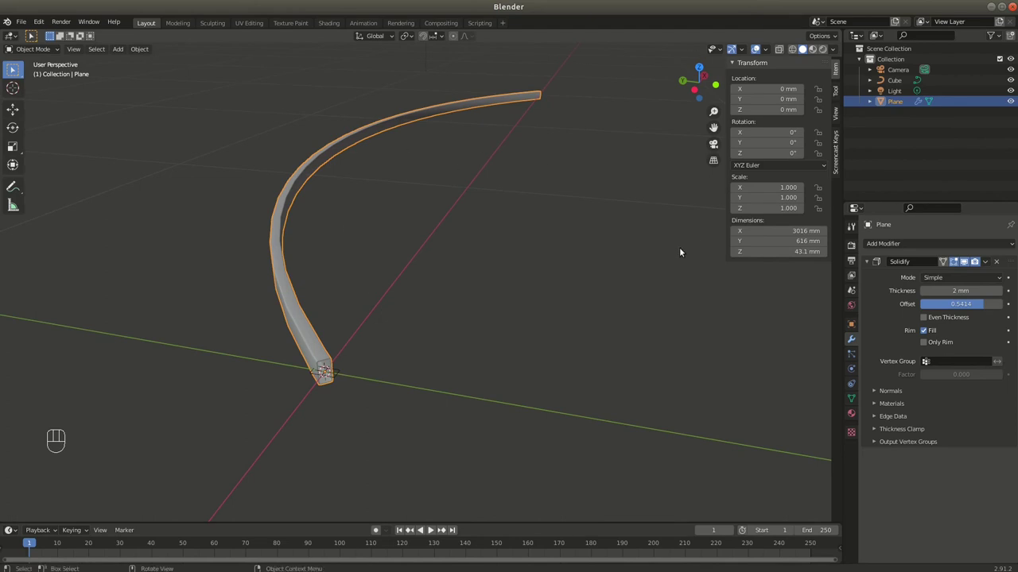
left_click_drag(484, 246, 464, 293)
left_click_drag(442, 309, 438, 344)
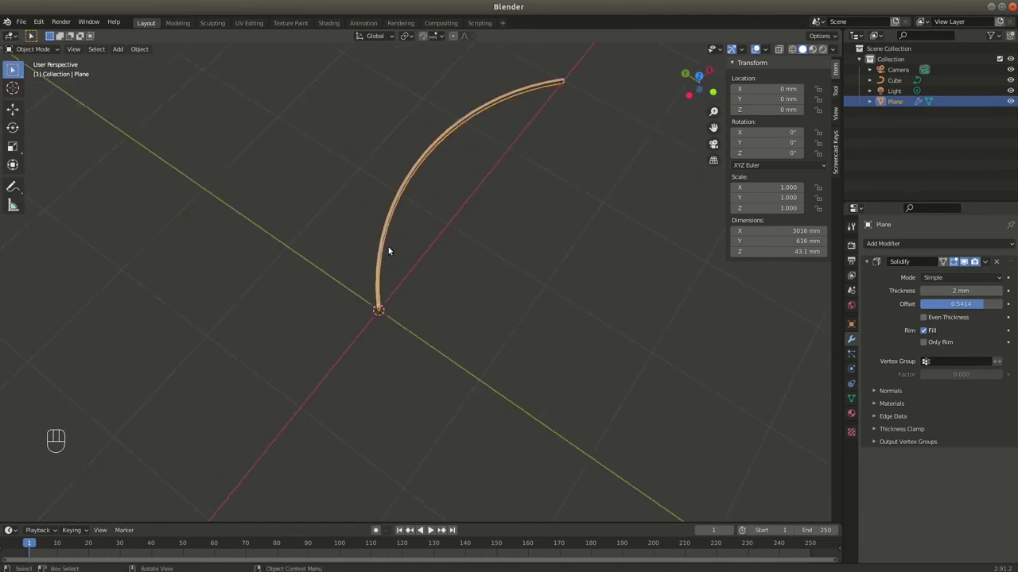
left_click_drag(390, 311, 383, 275)
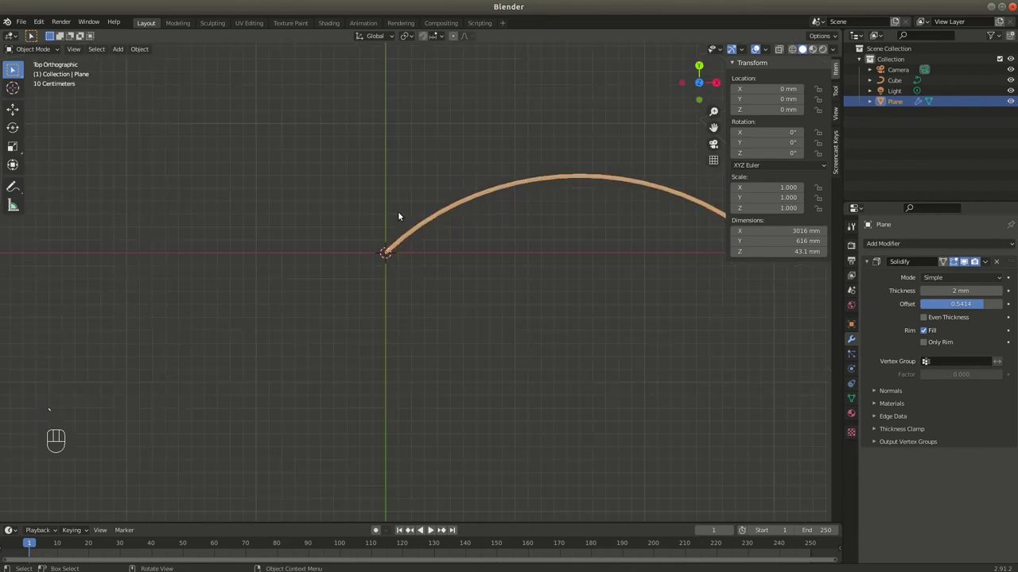
left_click_drag(571, 295, 539, 402)
Move the arc rail 2000 mm along Y and bring the origin back into view
key("g")
key("y")
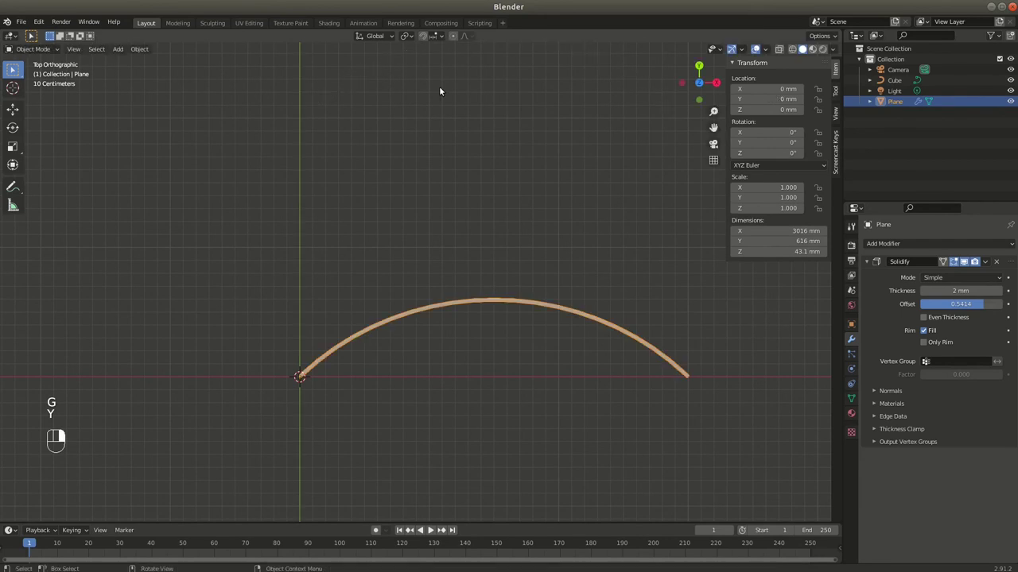
key("g")
key("y")
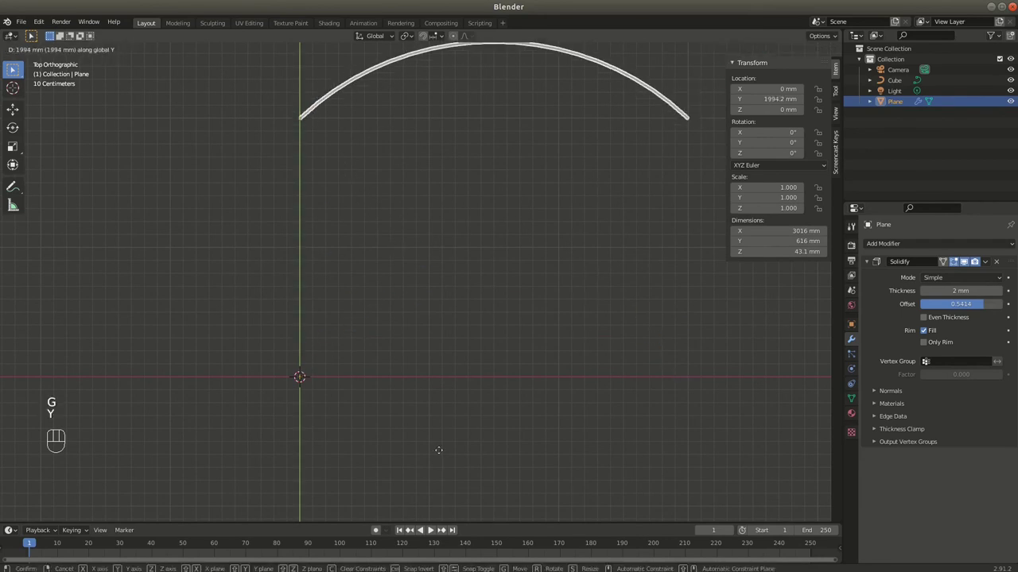
left_click(443, 454)
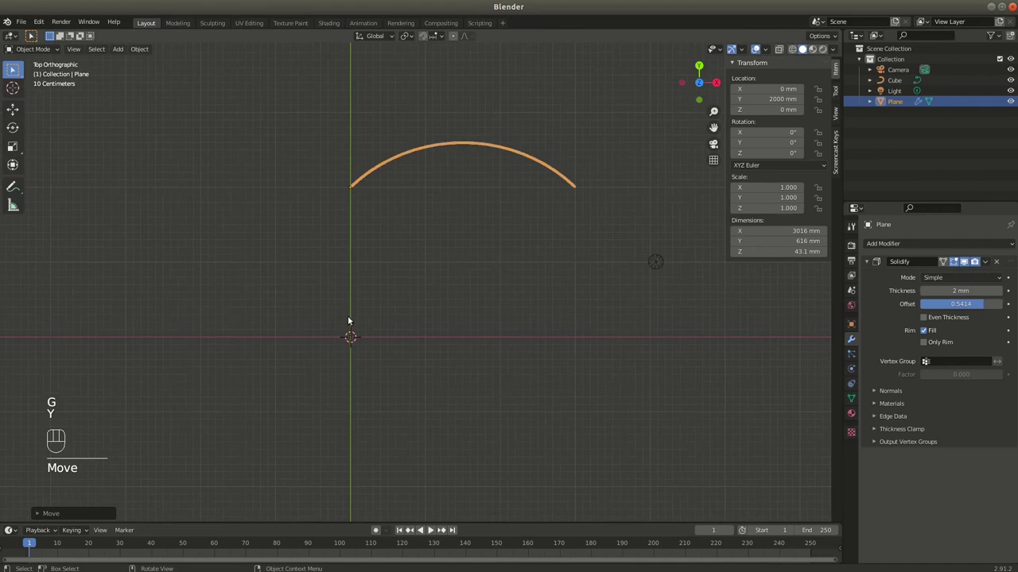
left_click_drag(372, 380, 294, 364)
Add a plane and extrude a vertex along X, Y and Z into a 3000×2000×1000 mm wire path
key("shift+a")
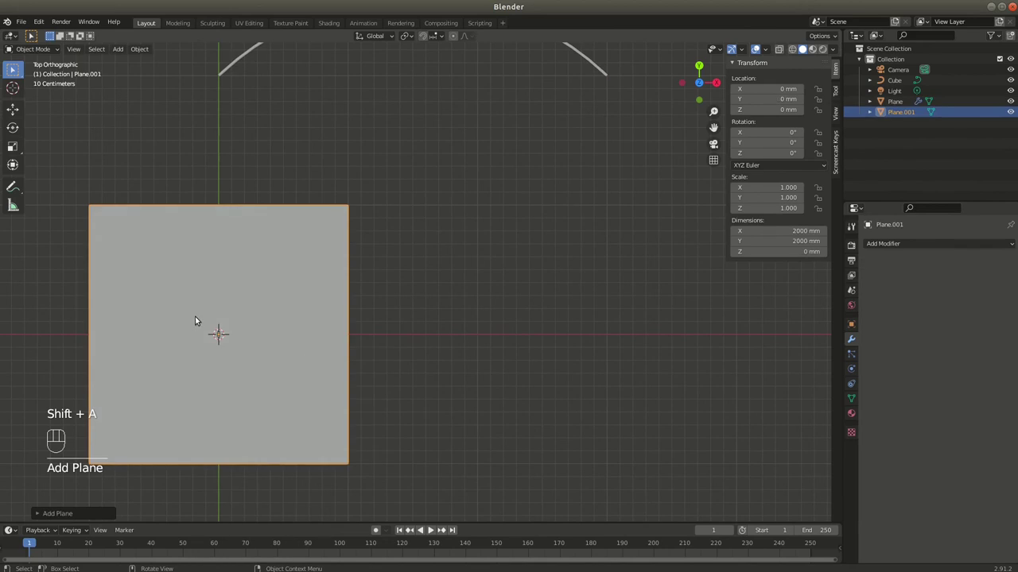
key("Tab")
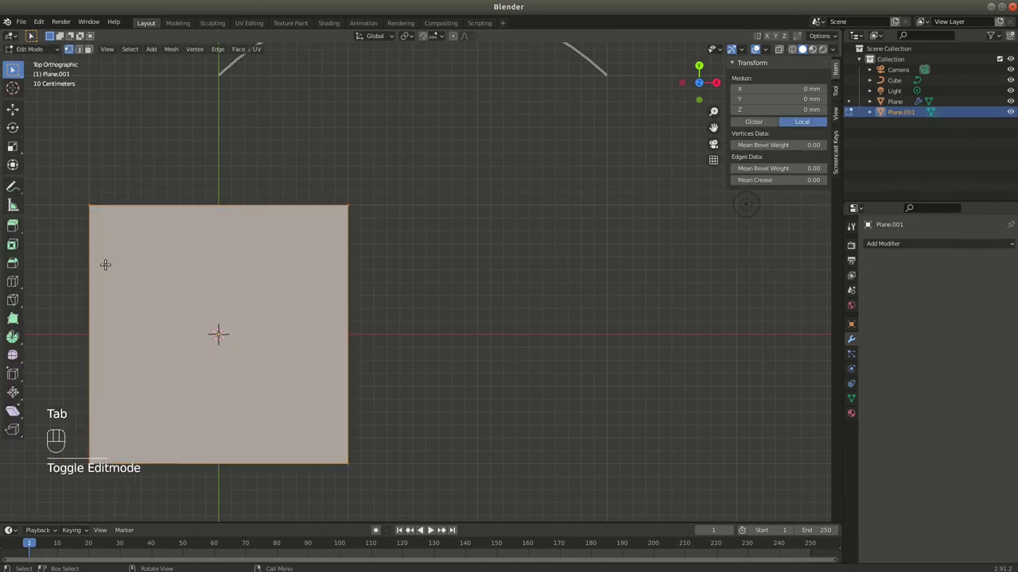
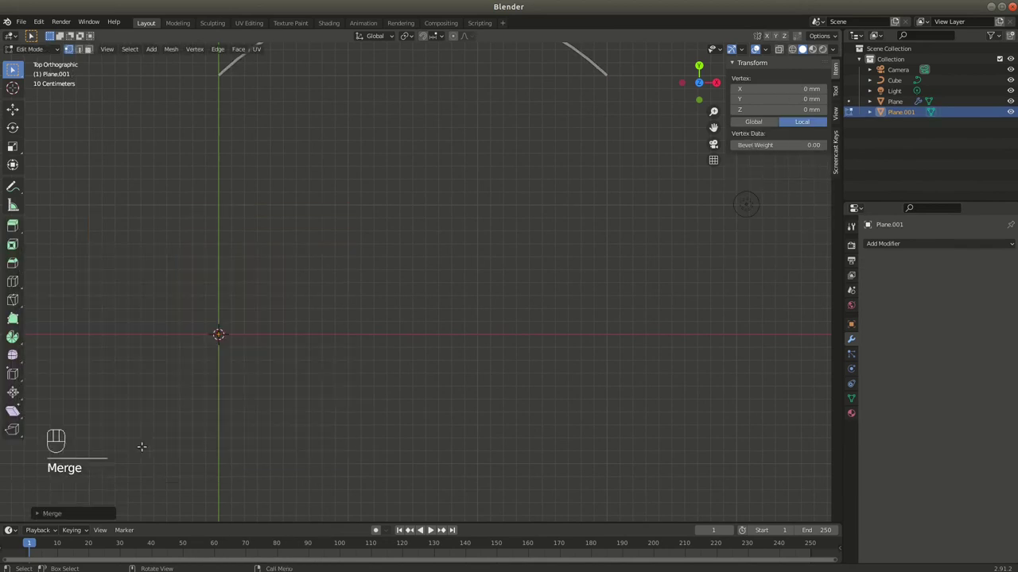
key("e")
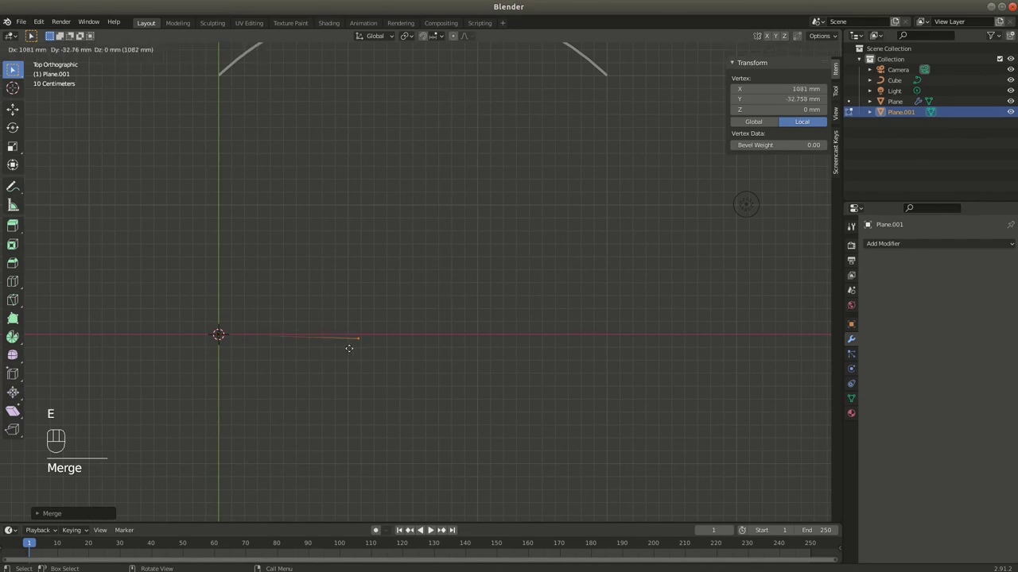
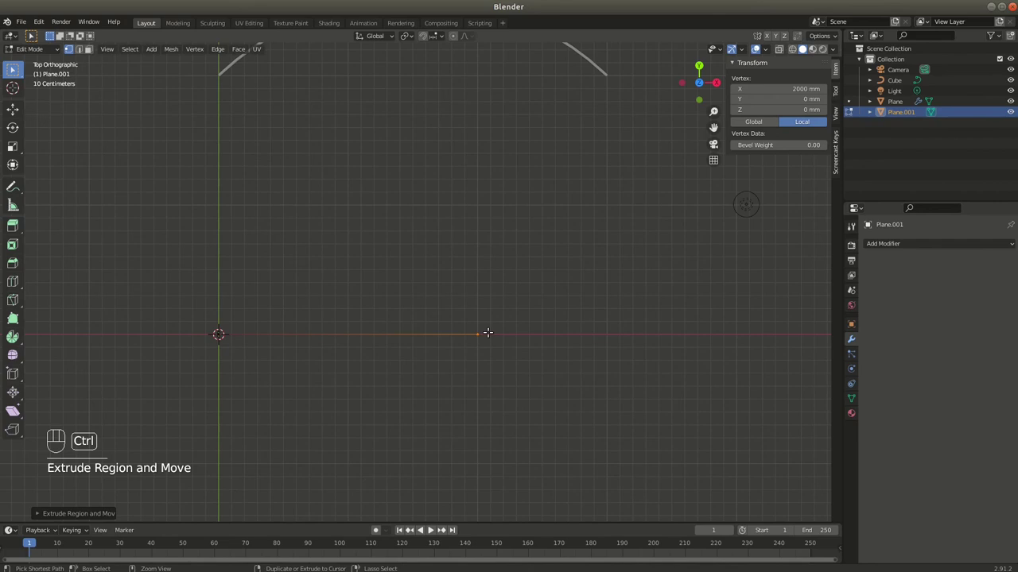
key("e")
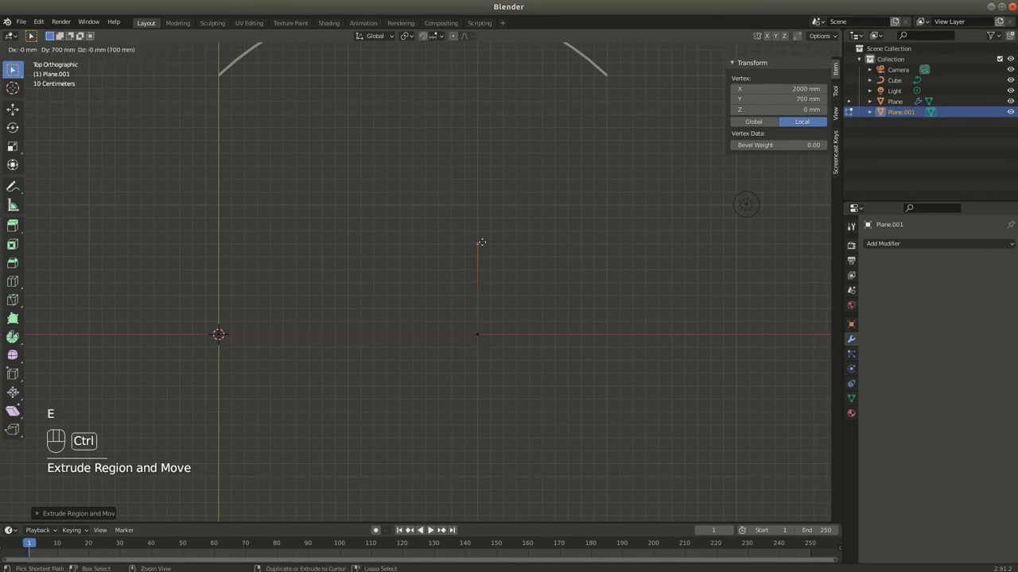
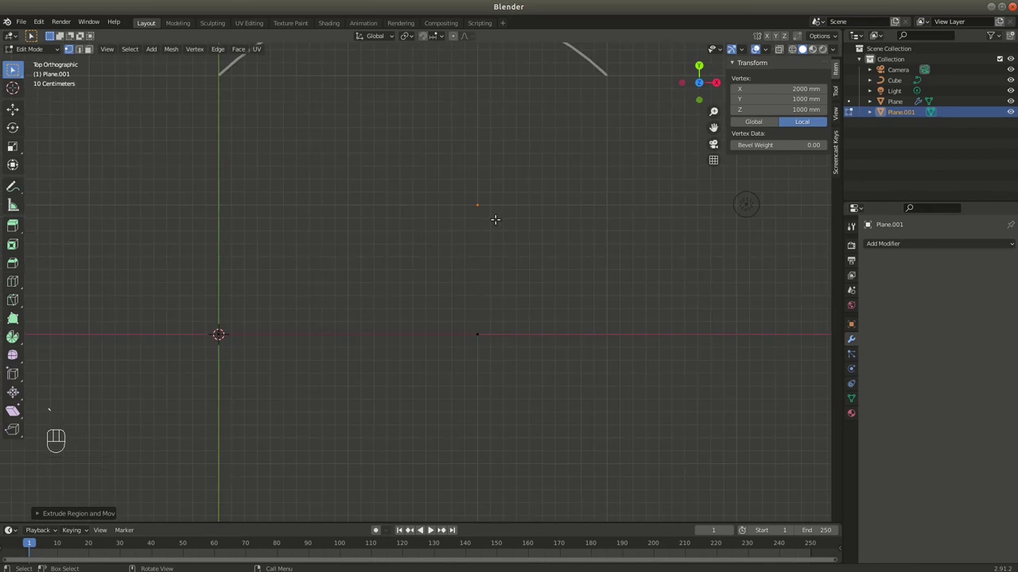
key("e")
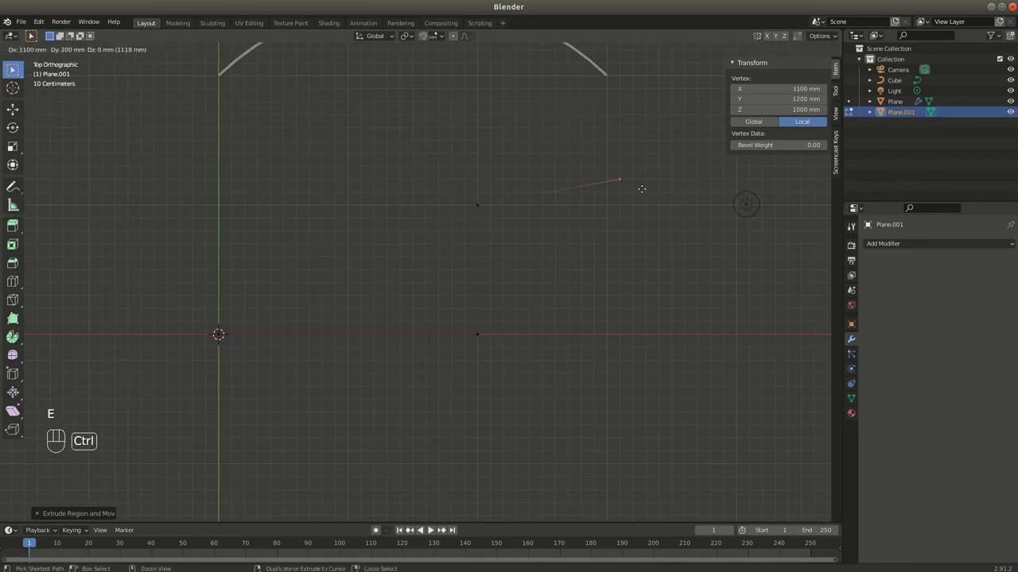
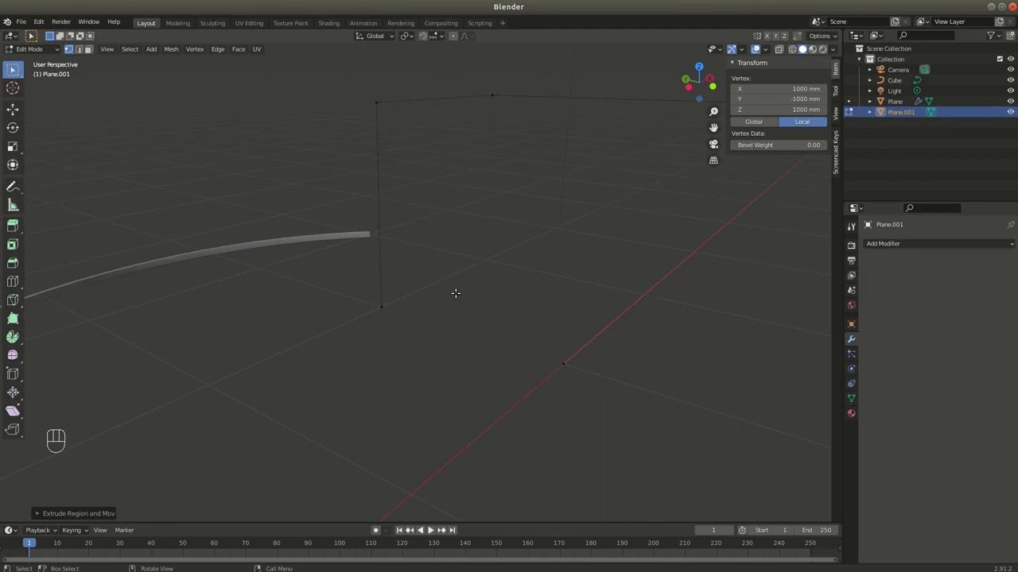
key("Tab")
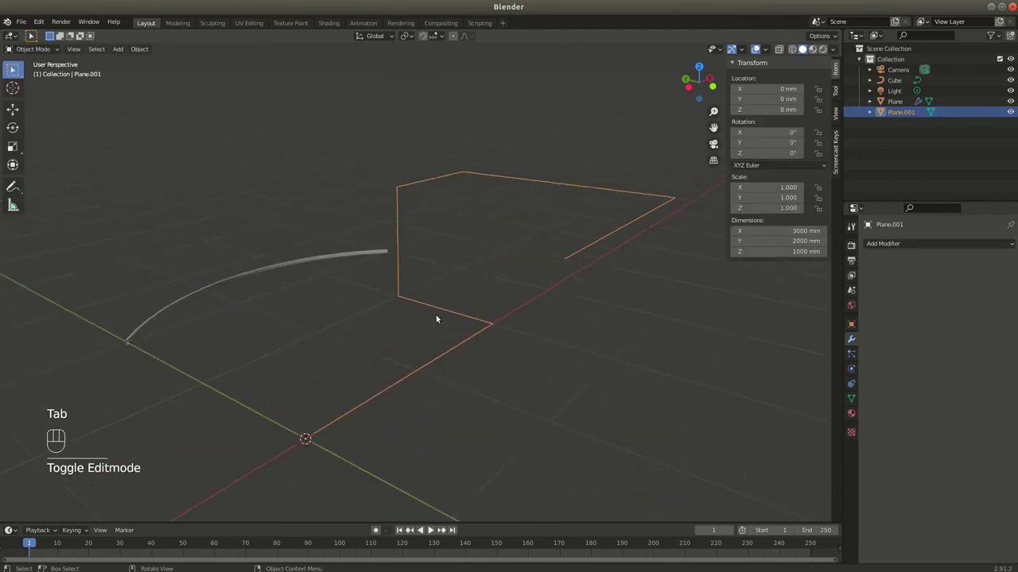
Convert the wire path object into a curve via Object > Convert To
left_click_drag(455, 301, 453, 298)
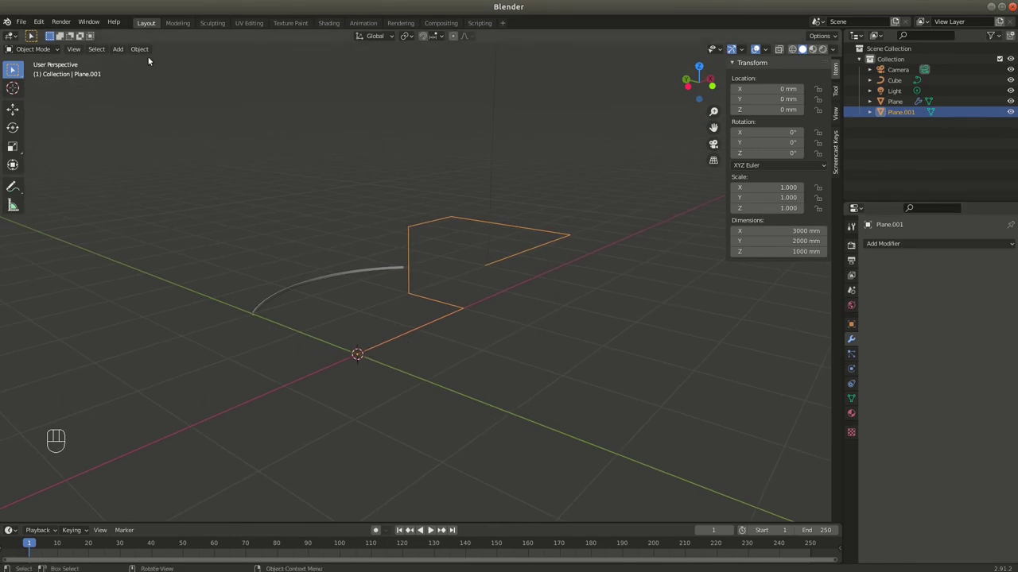
left_click(144, 54)
left_click_drag(146, 48, 413, 253)
left_click(423, 285)
double_click(415, 285)
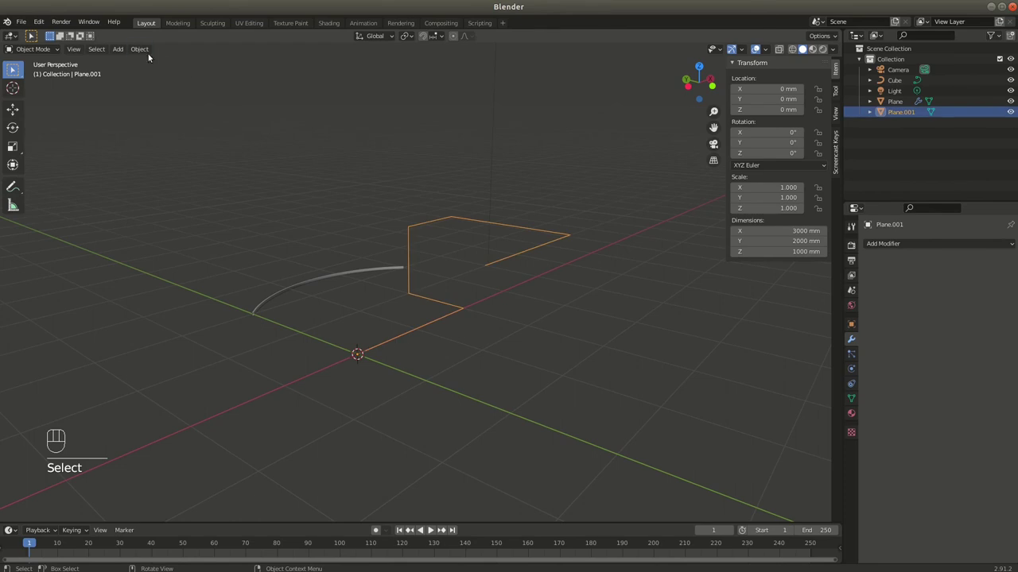
Bring up the curve's Geometry > Bevel settings and choose Object mode
left_click_drag(148, 53, 260, 330)
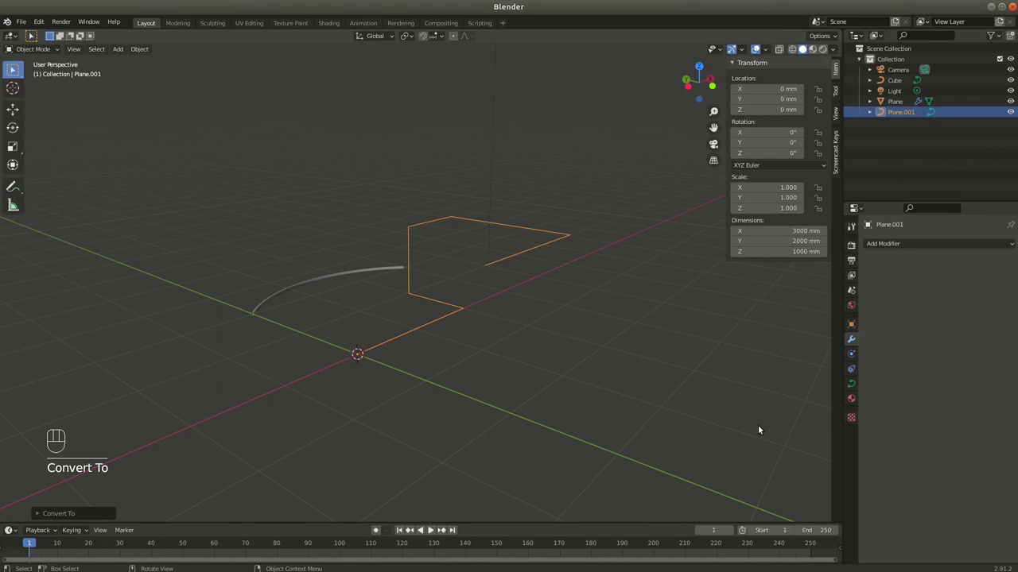
left_click_drag(855, 384, 914, 392)
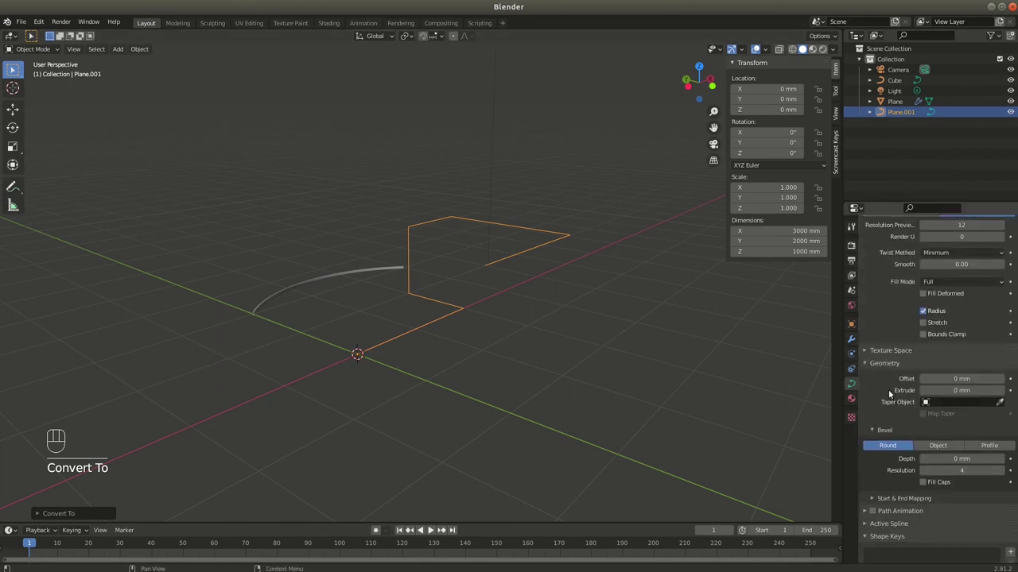
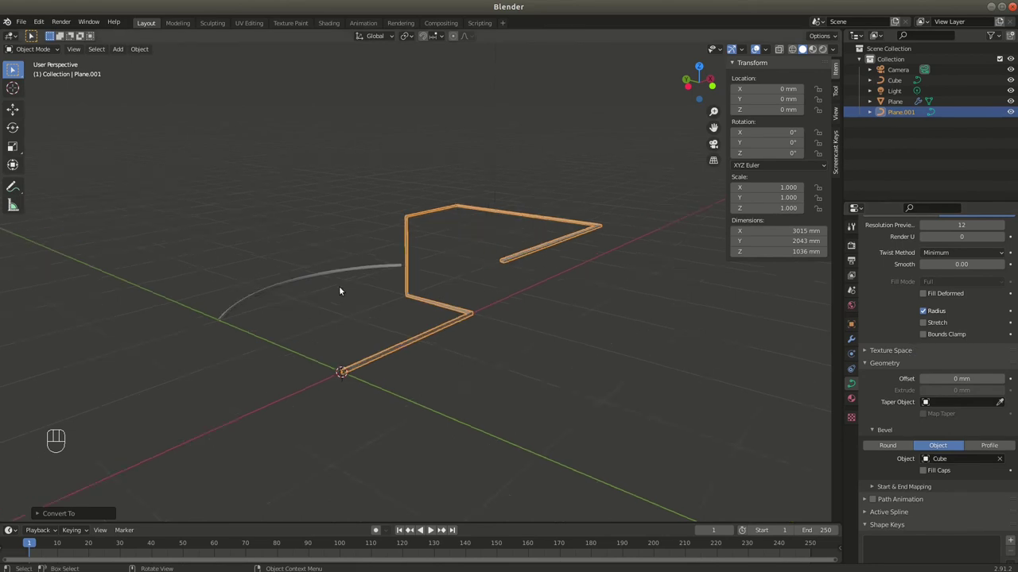
Sweep the Cube profile along the path and inspect the resulting rail's sharp corners
left_click_drag(354, 366, 468, 259)
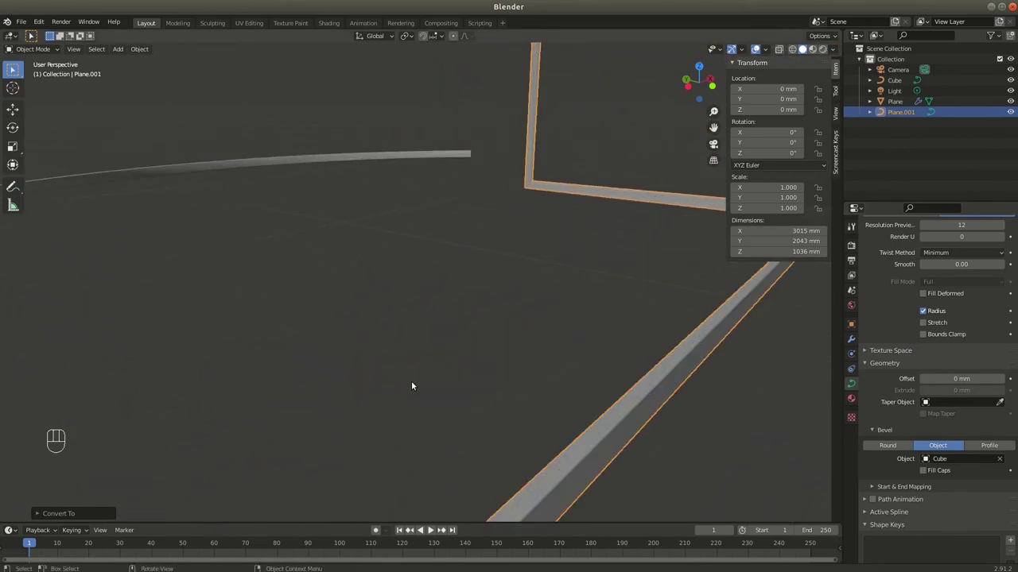
left_click_drag(601, 335, 440, 480)
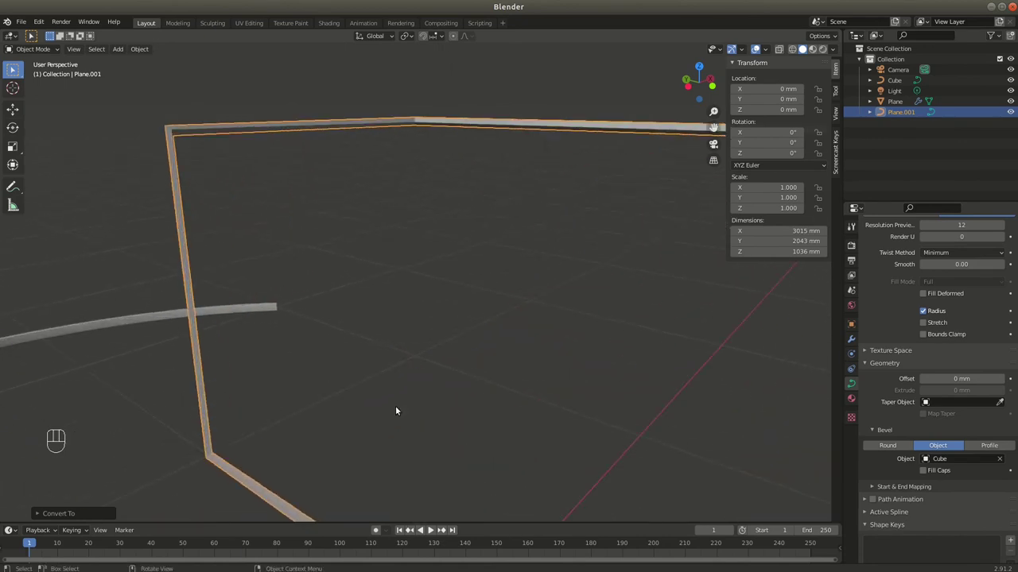
left_click_drag(399, 421, 417, 415)
left_click_drag(538, 439, 234, 318)
left_click_drag(290, 318, 297, 349)
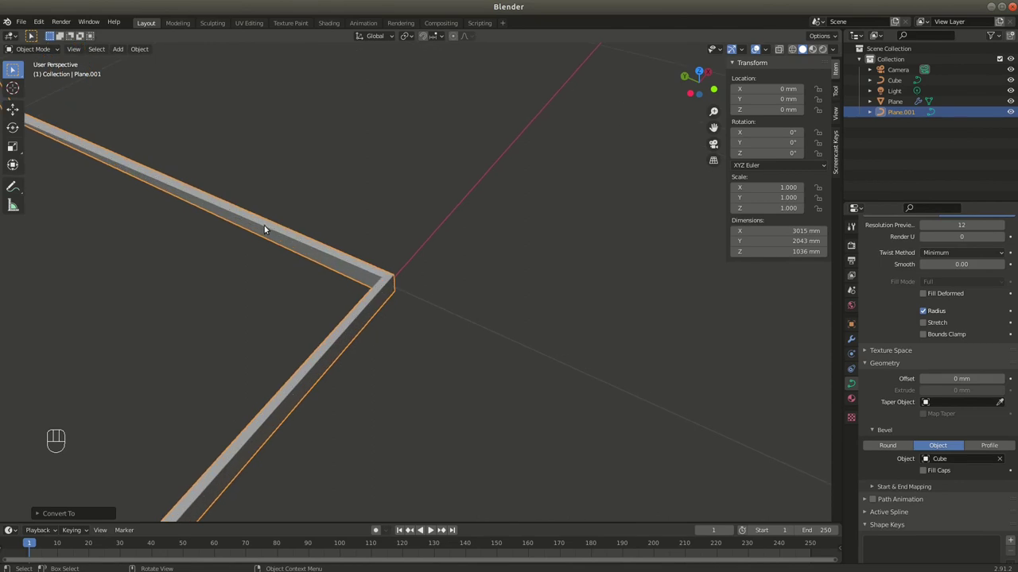
Examine more corners of the rail, then undo back to the plain mesh path
left_click(365, 343)
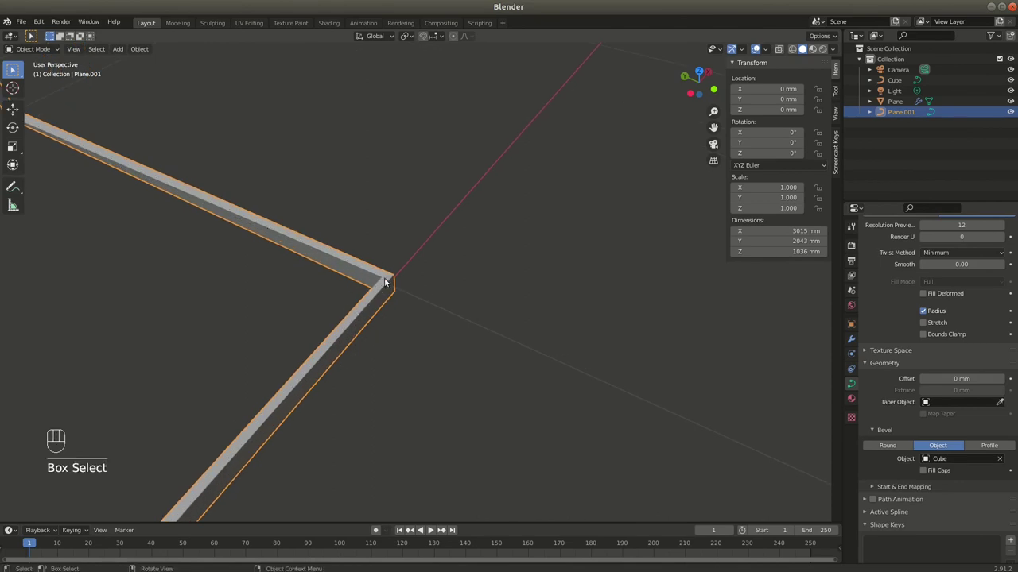
left_click_drag(201, 212, 118, 261)
left_click_drag(210, 269, 431, 287)
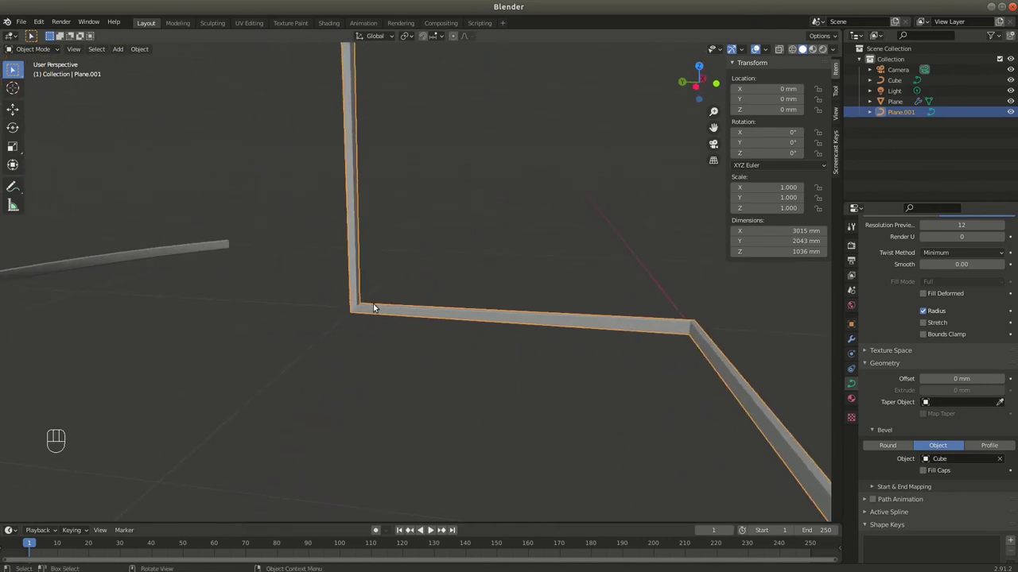
key("ctrl+z")
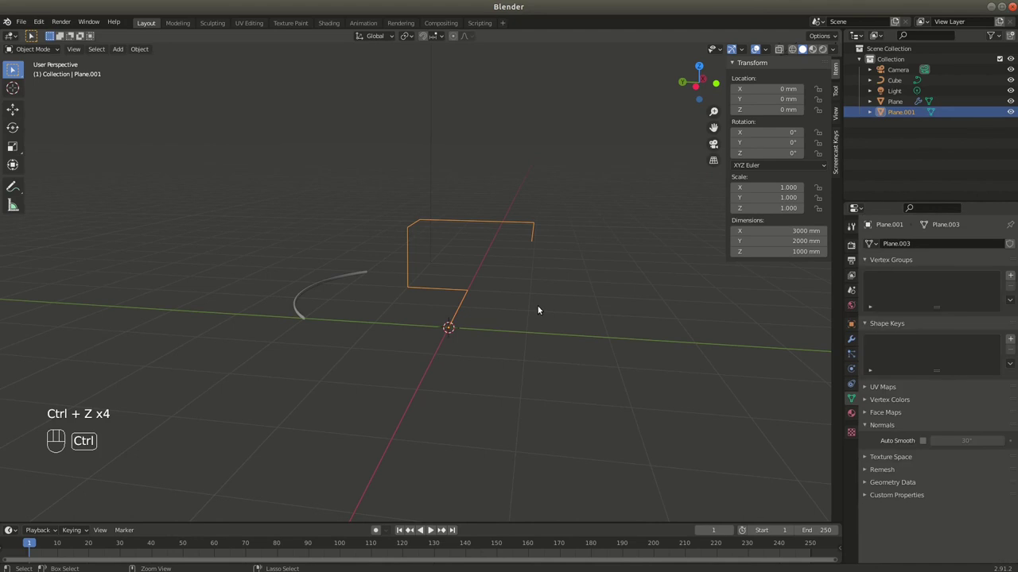
Orbit around the zigzag path to inspect its newly rounded bends
left_click_drag(515, 320, 493, 330)
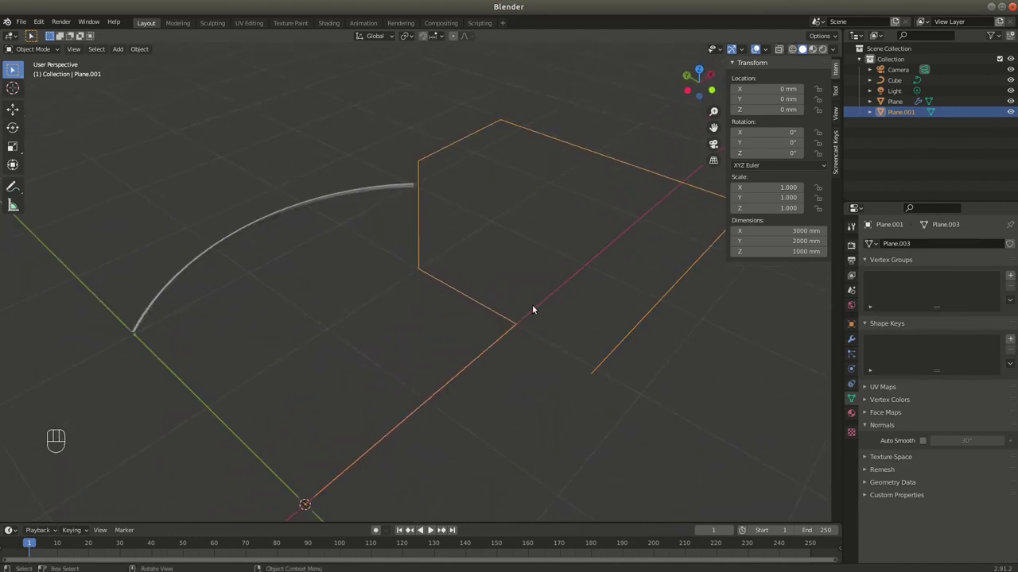
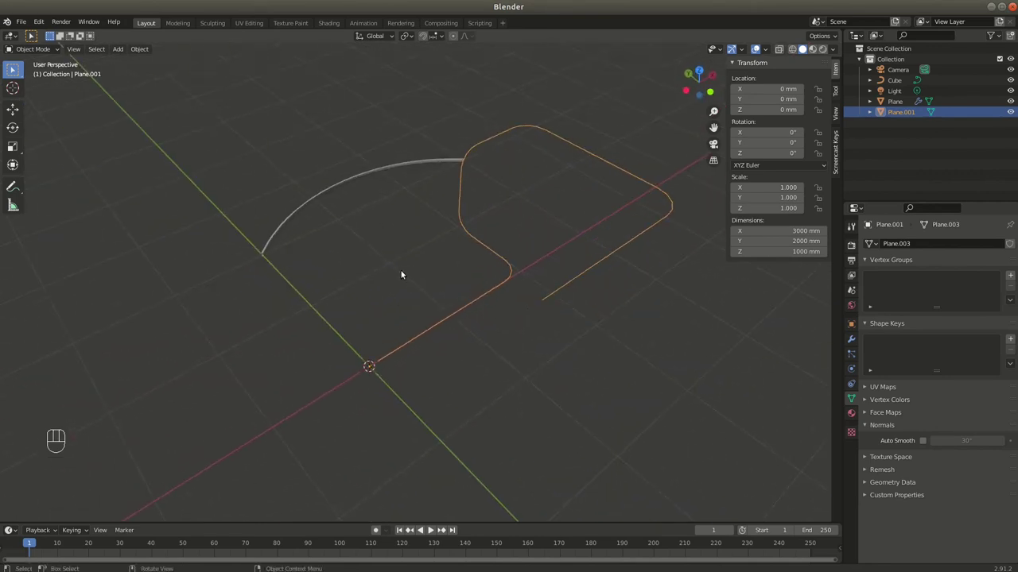
left_click_drag(454, 215, 476, 192)
left_click_drag(480, 192, 519, 191)
left_click_drag(141, 45, 254, 328)
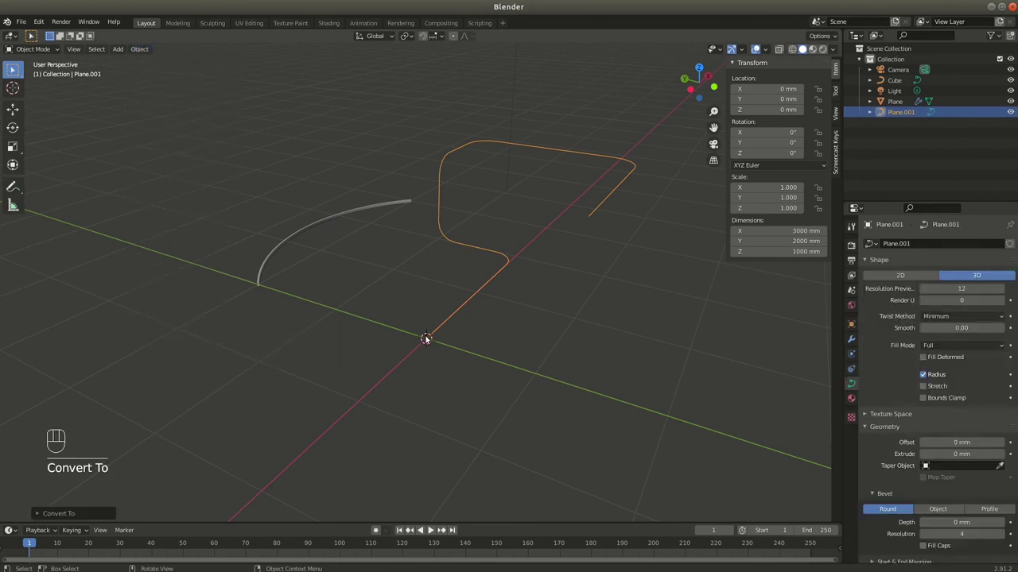
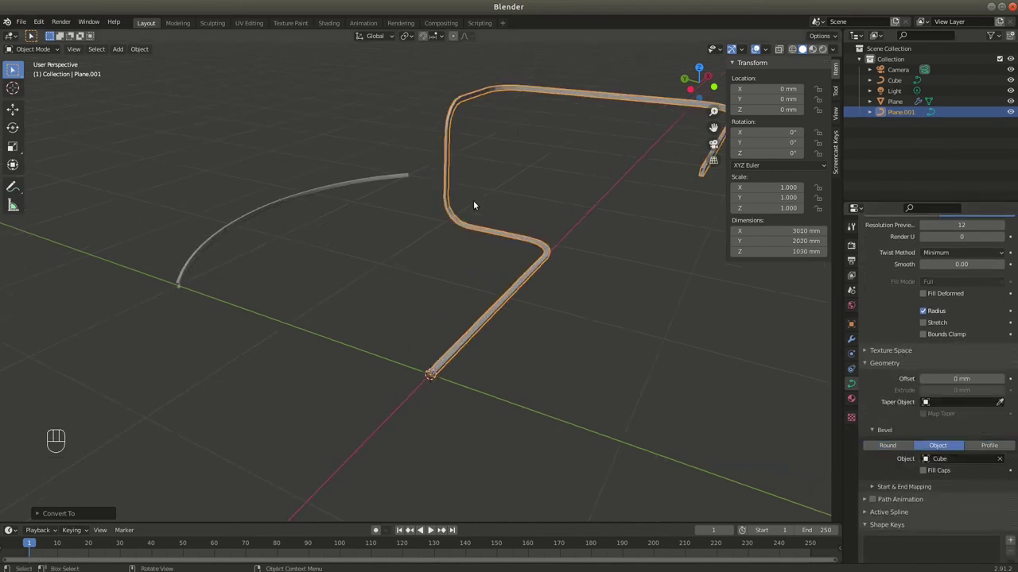
Orbit and zoom onto the swept rail's rounded corners to check their shading
left_click_drag(497, 231, 493, 218)
left_click_drag(516, 226, 506, 466)
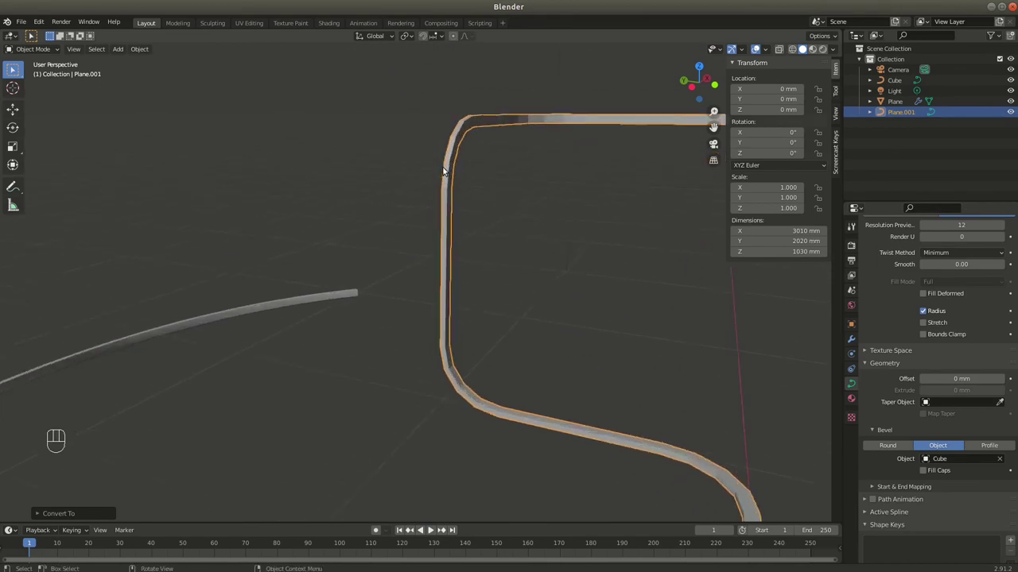
left_click_drag(407, 178, 395, 188)
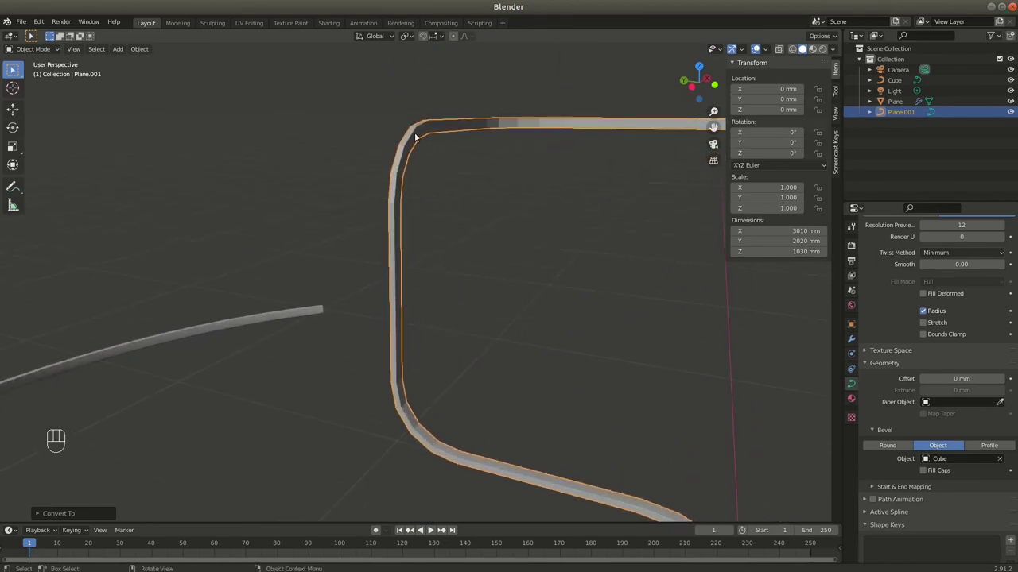
left_click_drag(145, 48, 263, 337)
left_click_drag(389, 136, 404, 142)
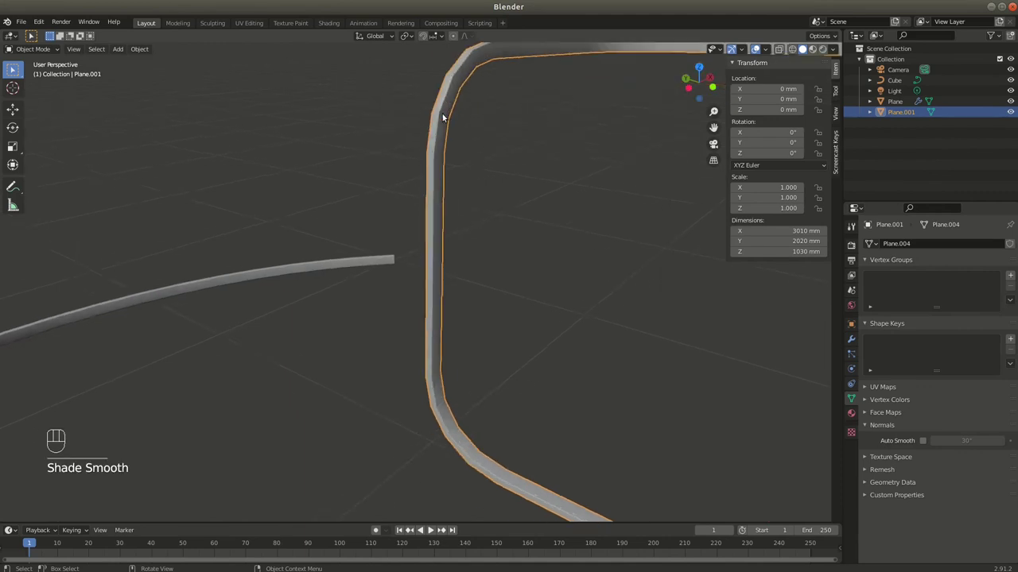
Zoom out and orbit to look at the rail's open end
left_click_drag(487, 267, 538, 136)
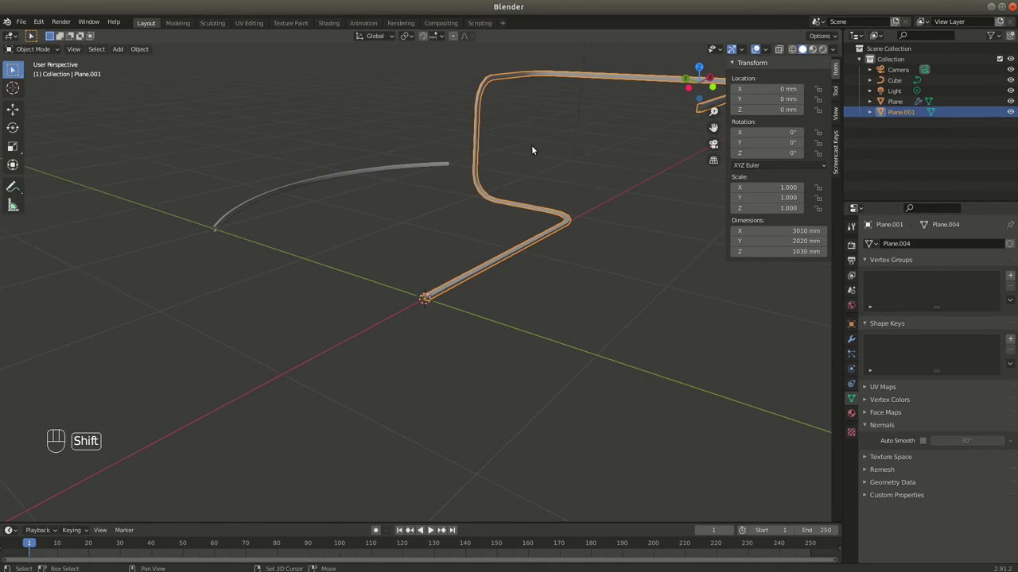
left_click_drag(503, 317, 488, 287)
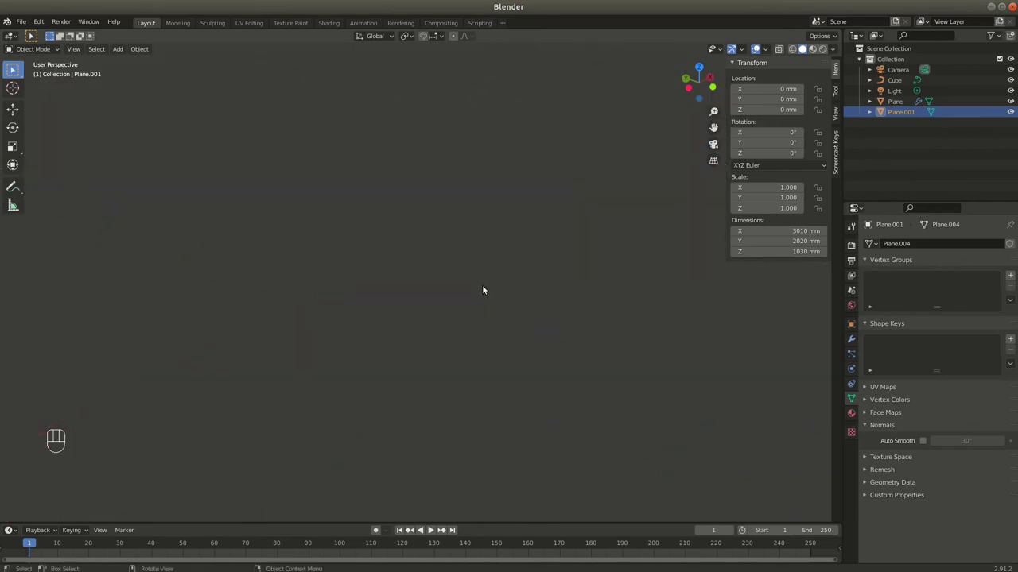
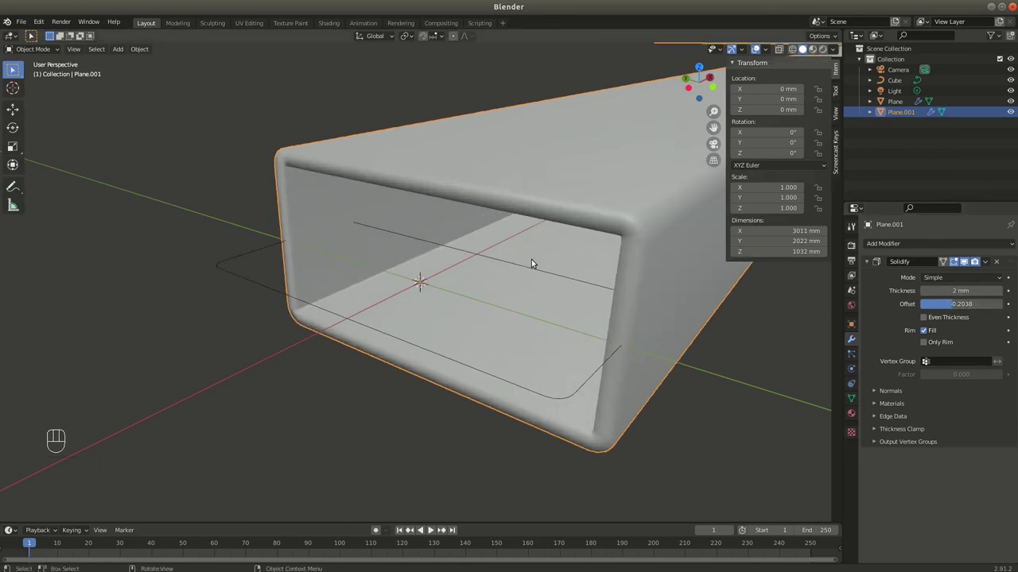
Enable 30° Auto Smooth in the rail's mesh data settings and inspect the tube shading
left_click_drag(470, 268, 480, 260)
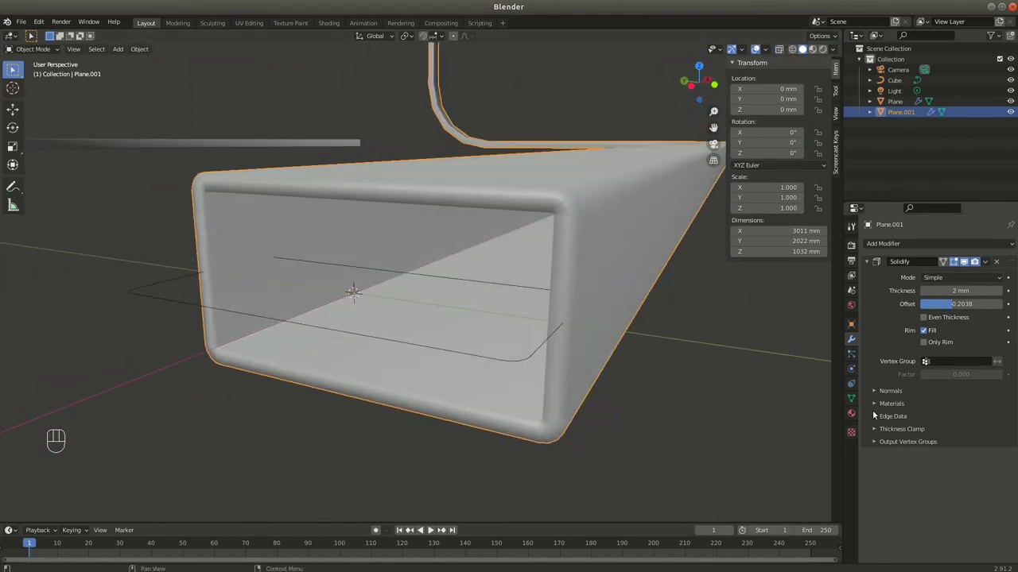
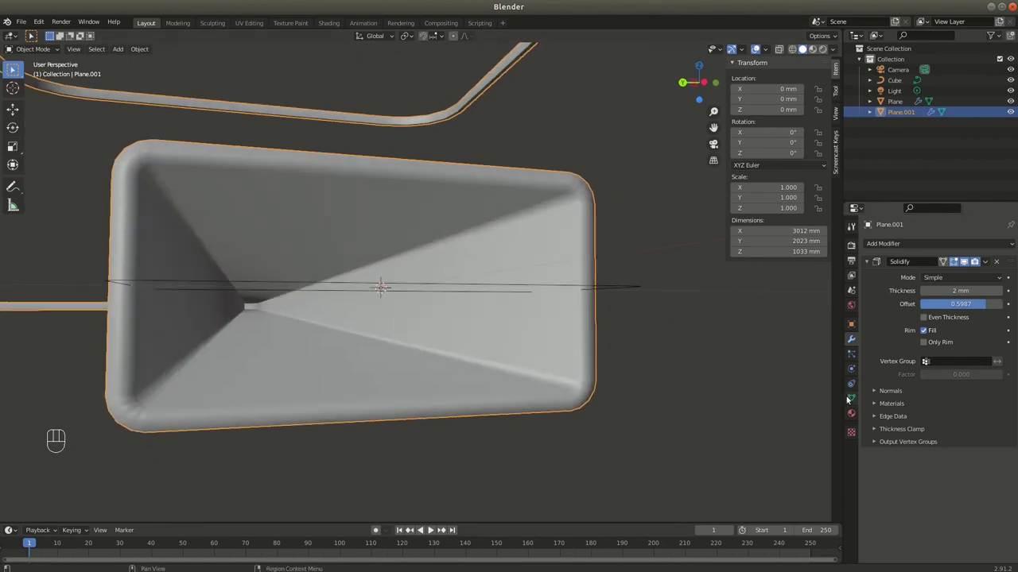
left_click(857, 402)
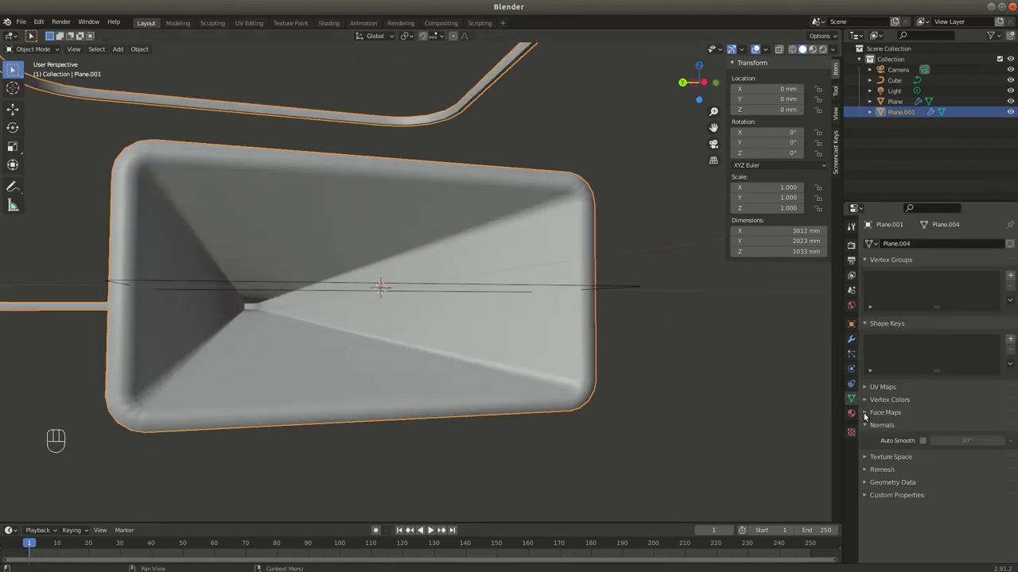
left_click(927, 443)
left_click_drag(489, 293, 465, 299)
left_click_drag(444, 279, 454, 274)
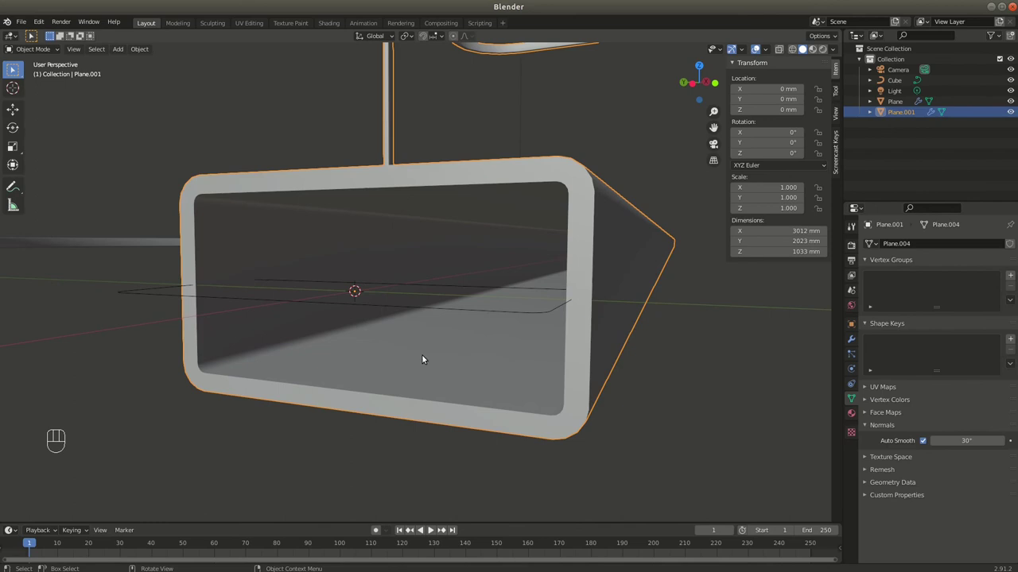
left_click_drag(403, 356, 431, 355)
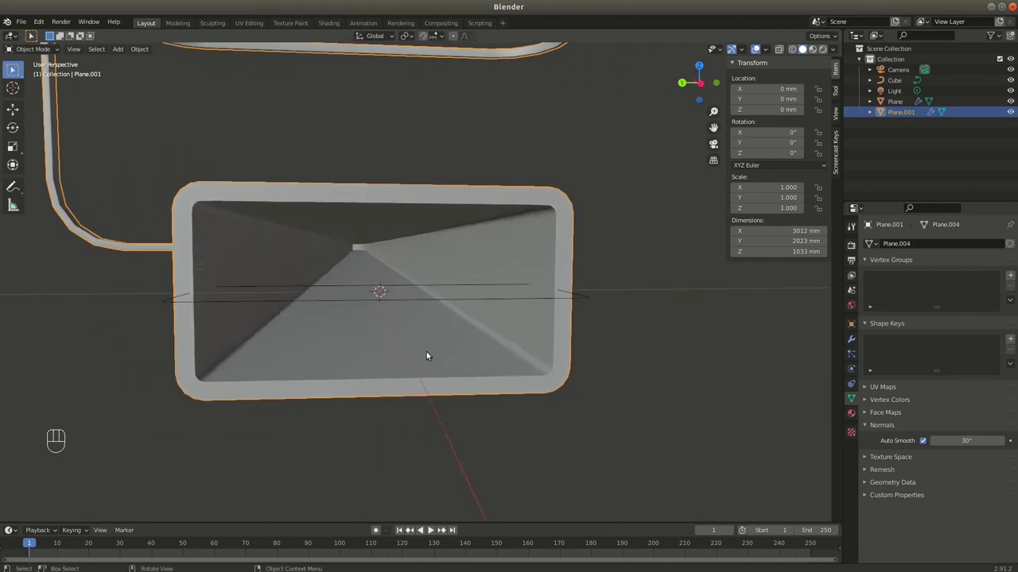
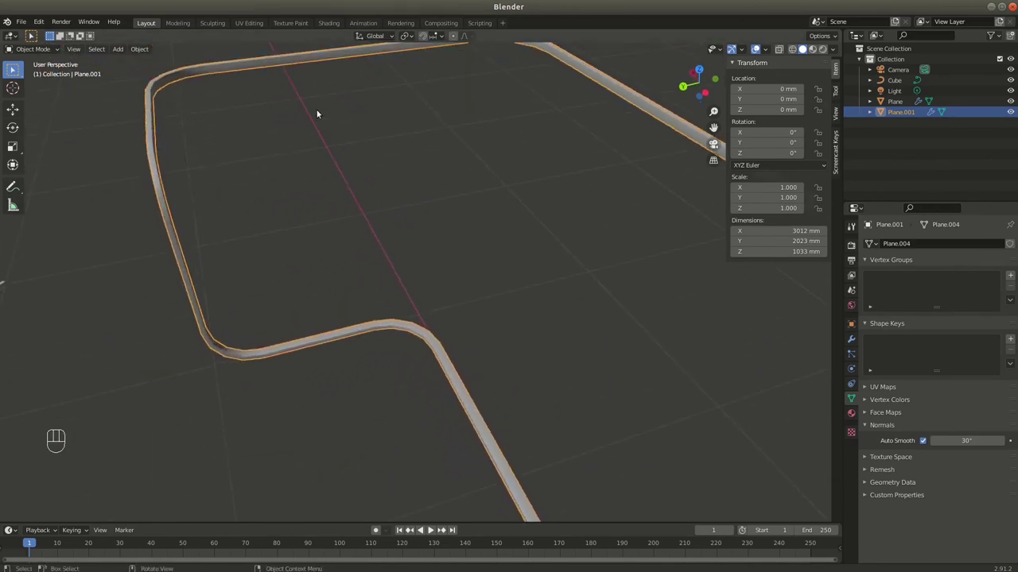
Orbit along the rail to view its length and bring the bend into view
left_click_drag(338, 190, 369, 156)
left_click_drag(338, 222, 503, 179)
left_click_drag(330, 243, 368, 261)
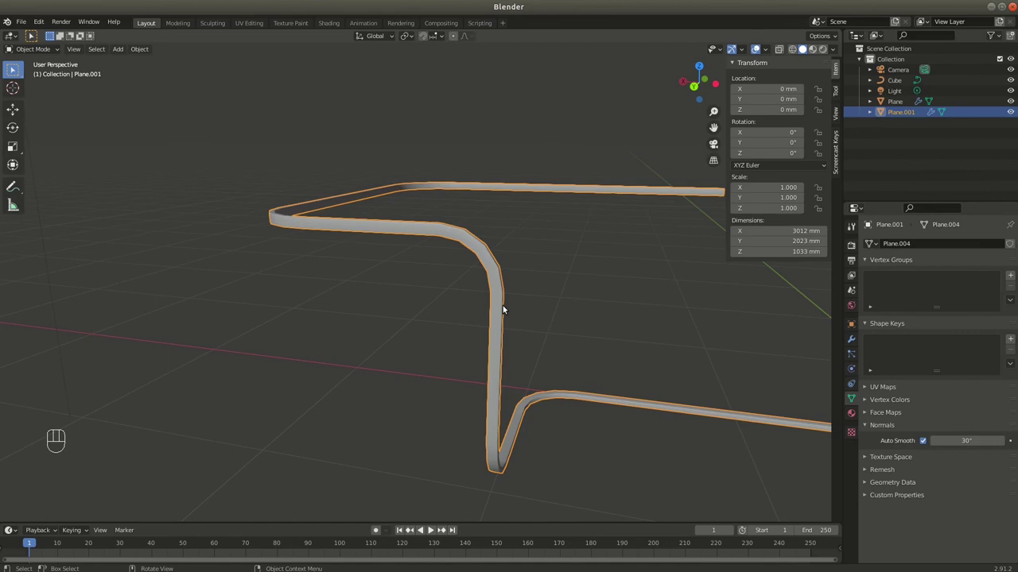
middle_click(466, 218)
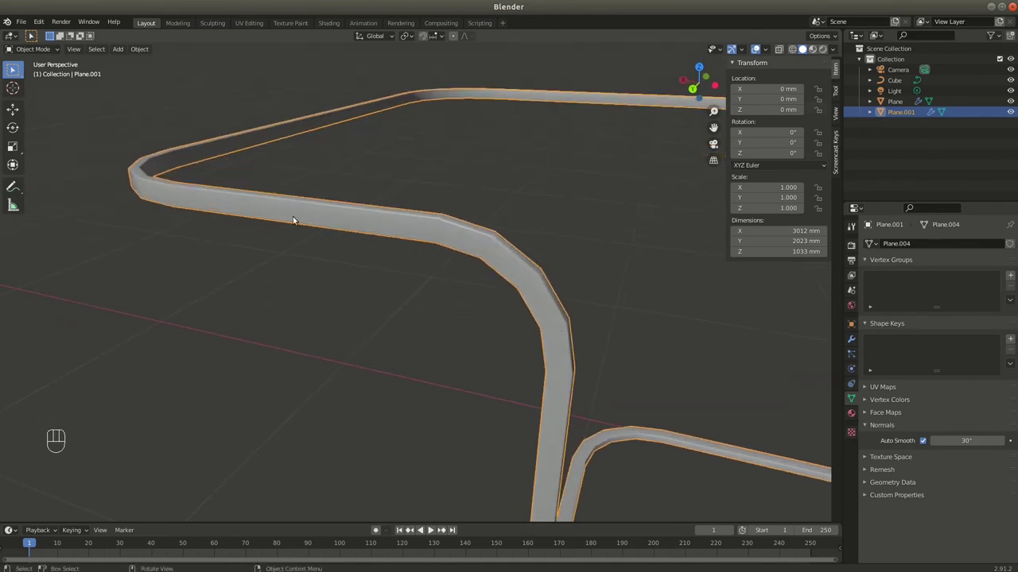
left_click_drag(199, 189, 231, 190)
Undo repeatedly past the mesh conversion and sweep back to the bare path mesh
key("ctrl+z")
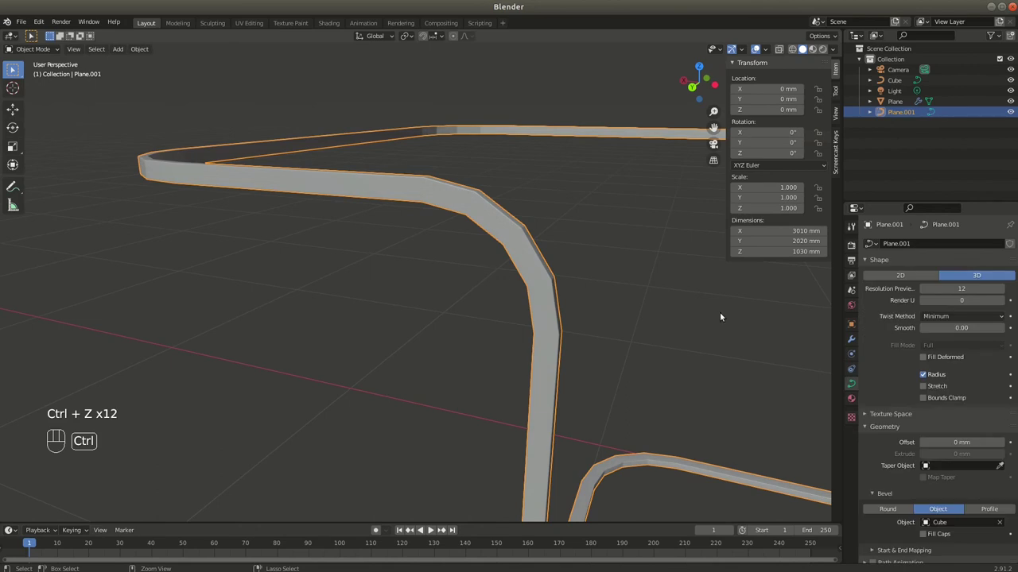
key("Tab")
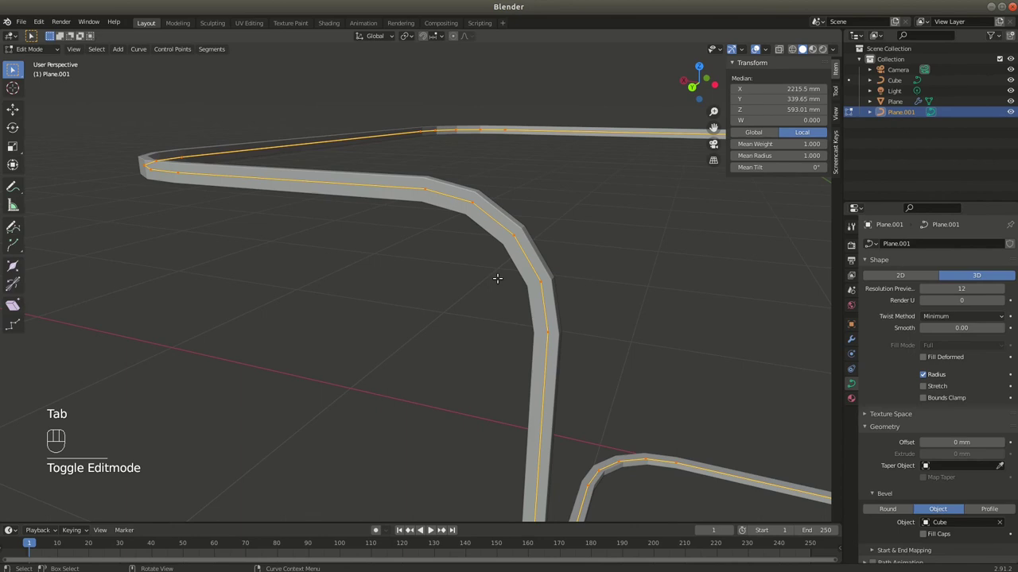
key("ctrl+z")
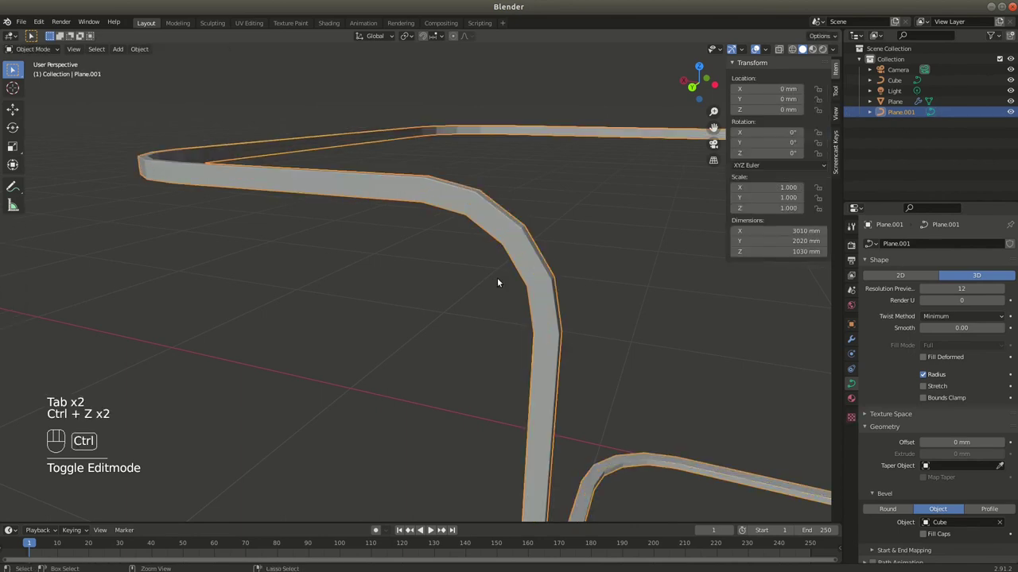
key("ctrl+z")
key("ctrl+z")
key("ctrl+z")
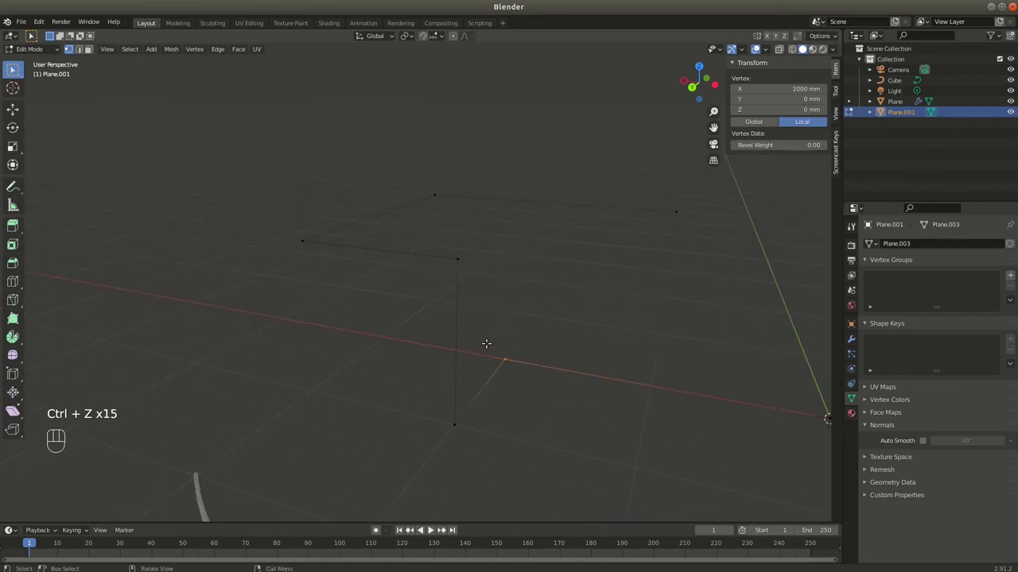
Vertex-bevel the path's first two sharp corners into 12-segment rounded bends
key("ctrl+shift+b")
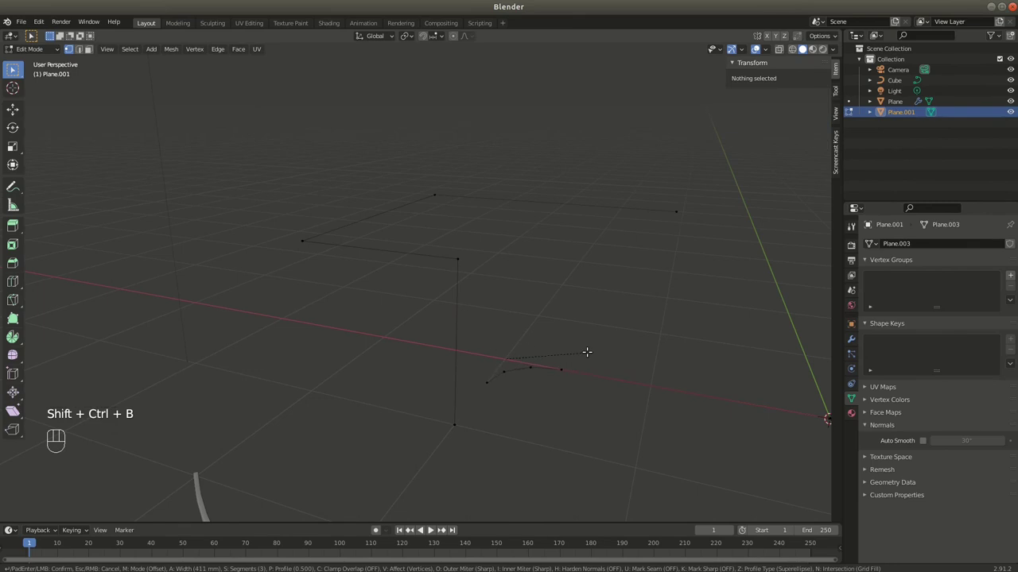
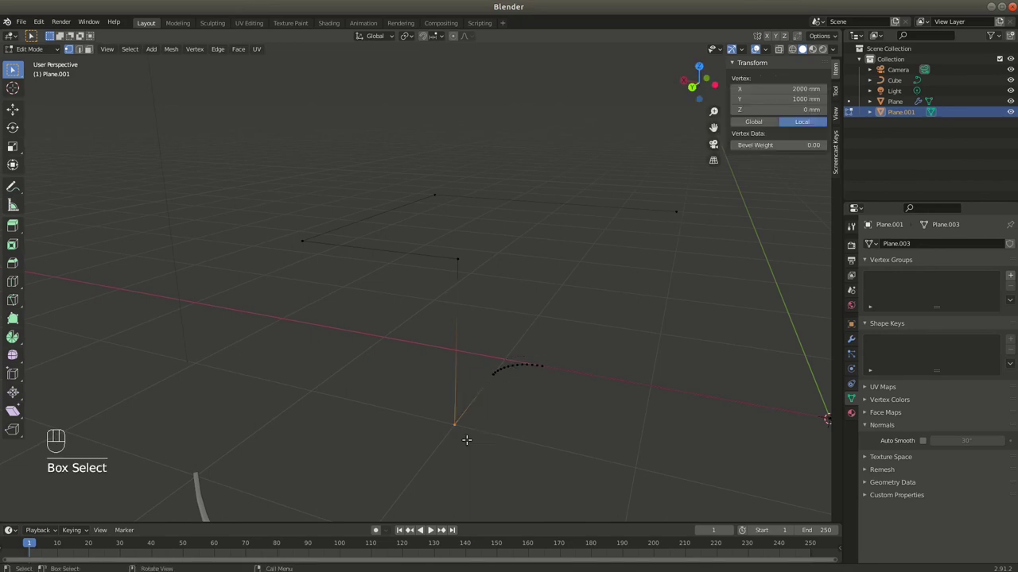
key("ctrl+shift+b")
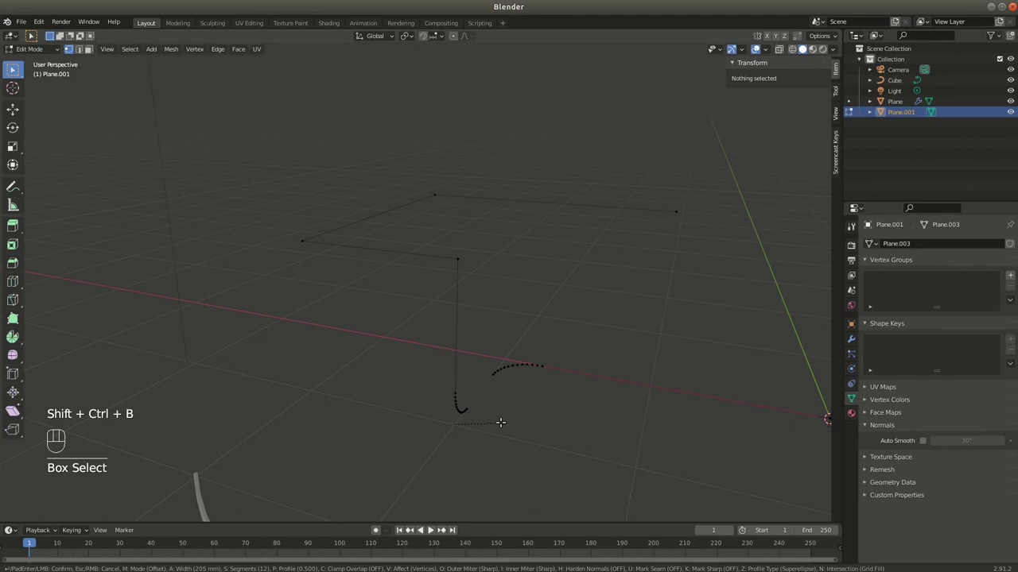
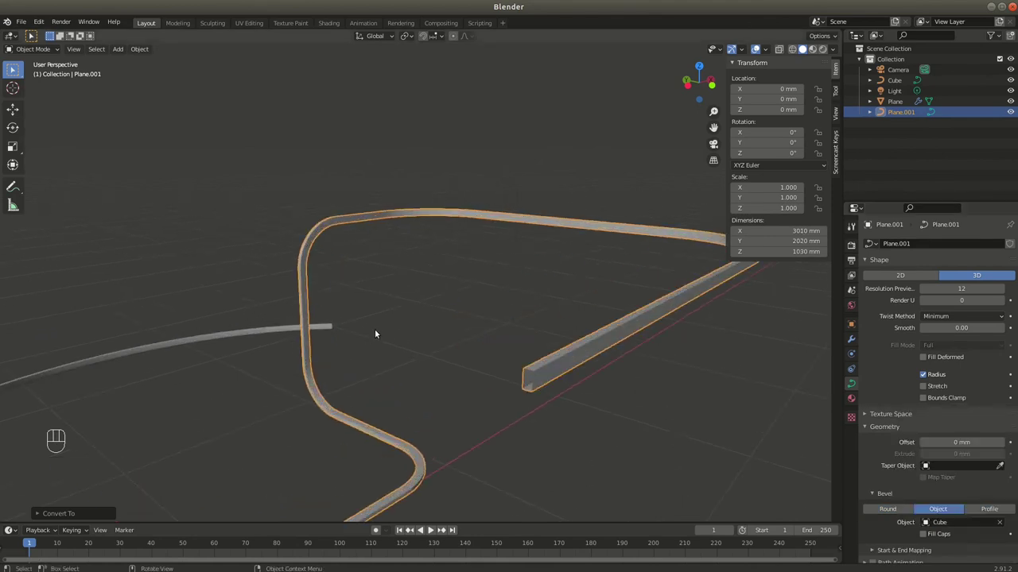
Orbit the re-swept rail and frame one of its rounded corners
left_click_drag(374, 344, 373, 332)
left_click_drag(415, 314, 296, 93)
left_click_drag(350, 191, 390, 188)
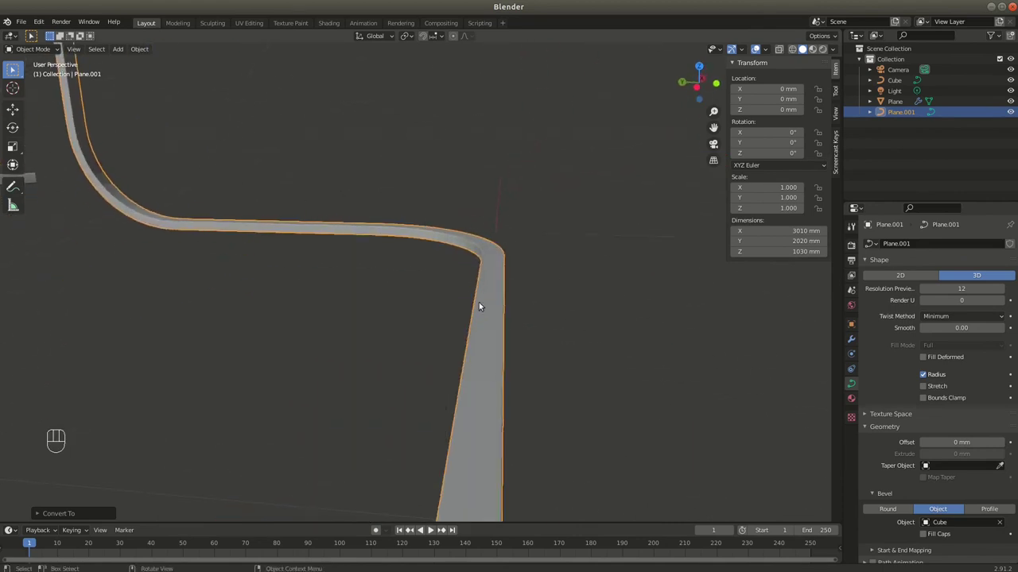
left_click_drag(140, 55, 271, 331)
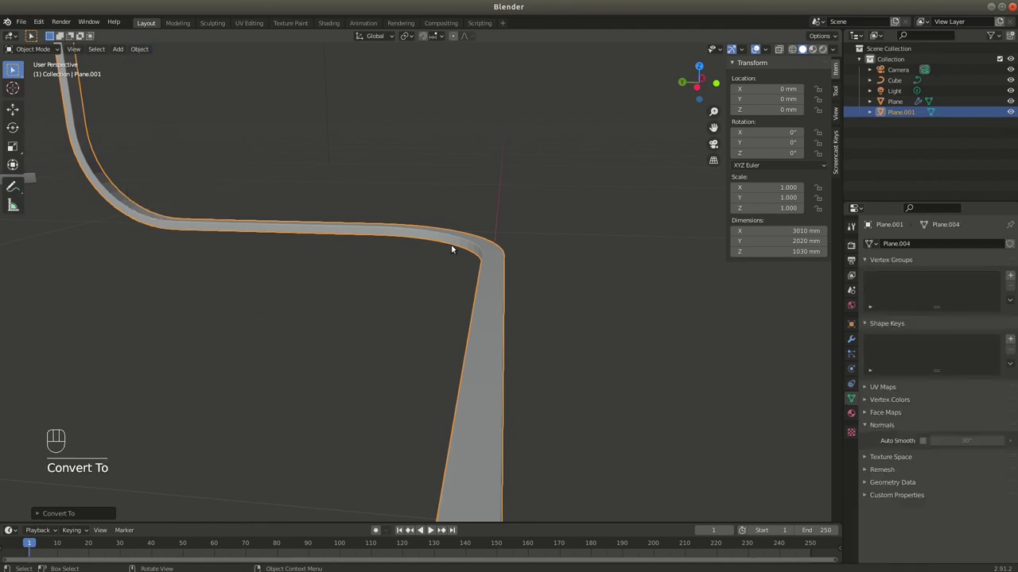
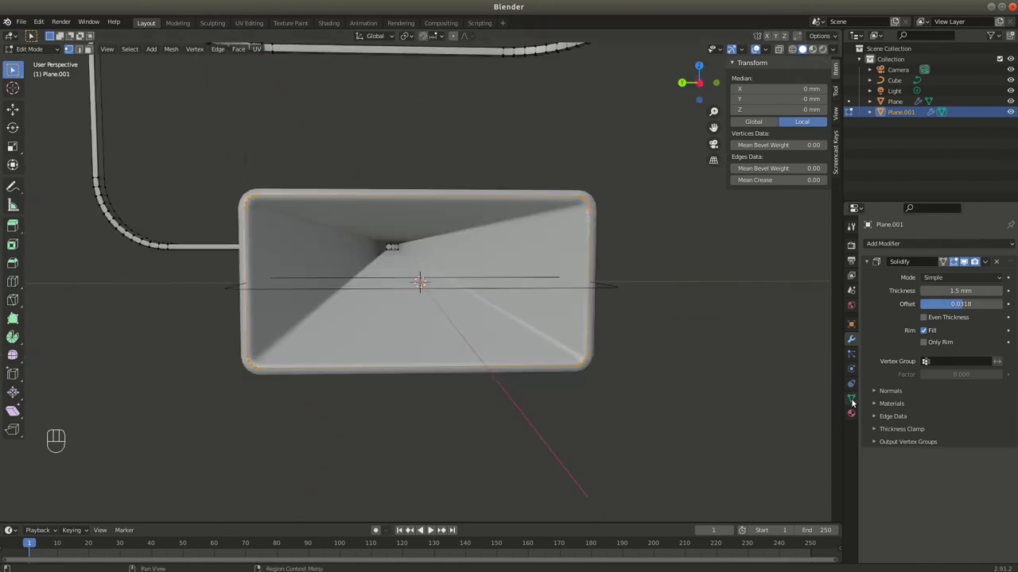
Show the rail's mesh data settings for Auto Smooth and inspect the tube end
left_click(858, 397)
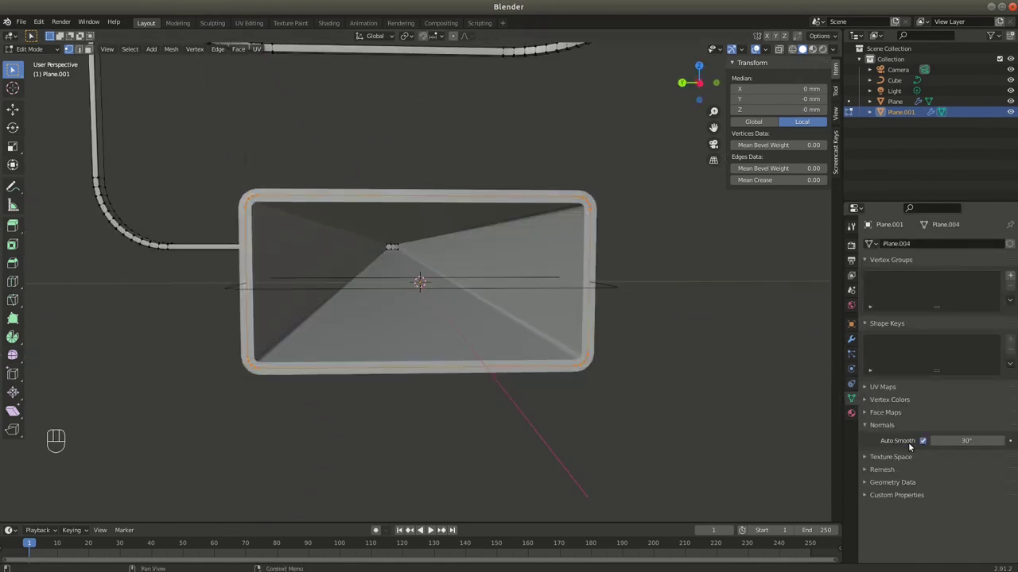
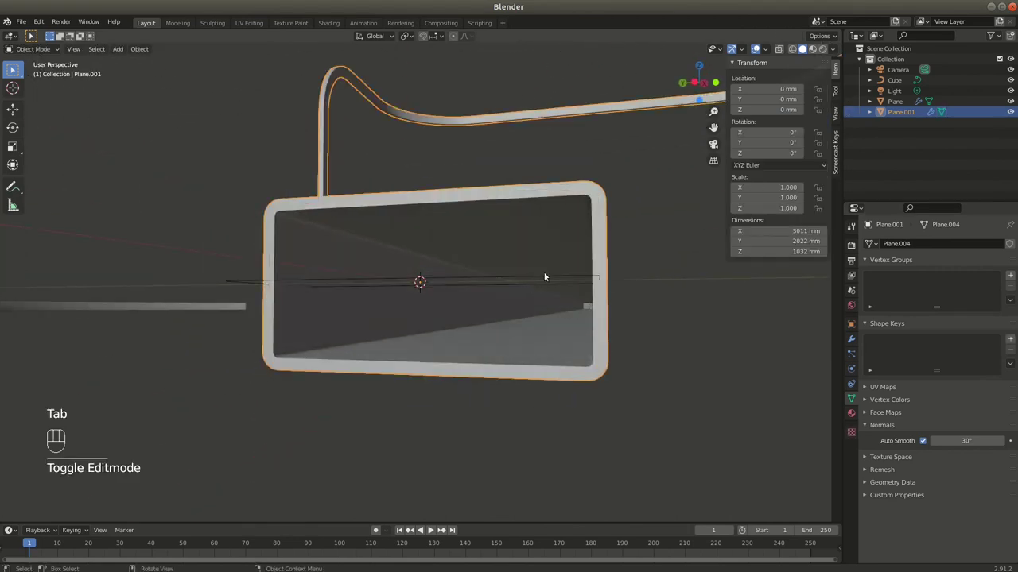
left_click_drag(559, 271, 579, 278)
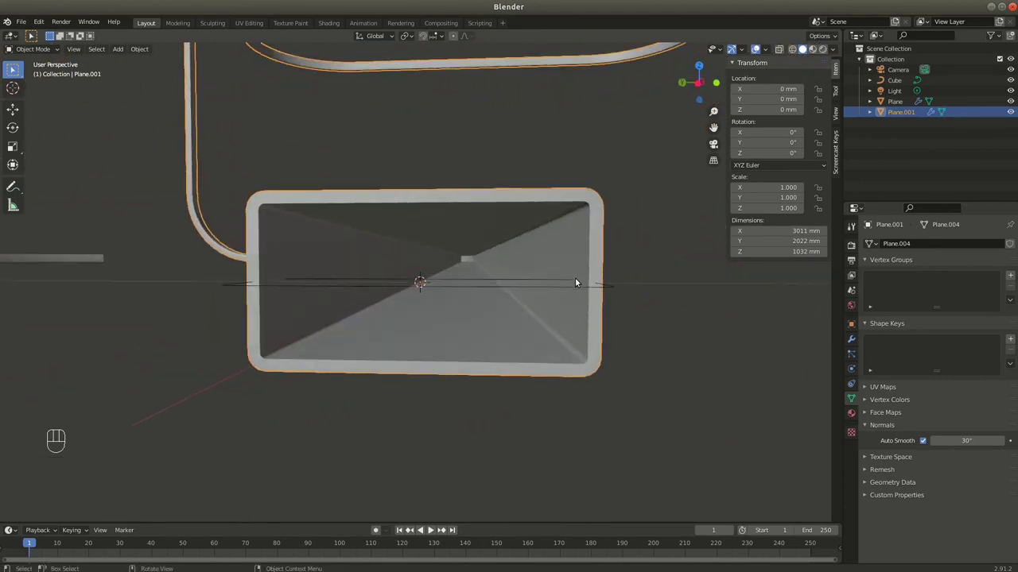
left_click_drag(578, 290, 568, 279)
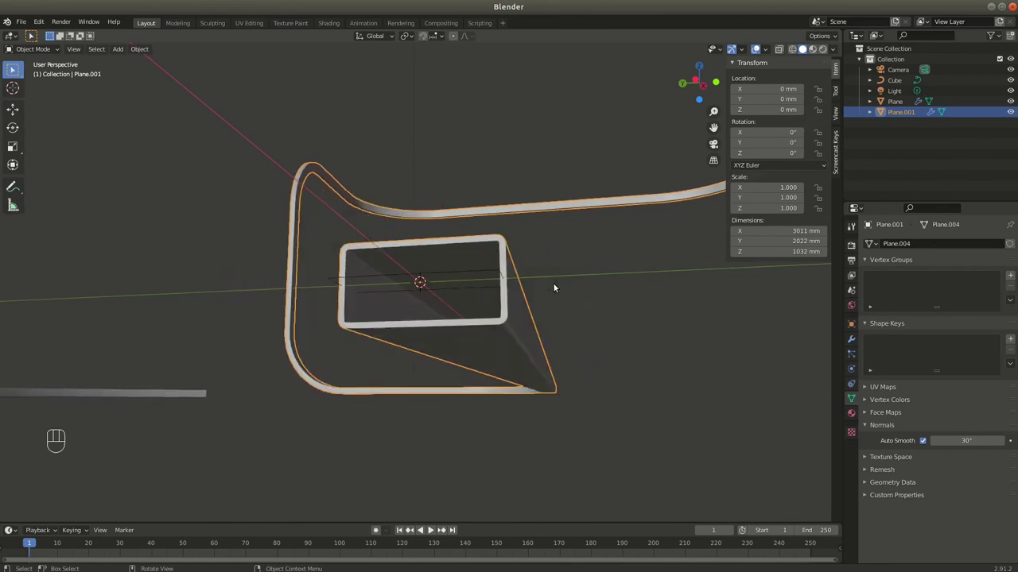
left_click_drag(520, 295, 569, 315)
middle_click(573, 312)
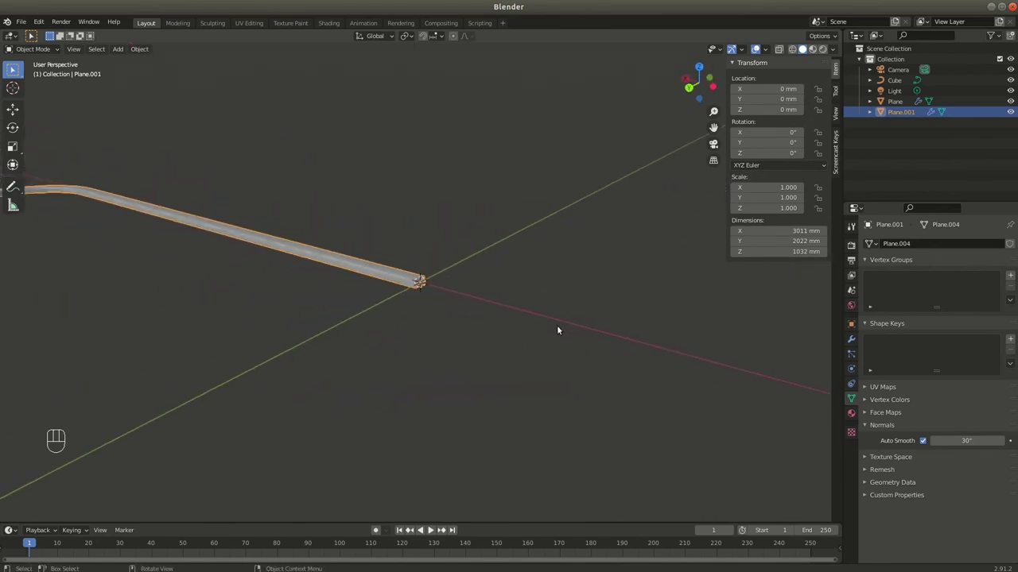
left_click_drag(293, 284, 392, 373)
left_click_drag(283, 306, 600, 325)
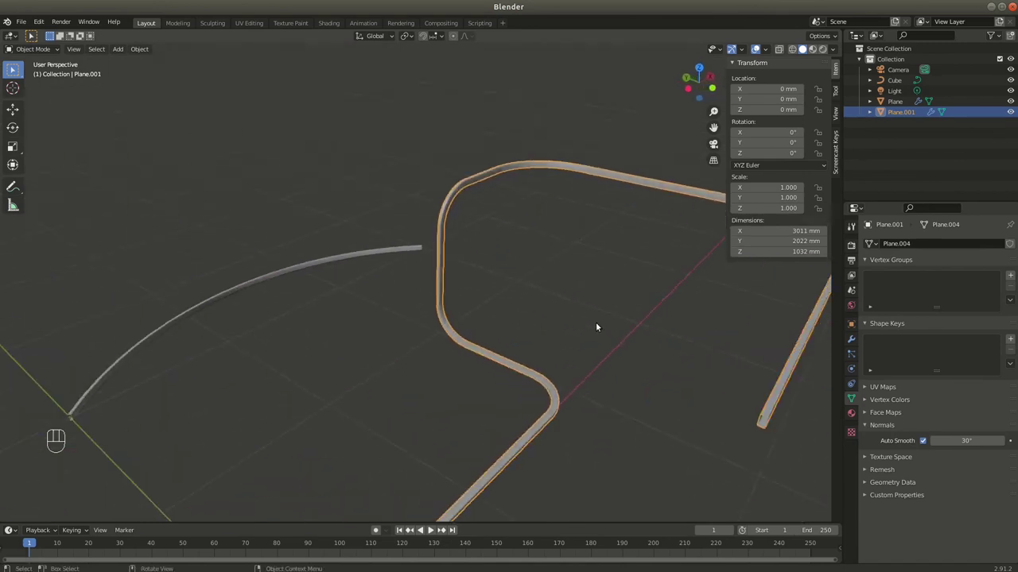
left_click_drag(555, 310, 444, 326)
left_click_drag(439, 348, 438, 337)
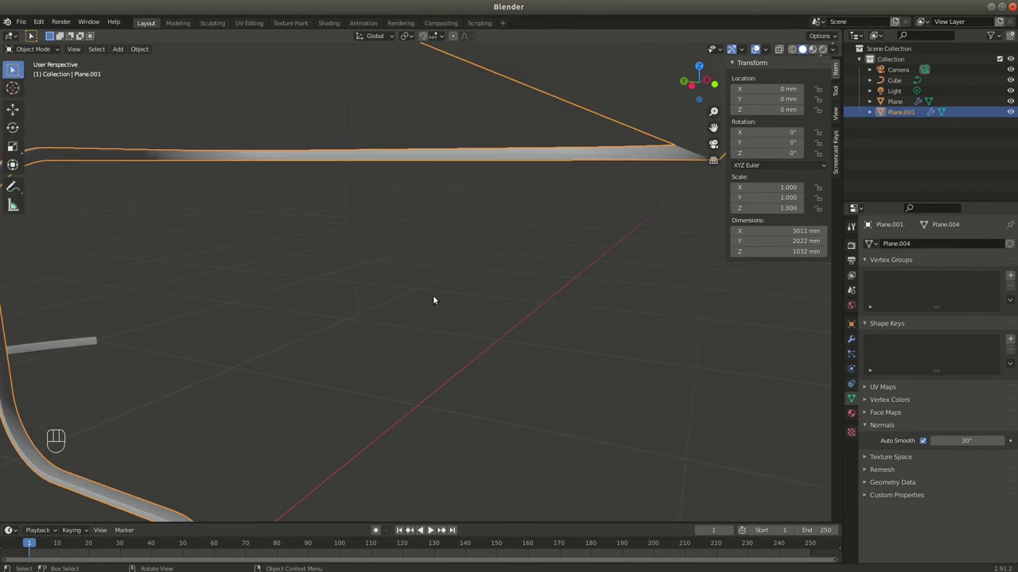
middle_click(442, 284)
left_click_drag(438, 280, 444, 282)
middle_click(453, 271)
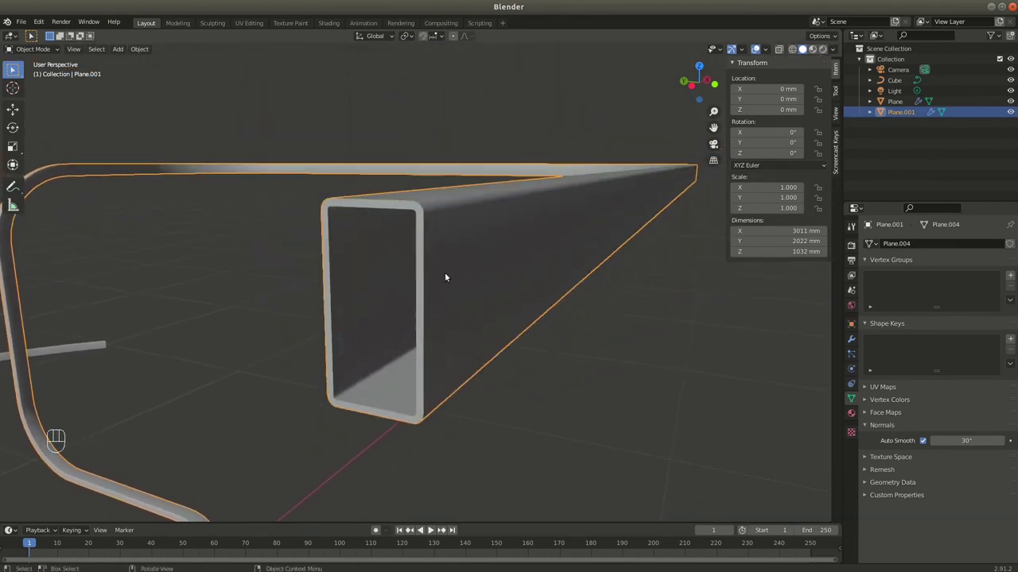
left_click_drag(448, 274, 442, 278)
left_click_drag(443, 286, 442, 282)
left_click_drag(437, 283, 432, 283)
left_click_drag(442, 281, 467, 318)
left_click_drag(392, 328, 420, 341)
left_click_drag(416, 353, 455, 284)
middle_click(436, 302)
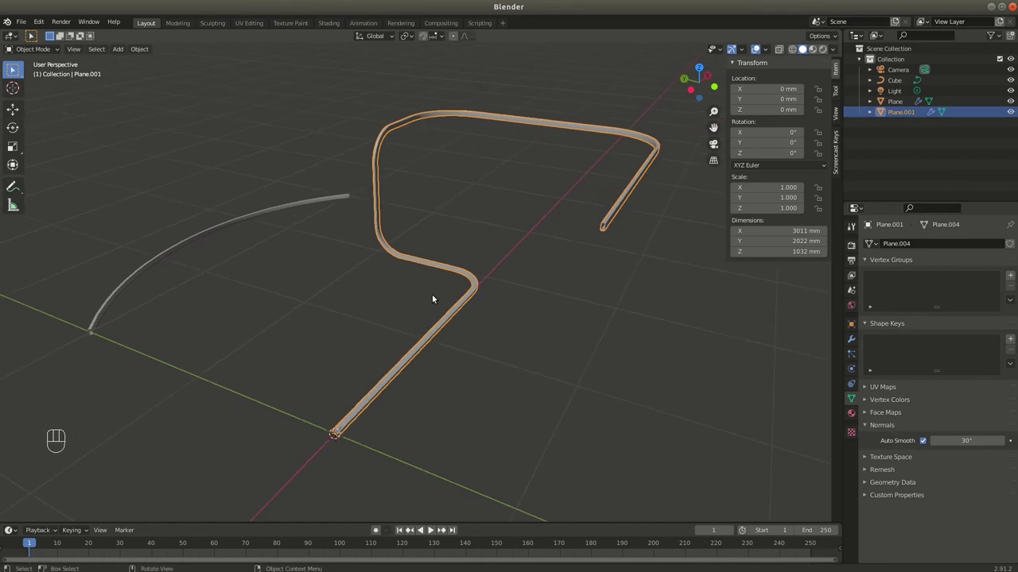